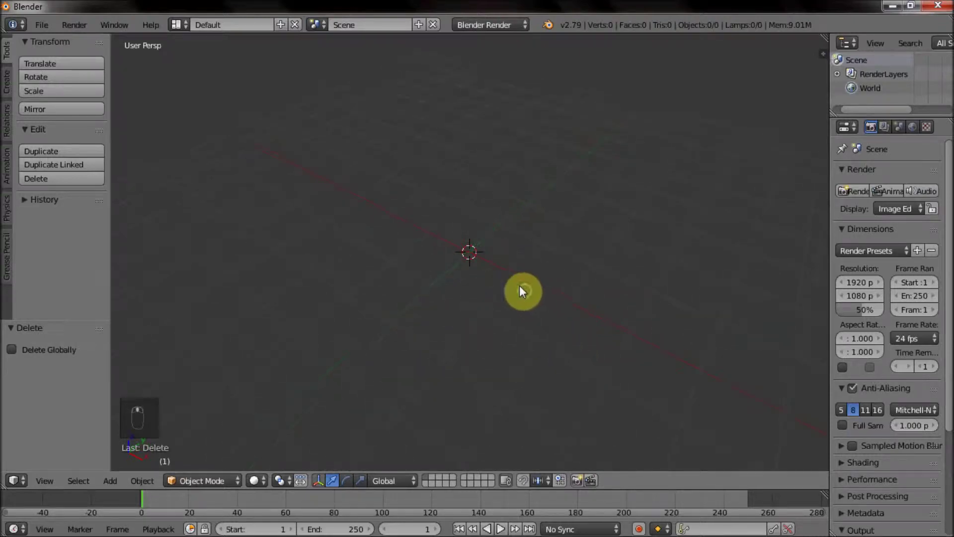
Add a cube to the empty scene, enter Edit Mode and raise it above the grid
{"action": "left_click_drag", "start_coordinate": [509, 329], "coordinate": [505, 294]}
{"action": "key", "text": "shift+a"}
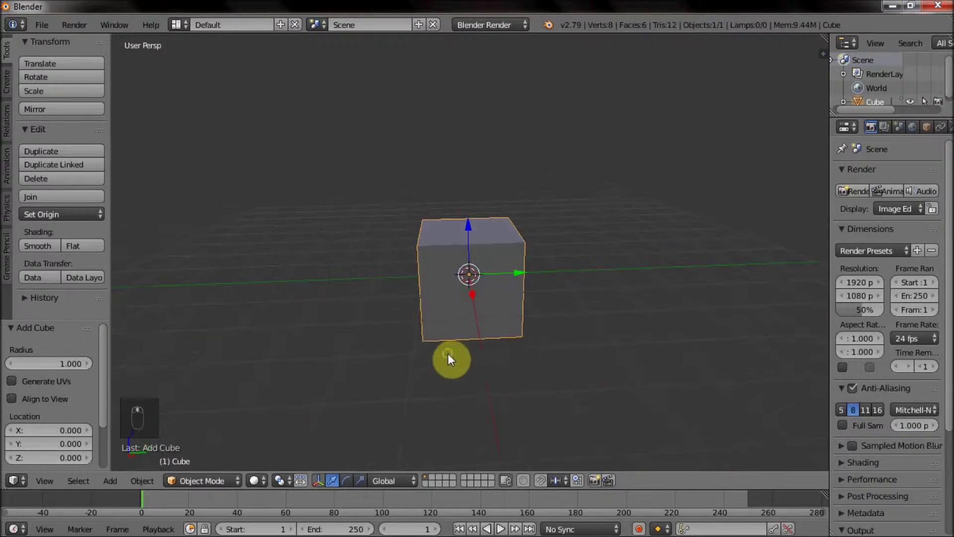
{"action": "key", "text": "Tab"}
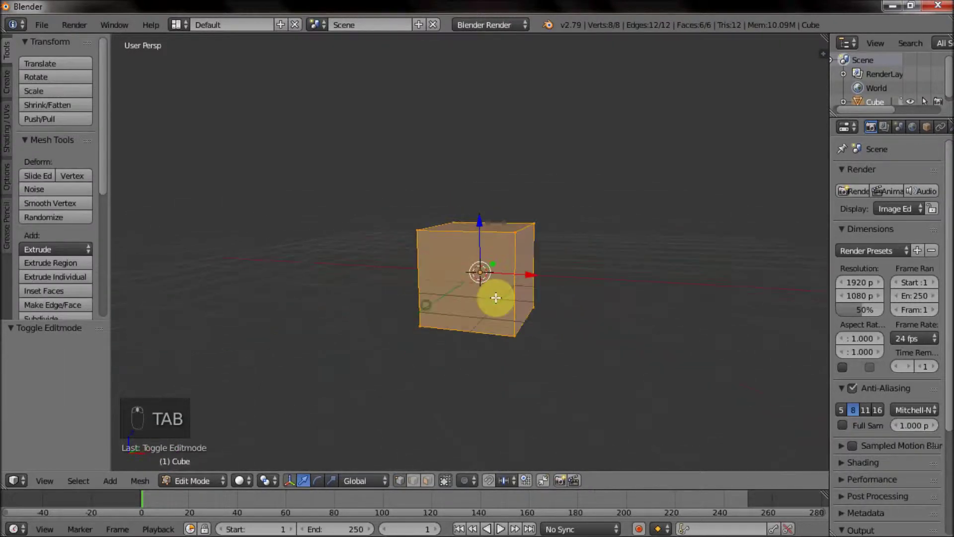
{"action": "left_click_drag", "start_coordinate": [483, 182], "coordinate": [472, 249]}
{"action": "middle_click", "coordinate": [557, 281]}
{"action": "key", "text": "s"}
{"action": "left_click_drag", "start_coordinate": [478, 184], "coordinate": [481, 163]}
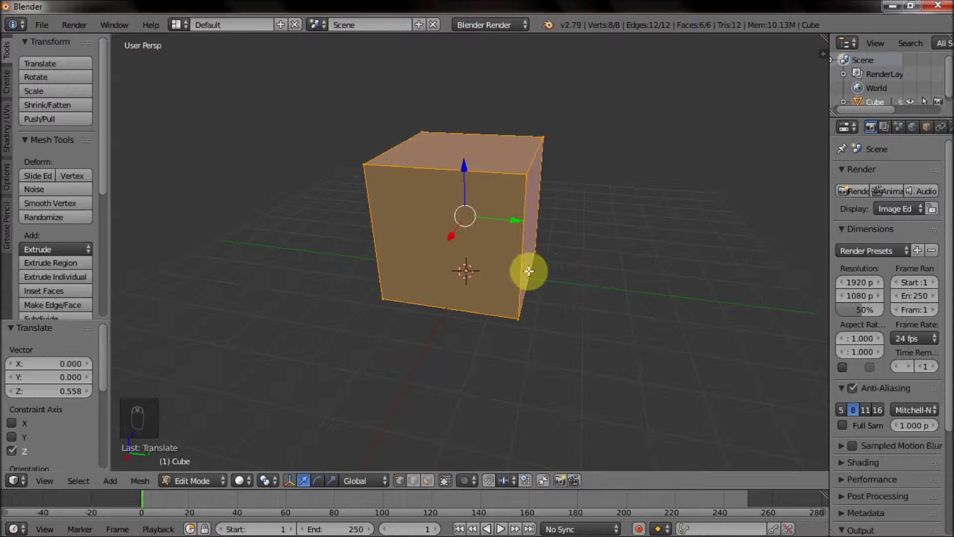
Adjust the top face height, stretch the end face into a long box and start a horizontal loop cut
{"action": "left_click_drag", "start_coordinate": [432, 483], "coordinate": [459, 155]}
{"action": "left_click_drag", "start_coordinate": [459, 155], "coordinate": [464, 101]}
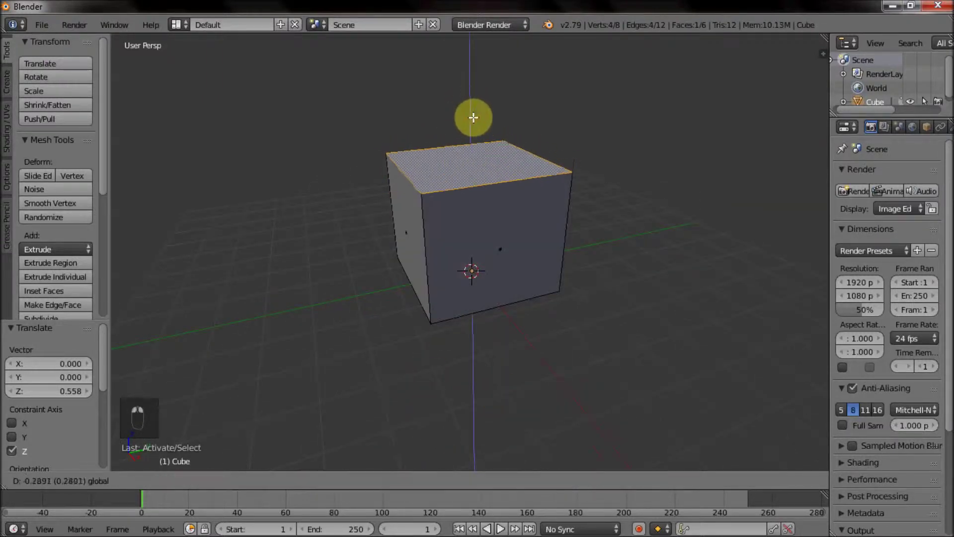
{"action": "left_click_drag", "start_coordinate": [536, 175], "coordinate": [655, 136]}
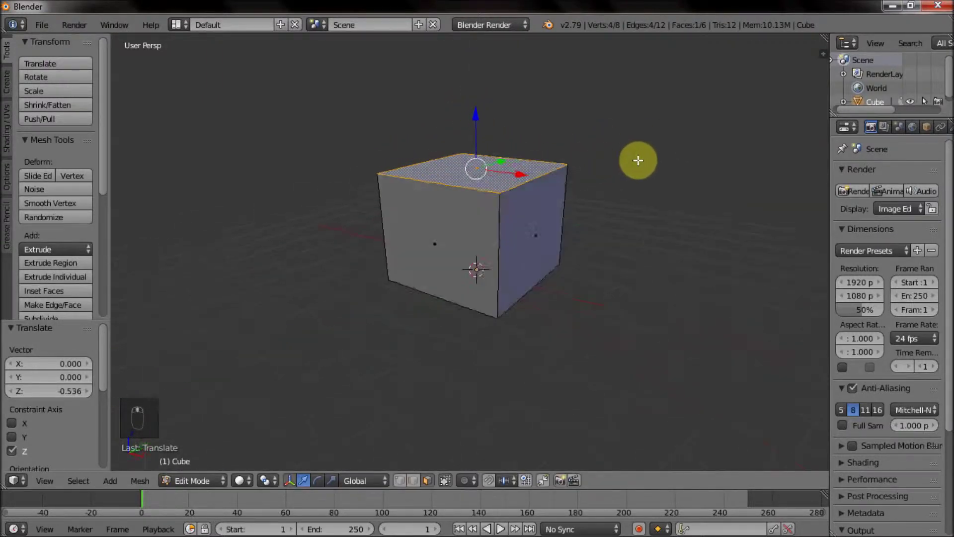
{"action": "left_click_drag", "start_coordinate": [480, 115], "coordinate": [497, 230]}
{"action": "middle_click", "coordinate": [382, 235]}
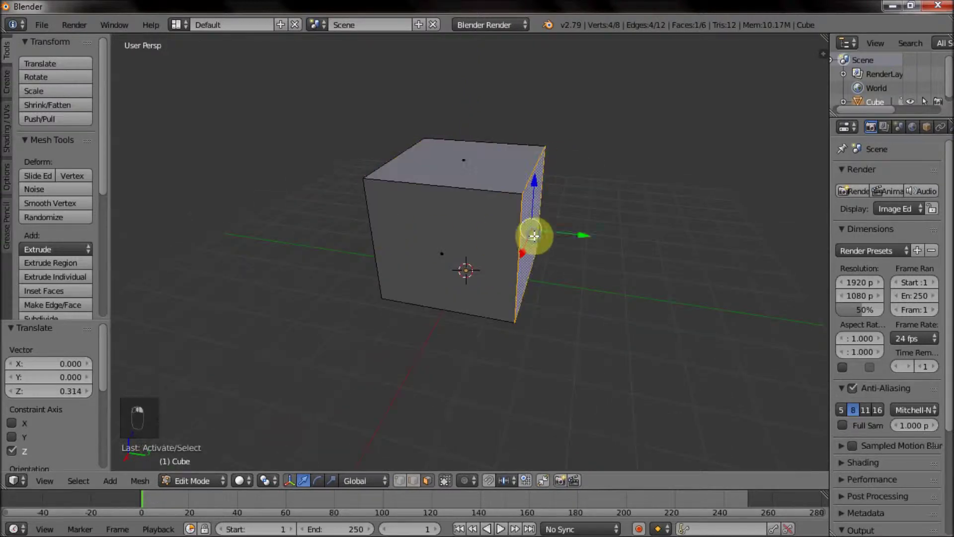
{"action": "left_click", "coordinate": [706, 247]}
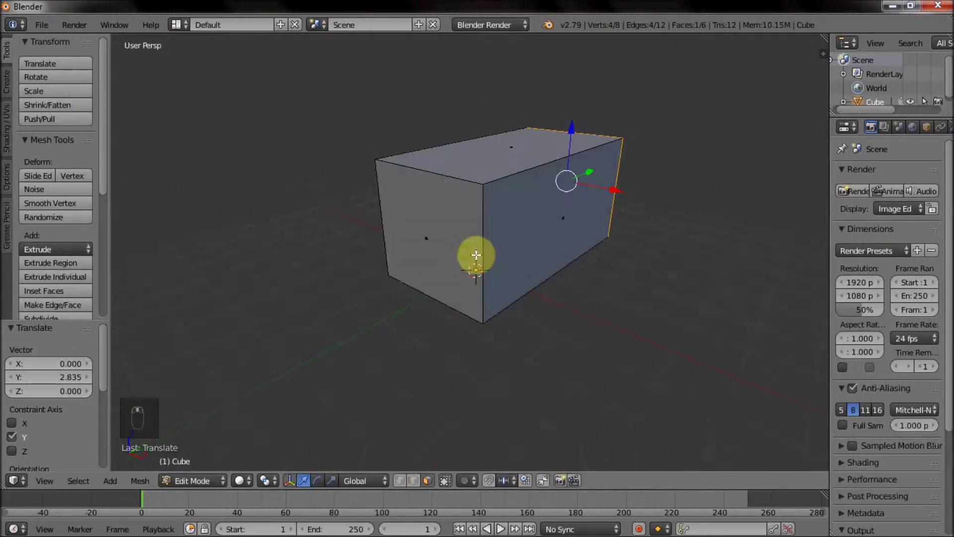
{"action": "left_click_drag", "start_coordinate": [468, 250], "coordinate": [439, 272]}
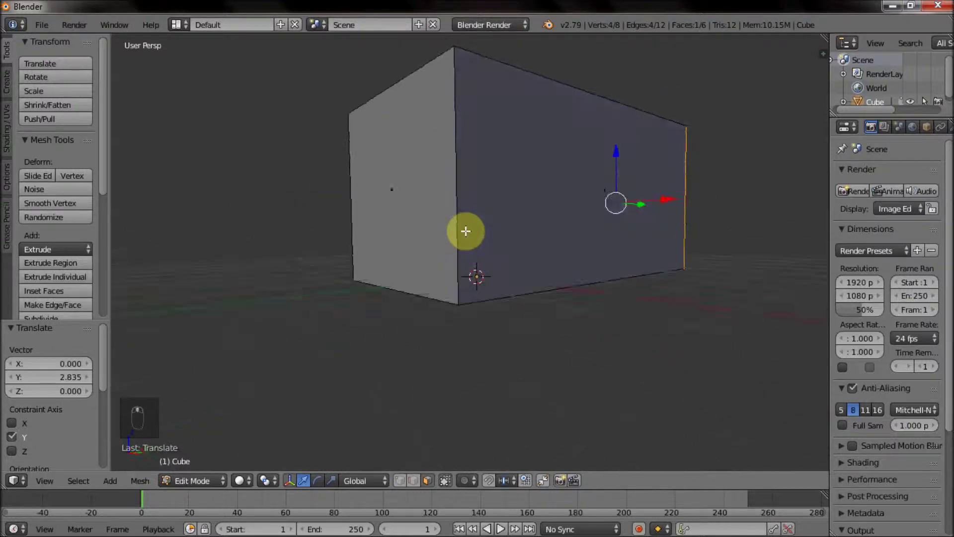
{"action": "key", "text": "ctrl+r"}
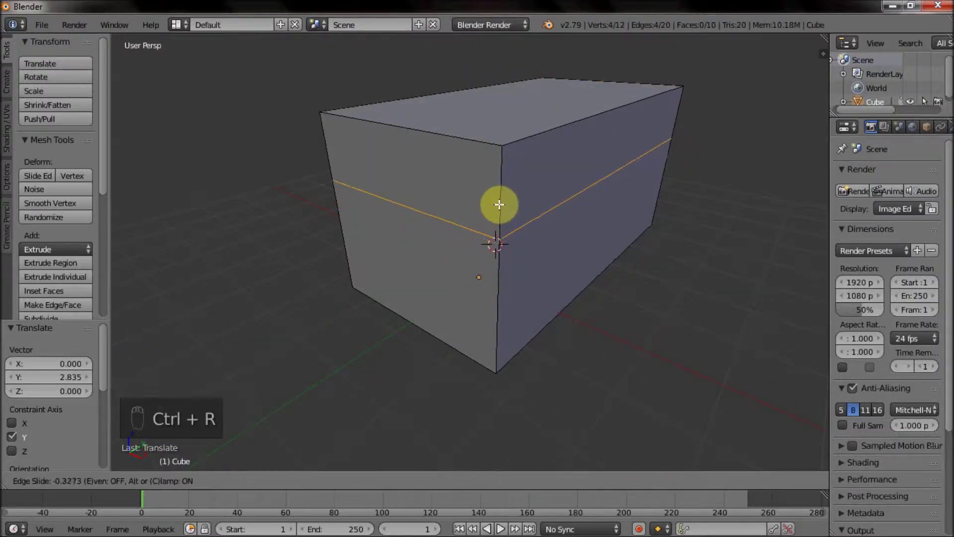
Confirm the edge loop, then extrude the lower front face forward to form the cab
{"action": "left_click", "coordinate": [434, 480]}
{"action": "left_click_drag", "start_coordinate": [473, 285], "coordinate": [466, 257]}
{"action": "left_click_drag", "start_coordinate": [466, 257], "coordinate": [515, 239]}
{"action": "key", "text": "shift+d"}
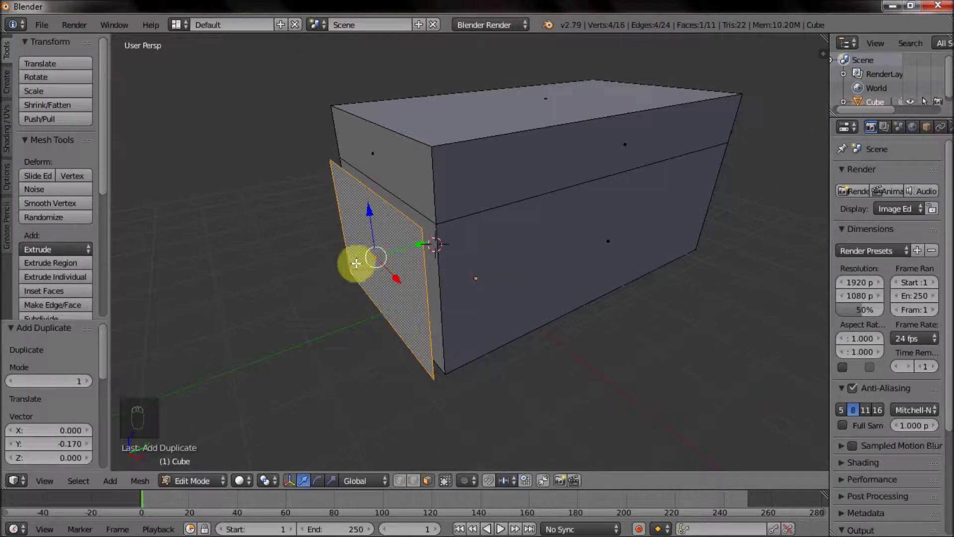
{"action": "key", "text": "e"}
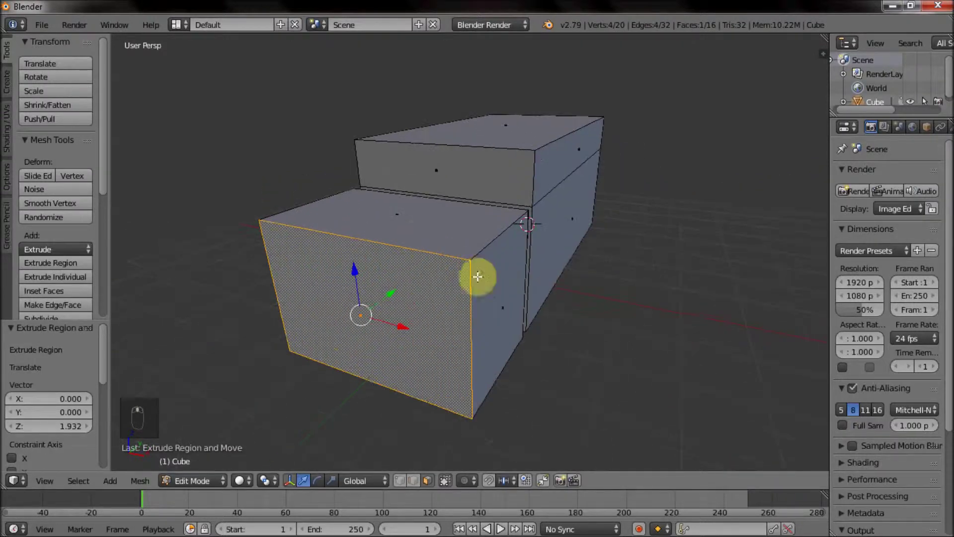
{"action": "left_click", "coordinate": [443, 198]}
Cut a horizontal edge loop around the cab and slant its front into a windshield
{"action": "key", "text": "ctrl+r"}
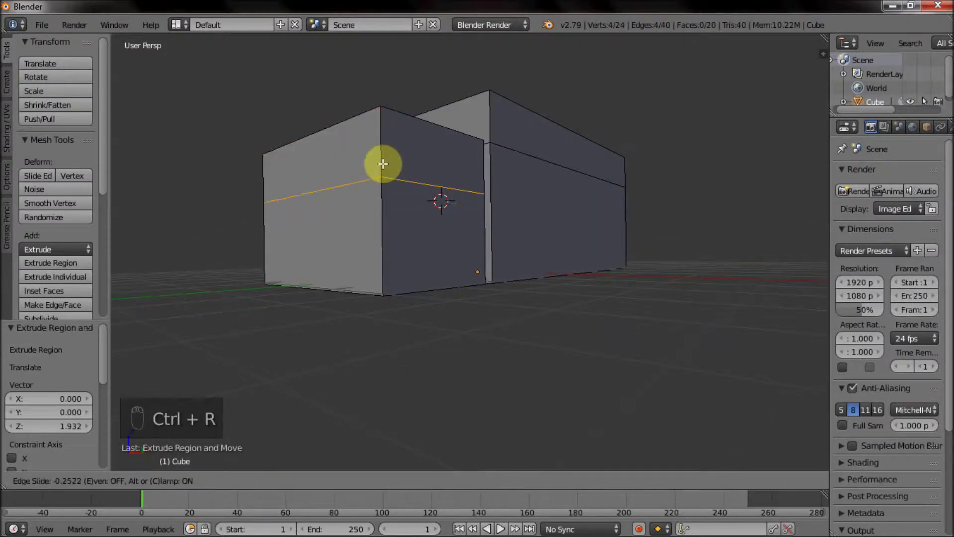
{"action": "left_click_drag", "start_coordinate": [348, 292], "coordinate": [430, 482]}
{"action": "left_click", "coordinate": [430, 482]}
{"action": "left_click_drag", "start_coordinate": [416, 250], "coordinate": [374, 319]}
{"action": "left_click_drag", "start_coordinate": [374, 319], "coordinate": [457, 256]}
{"action": "left_click_drag", "start_coordinate": [457, 256], "coordinate": [471, 243]}
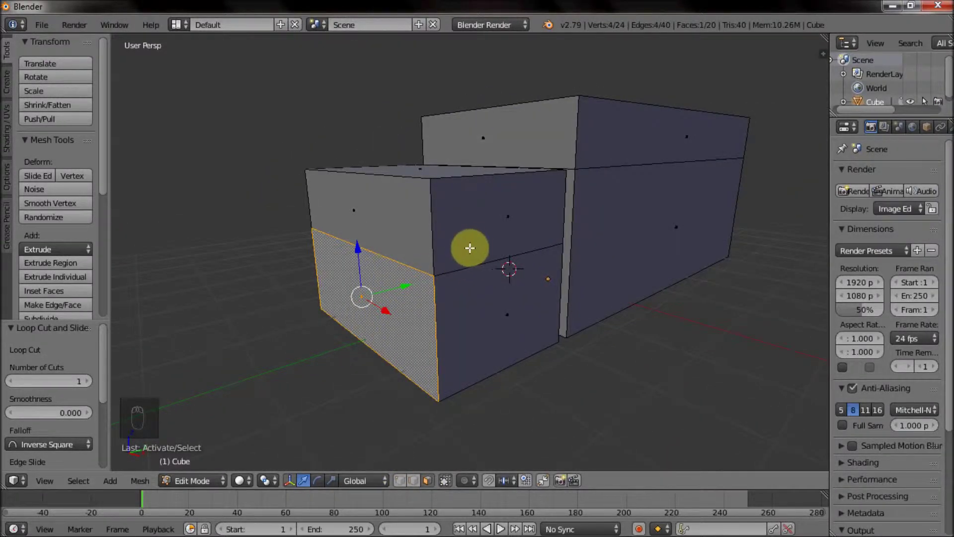
{"action": "left_click_drag", "start_coordinate": [403, 284], "coordinate": [378, 297]}
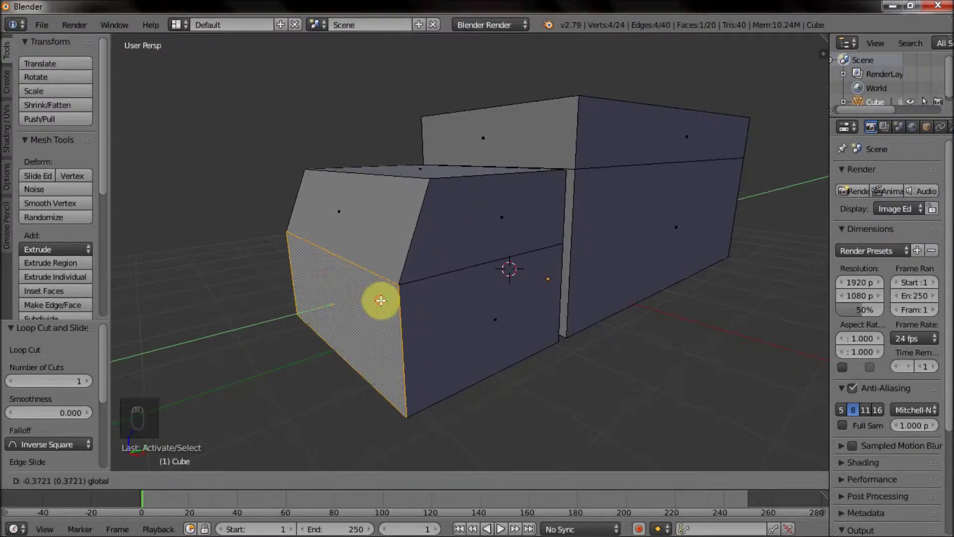
Extrude the cab's lower front face forward into a hood
{"action": "key", "text": "e"}
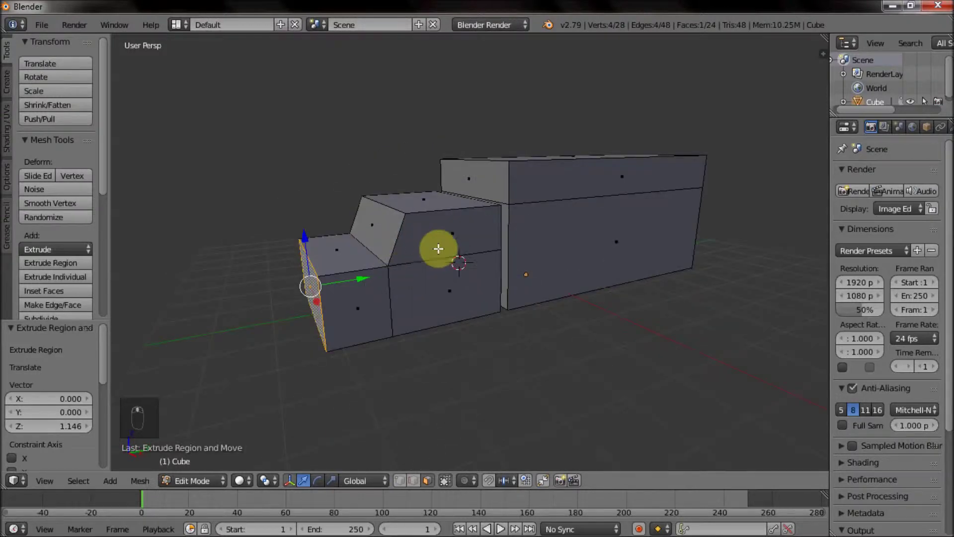
{"action": "left_click_drag", "start_coordinate": [406, 182], "coordinate": [398, 124]}
{"action": "left_click_drag", "start_coordinate": [387, 141], "coordinate": [443, 168]}
{"action": "left_click_drag", "start_coordinate": [375, 282], "coordinate": [379, 263]}
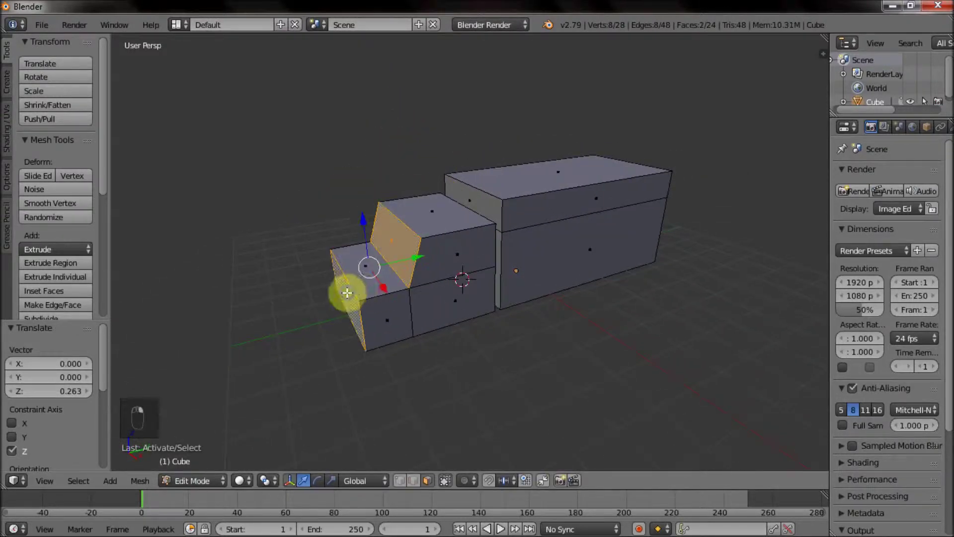
Shorten the hood, then resize the cargo box and lower its top face
{"action": "left_click_drag", "start_coordinate": [404, 261], "coordinate": [387, 270]}
{"action": "key", "text": "ctrl+z"}
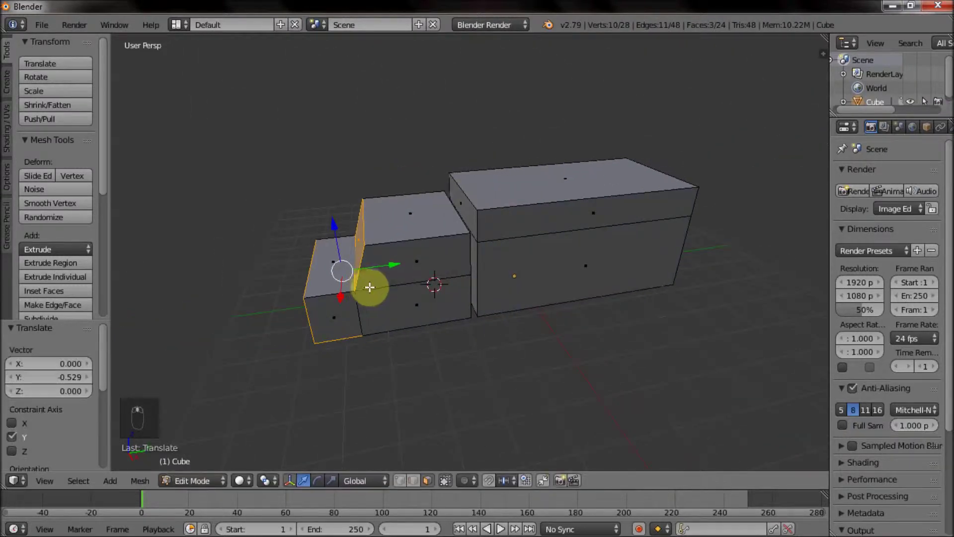
{"action": "middle_click", "coordinate": [399, 228]}
{"action": "middle_click", "coordinate": [402, 229]}
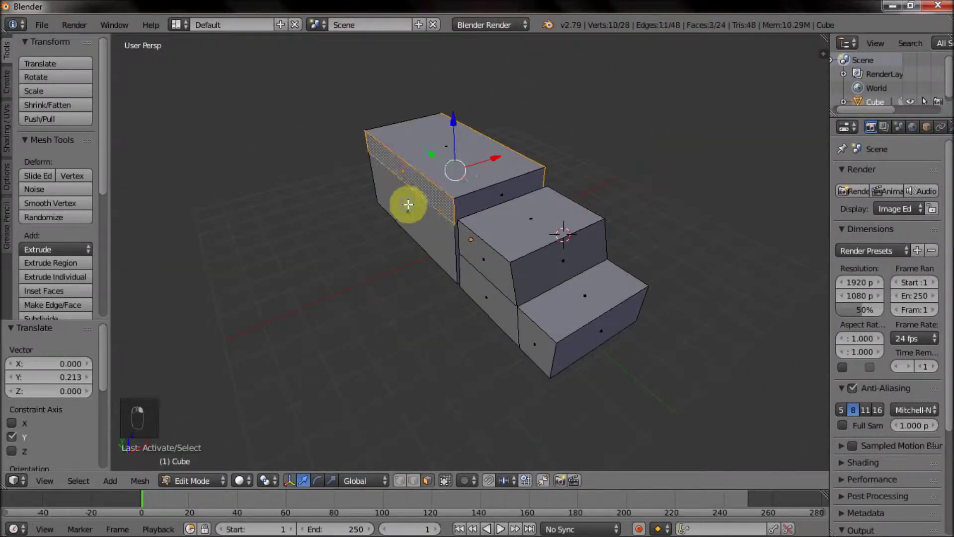
{"action": "key", "text": "s"}
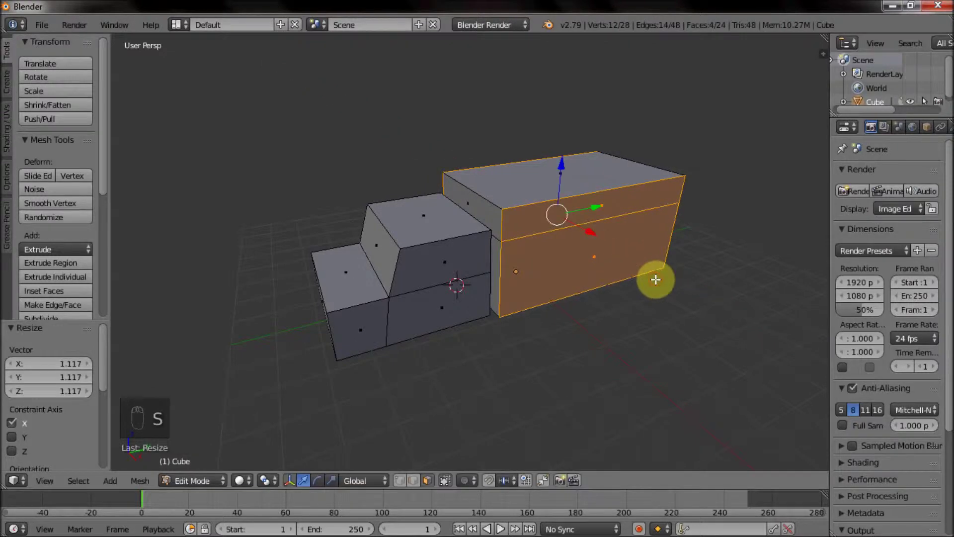
{"action": "left_click_drag", "start_coordinate": [548, 152], "coordinate": [556, 124]}
{"action": "left_click_drag", "start_coordinate": [556, 107], "coordinate": [558, 94]}
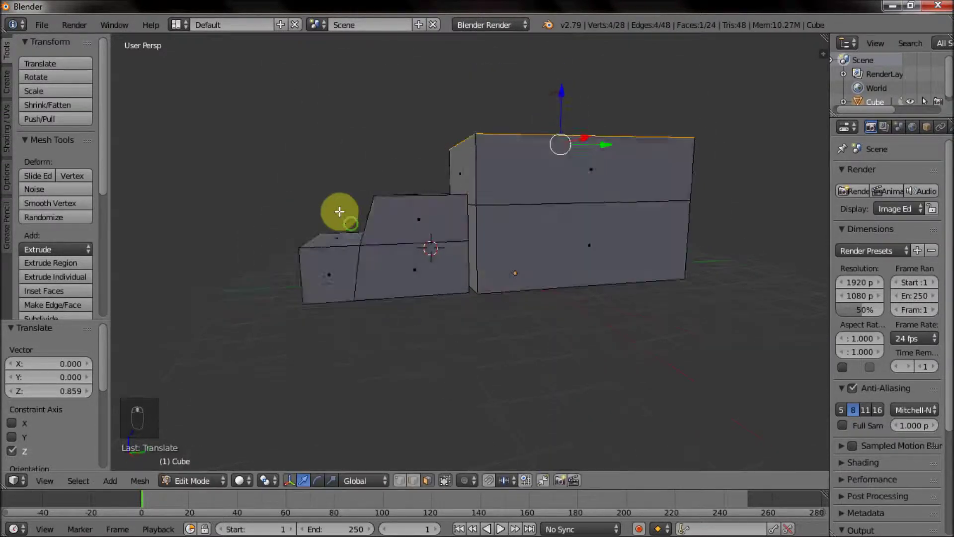
{"action": "left_click", "coordinate": [562, 82]}
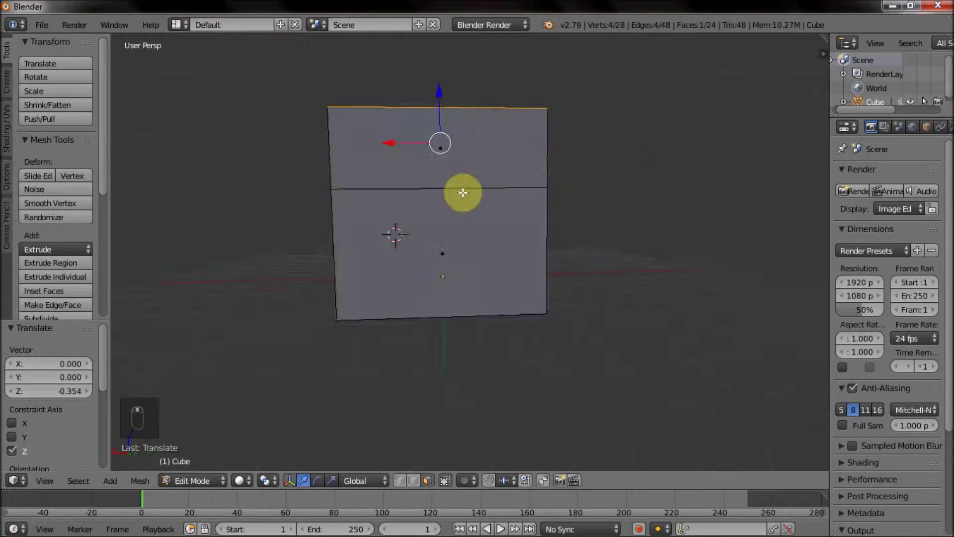
{"action": "left_click_drag", "start_coordinate": [469, 275], "coordinate": [485, 219]}
Scale up the cargo box slightly and adjust a corner of the hood
{"action": "key", "text": "ctrl+l"}
{"action": "key", "text": "s"}
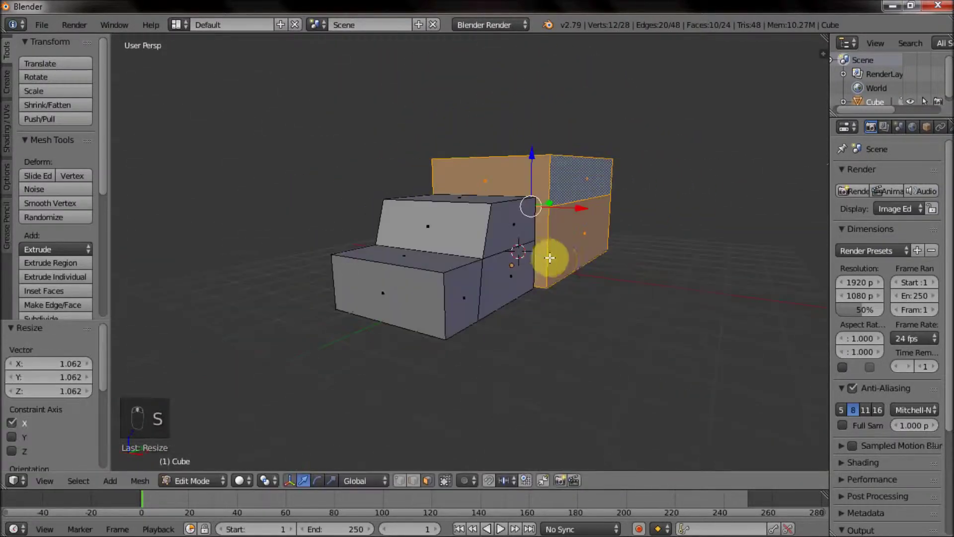
{"action": "left_click_drag", "start_coordinate": [493, 266], "coordinate": [485, 128]}
{"action": "left_click_drag", "start_coordinate": [421, 484], "coordinate": [390, 277]}
{"action": "left_click_drag", "start_coordinate": [376, 212], "coordinate": [392, 262]}
{"action": "right_click", "coordinate": [380, 274]}
{"action": "left_click", "coordinate": [391, 278]}
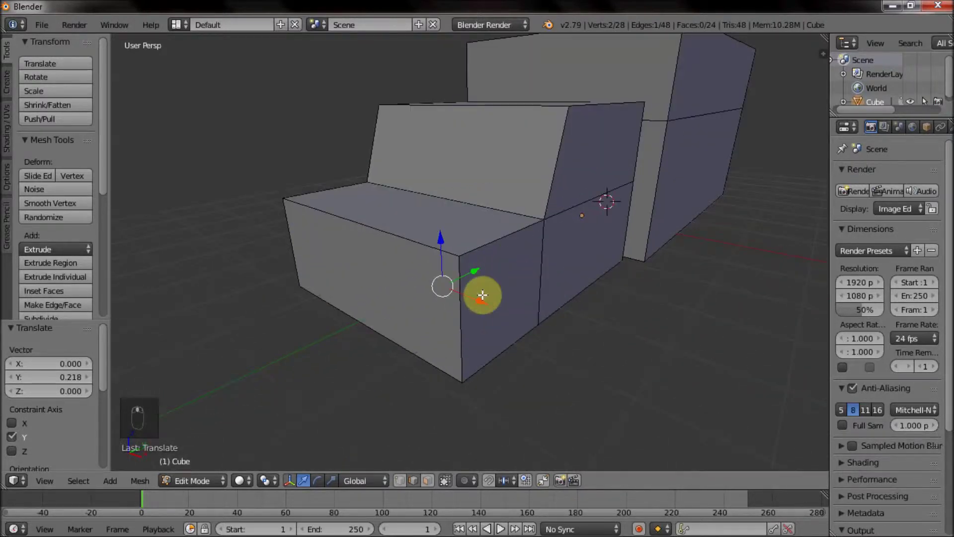
{"action": "left_click_drag", "start_coordinate": [293, 234], "coordinate": [385, 259]}
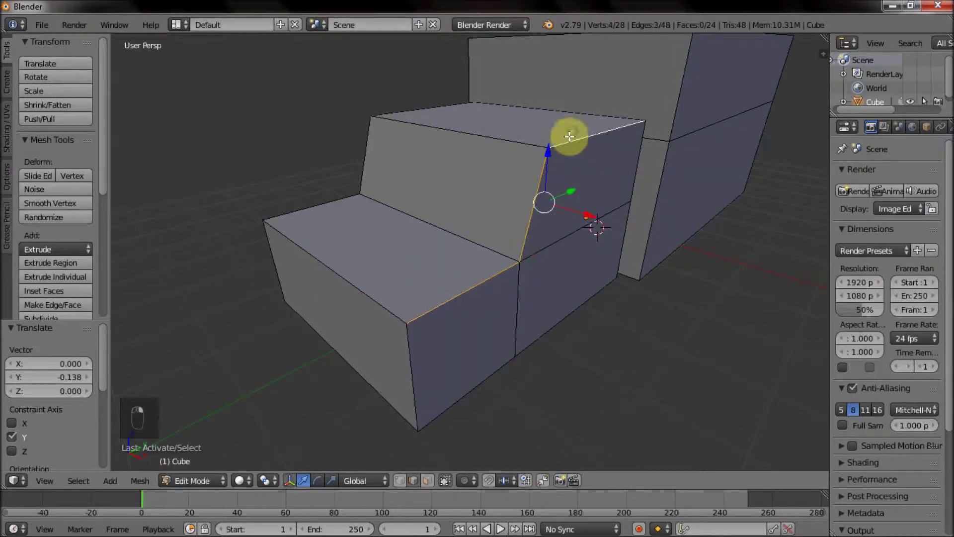
Add a lengthwise edge loop through the front of the truck and confirm its position
{"action": "middle_click", "coordinate": [508, 304]}
{"action": "key", "text": "ctrl+r"}
{"action": "key", "text": "ctrl+r"}
{"action": "left_click", "coordinate": [433, 480]}
{"action": "right_click", "coordinate": [485, 171]}
Delete one half of the truck's vertices and add a Mirror modifier with clipping
{"action": "key", "text": "x"}
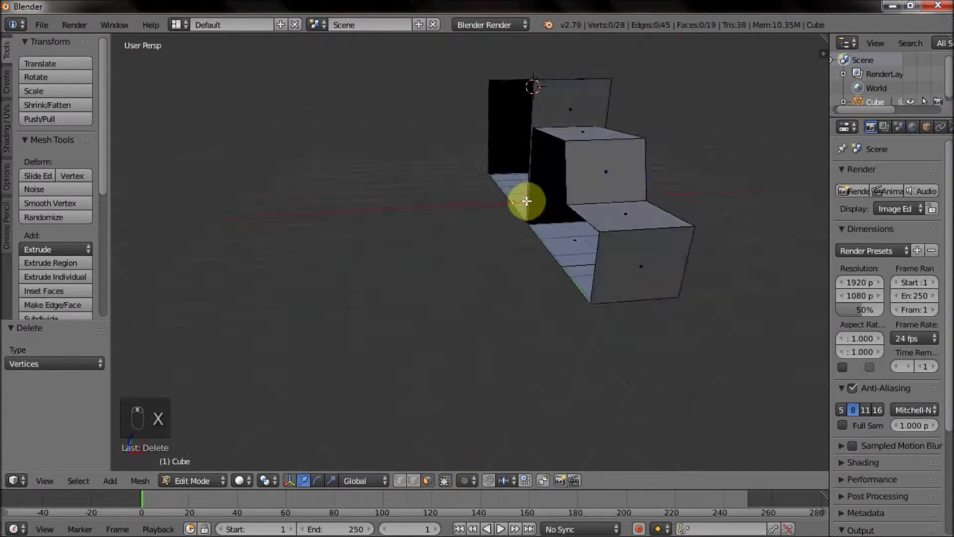
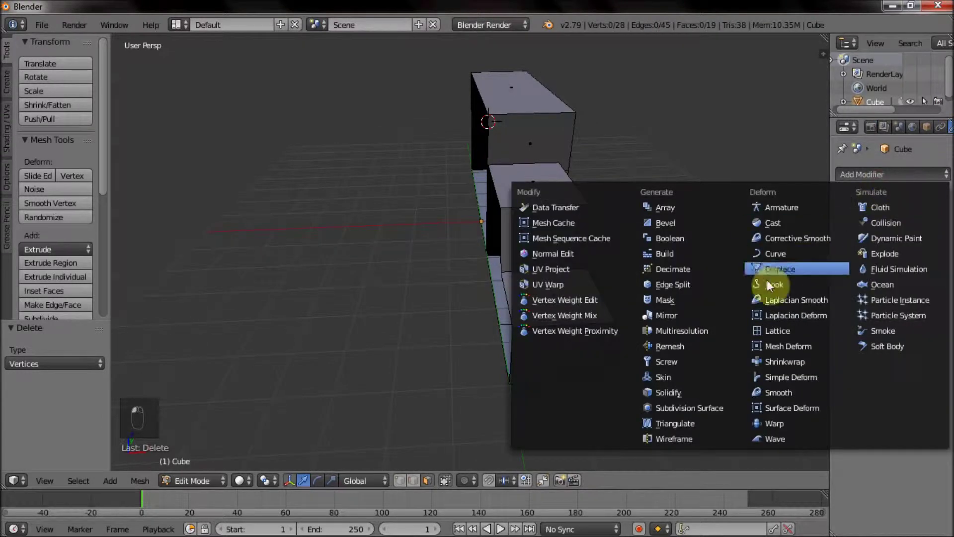
{"action": "left_click_drag", "start_coordinate": [878, 269], "coordinate": [649, 255]}
{"action": "left_click_drag", "start_coordinate": [649, 255], "coordinate": [576, 248]}
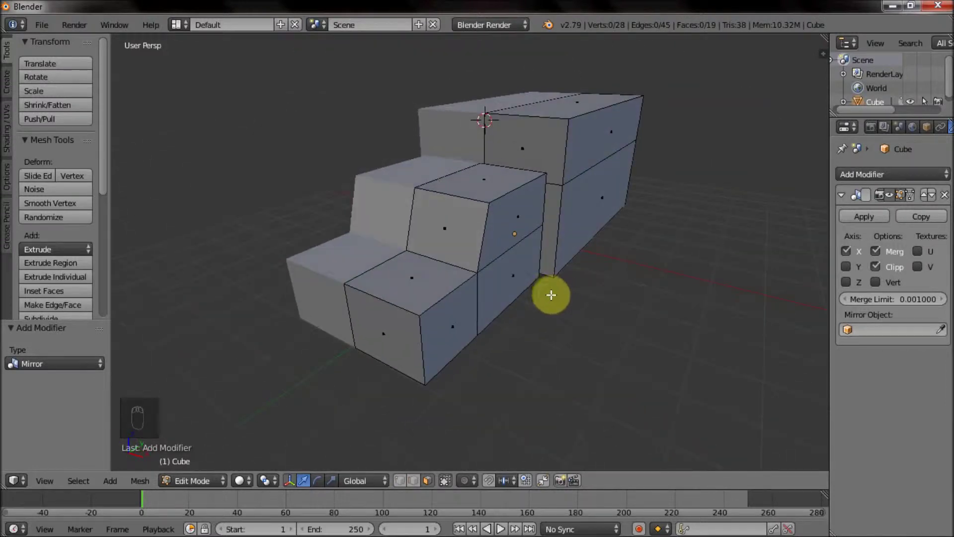
Select the whole mesh and shift it slightly sideways against the mirror plane
{"action": "key", "text": "a"}
{"action": "key", "text": "a"}
{"action": "key", "text": "a"}
{"action": "left_click_drag", "start_coordinate": [566, 209], "coordinate": [583, 193]}
{"action": "left_click_drag", "start_coordinate": [578, 196], "coordinate": [592, 237]}
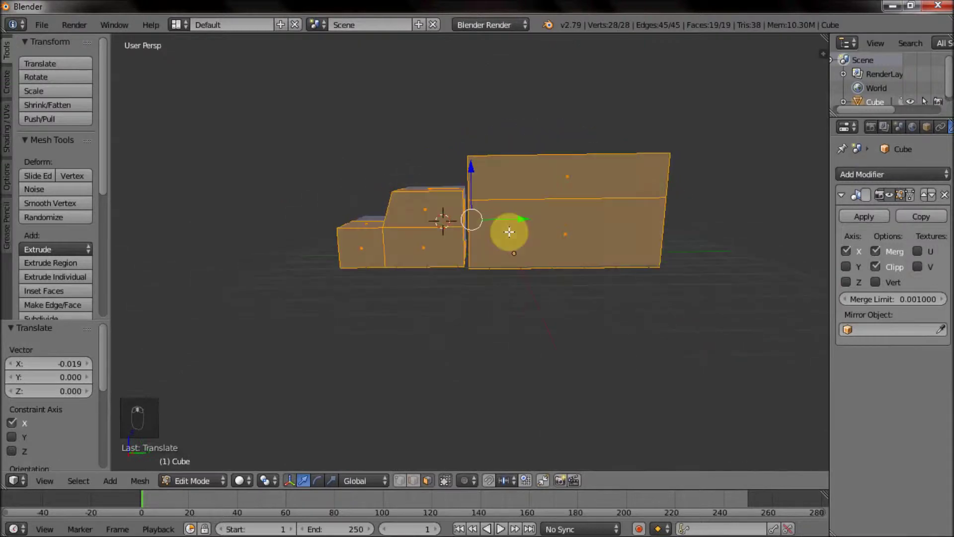
{"action": "middle_click", "coordinate": [520, 293]}
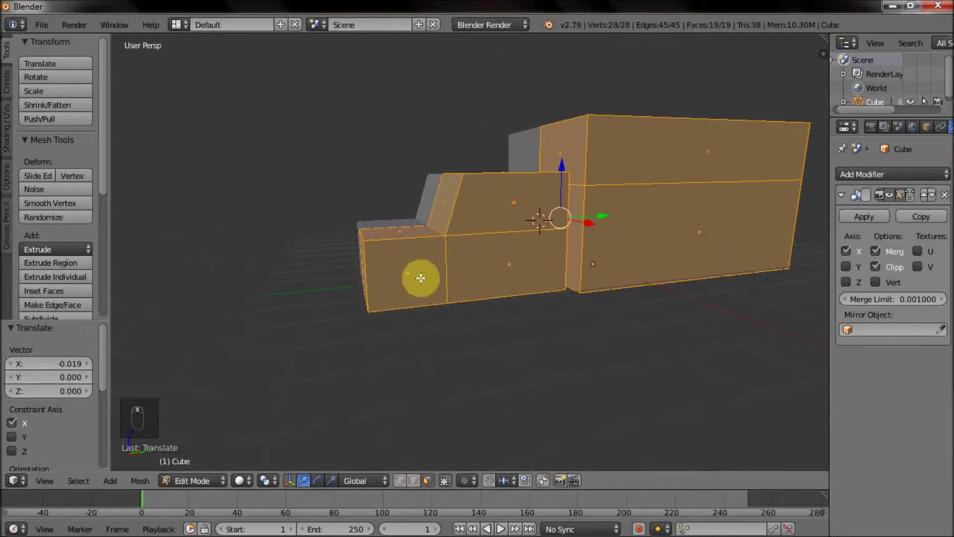
Pull the hood's front end forward along its length
{"action": "left_click_drag", "start_coordinate": [391, 283], "coordinate": [398, 307]}
{"action": "left_click_drag", "start_coordinate": [362, 270], "coordinate": [408, 254]}
{"action": "left_click_drag", "start_coordinate": [407, 254], "coordinate": [390, 255]}
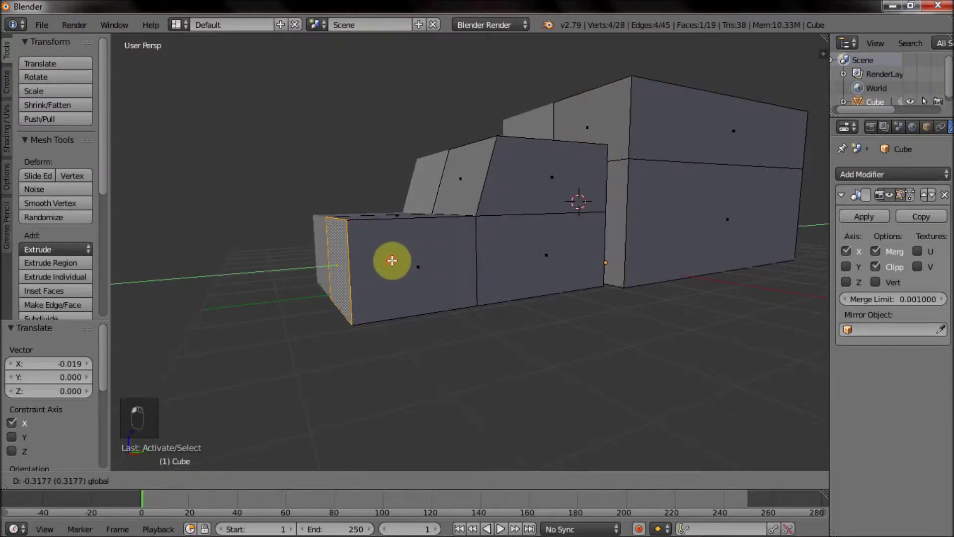
{"action": "left_click_drag", "start_coordinate": [402, 274], "coordinate": [383, 295]}
{"action": "left_click_drag", "start_coordinate": [385, 297], "coordinate": [346, 293]}
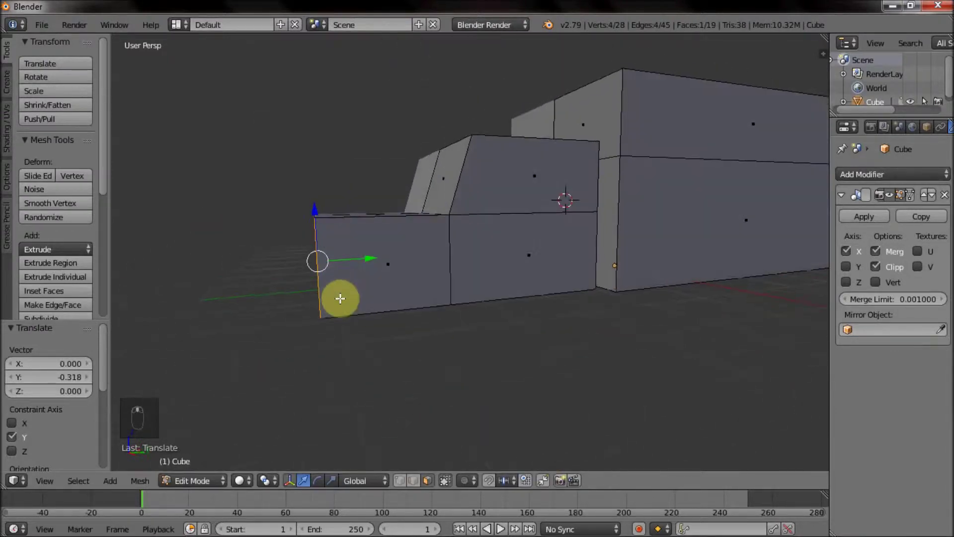
{"action": "left_click_drag", "start_coordinate": [343, 315], "coordinate": [351, 330]}
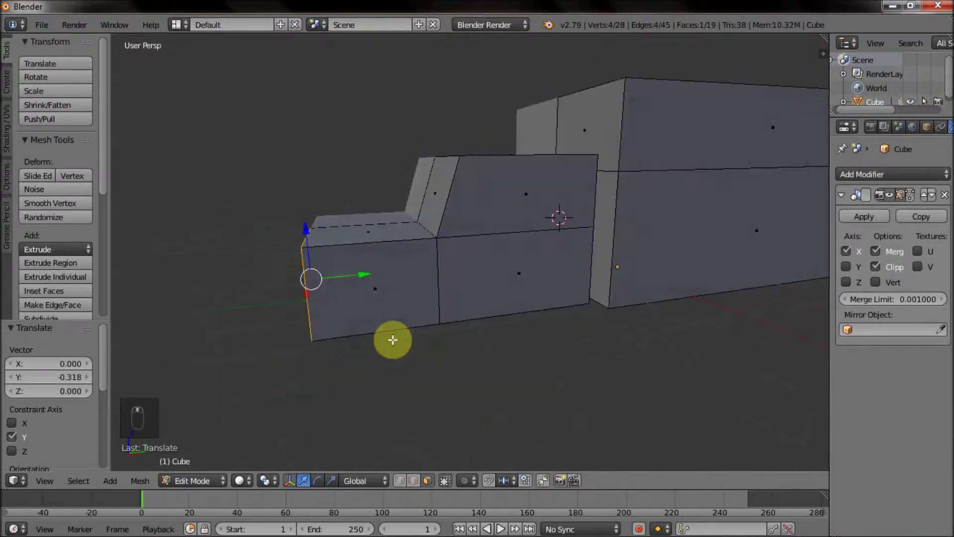
Raise the hood's top face and its front top edge to their new heights
{"action": "left_click_drag", "start_coordinate": [414, 218], "coordinate": [390, 166]}
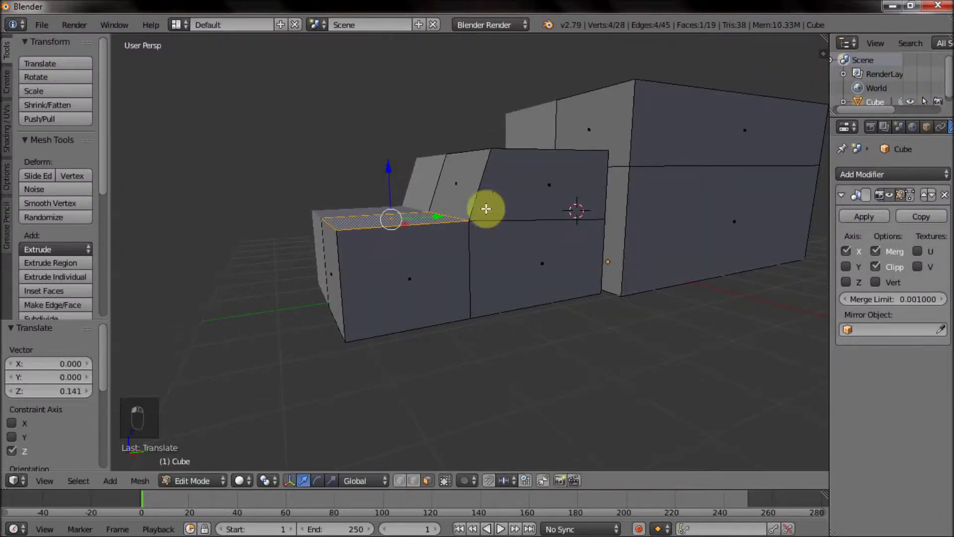
{"action": "left_click_drag", "start_coordinate": [577, 240], "coordinate": [528, 268]}
{"action": "left_click", "coordinate": [418, 482]}
{"action": "left_click_drag", "start_coordinate": [413, 238], "coordinate": [430, 189]}
{"action": "left_click_drag", "start_coordinate": [404, 190], "coordinate": [338, 178]}
{"action": "left_click", "coordinate": [338, 178]}
{"action": "left_click_drag", "start_coordinate": [330, 177], "coordinate": [335, 190]}
{"action": "left_click", "coordinate": [335, 190]}
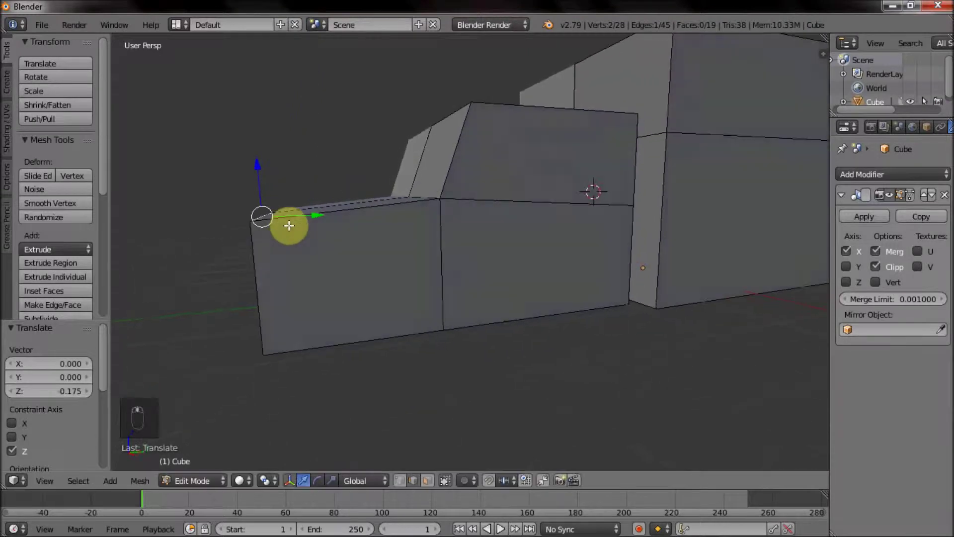
Move in on the hood's side and begin bevelling its edge
{"action": "left_click_drag", "start_coordinate": [312, 218], "coordinate": [361, 242]}
{"action": "left_click_drag", "start_coordinate": [474, 320], "coordinate": [486, 321]}
{"action": "left_click_drag", "start_coordinate": [524, 273], "coordinate": [578, 178]}
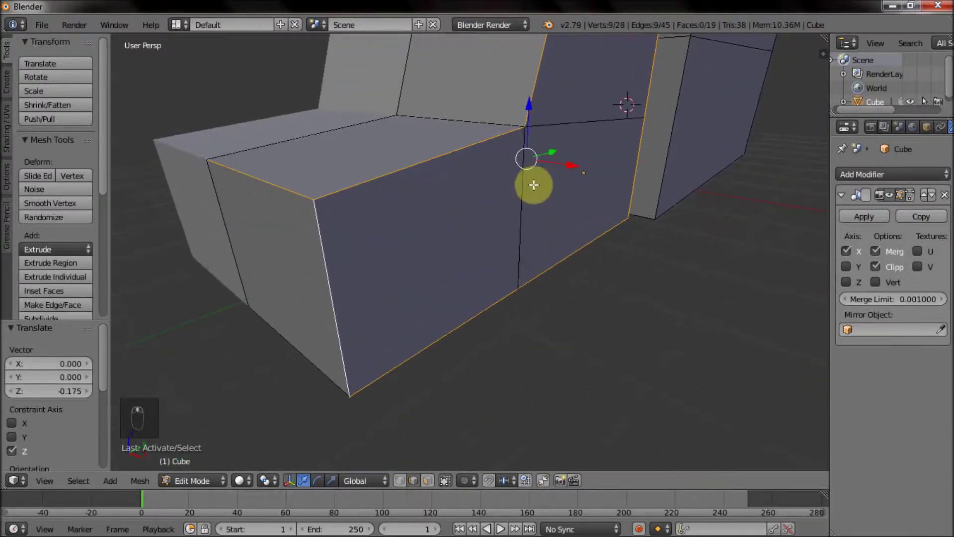
{"action": "key", "text": "ctrl+b"}
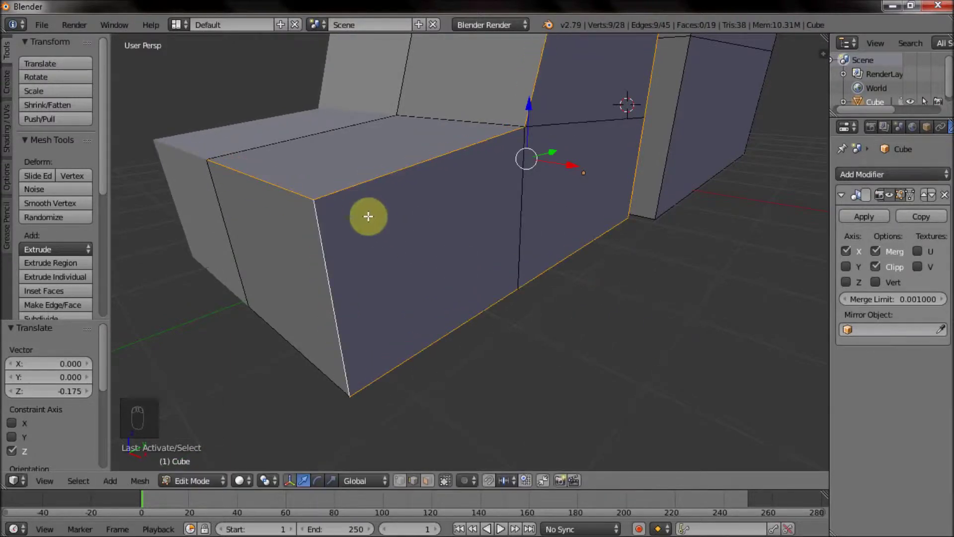
{"action": "left_click_drag", "start_coordinate": [263, 179], "coordinate": [679, 319]}
Round the hood's corner and top side edges with wide multi-segment bevels
{"action": "key", "text": "ctrl+b"}
{"action": "left_click_drag", "start_coordinate": [301, 198], "coordinate": [596, 307]}
{"action": "key", "text": "ctrl+b"}
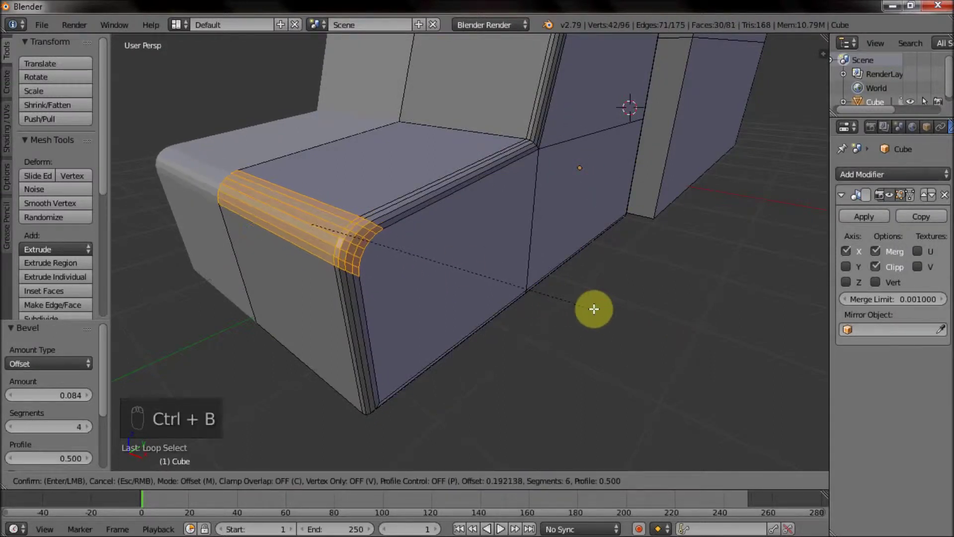
{"action": "key", "text": "ctrl+b"}
{"action": "left_click_drag", "start_coordinate": [327, 208], "coordinate": [374, 199]}
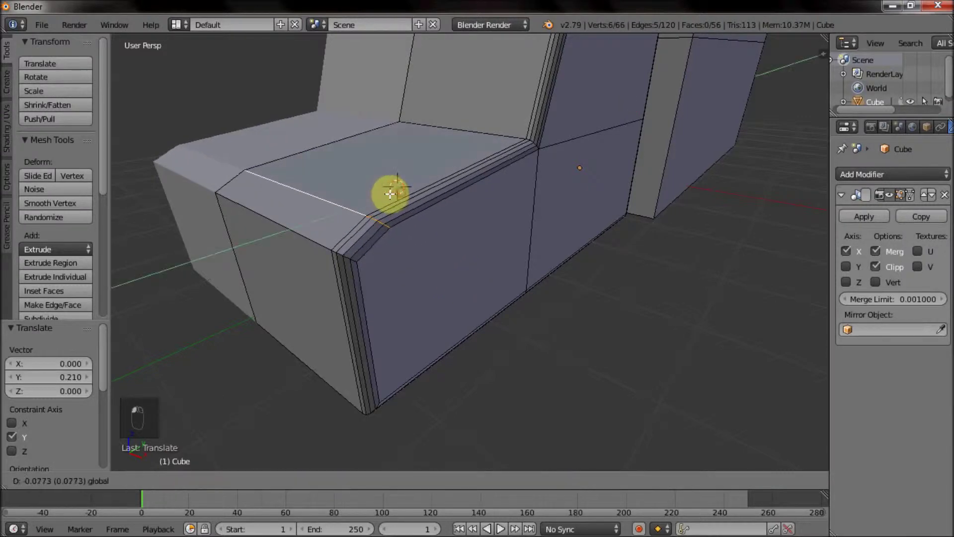
{"action": "middle_click", "coordinate": [302, 184]}
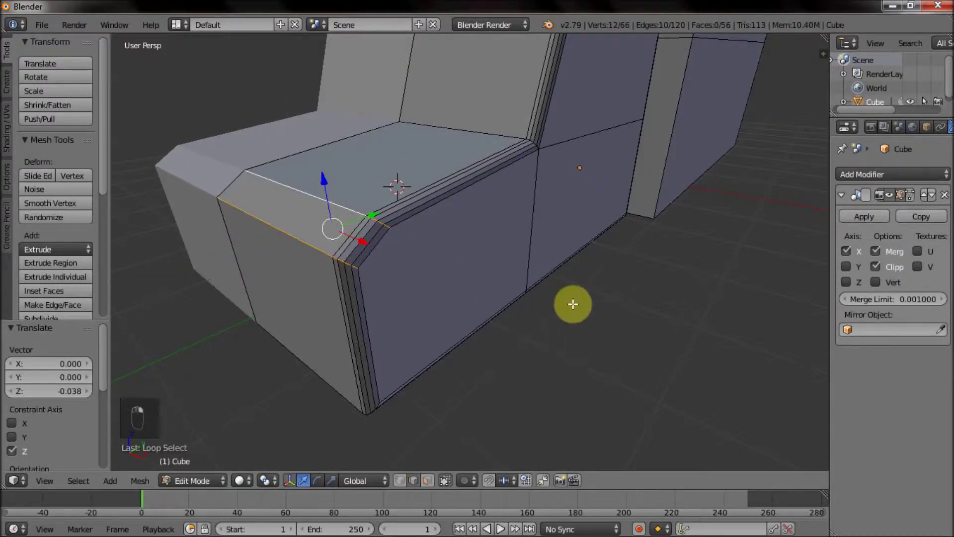
{"action": "key", "text": "ctrl+b"}
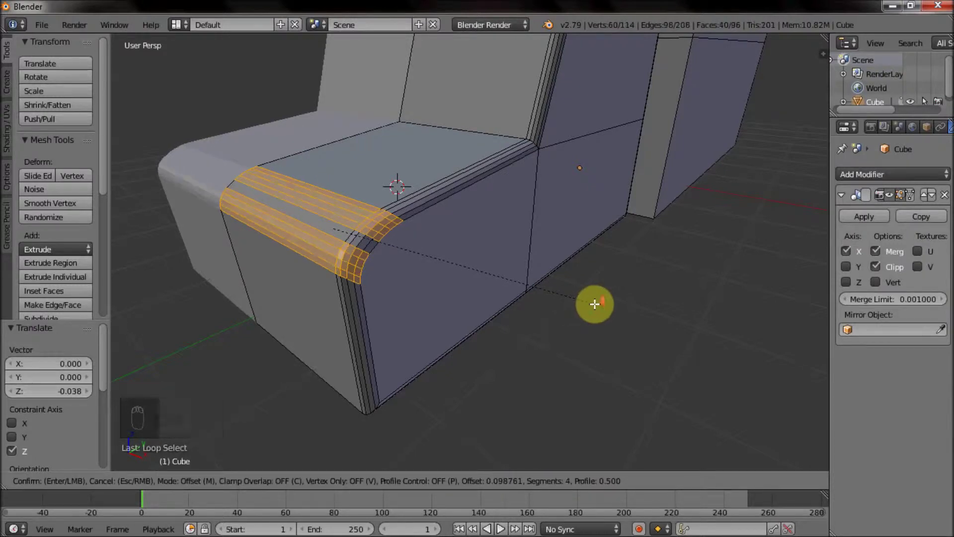
Check the smooth shading in Object Mode, then shift the cab's faces slightly sideways
{"action": "key", "text": "Tab"}
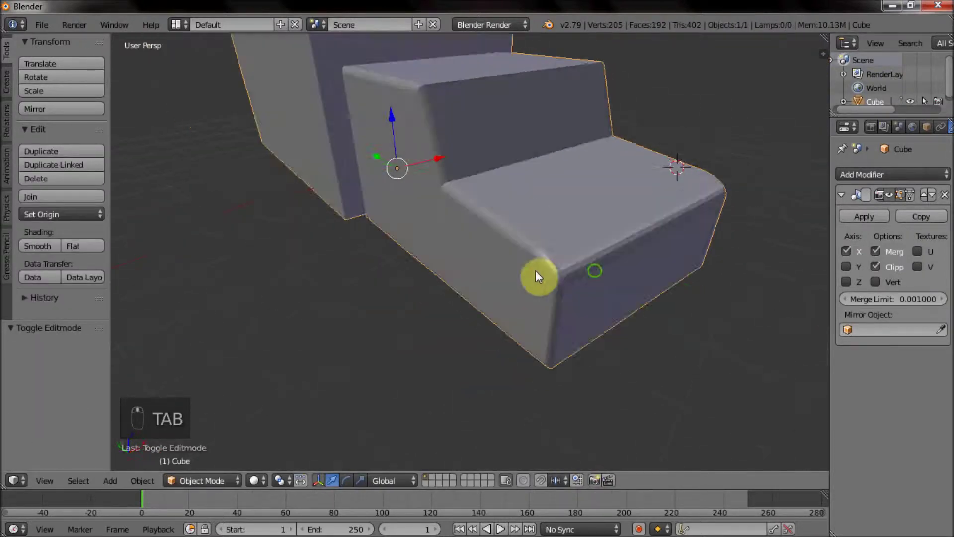
{"action": "key", "text": "Tab"}
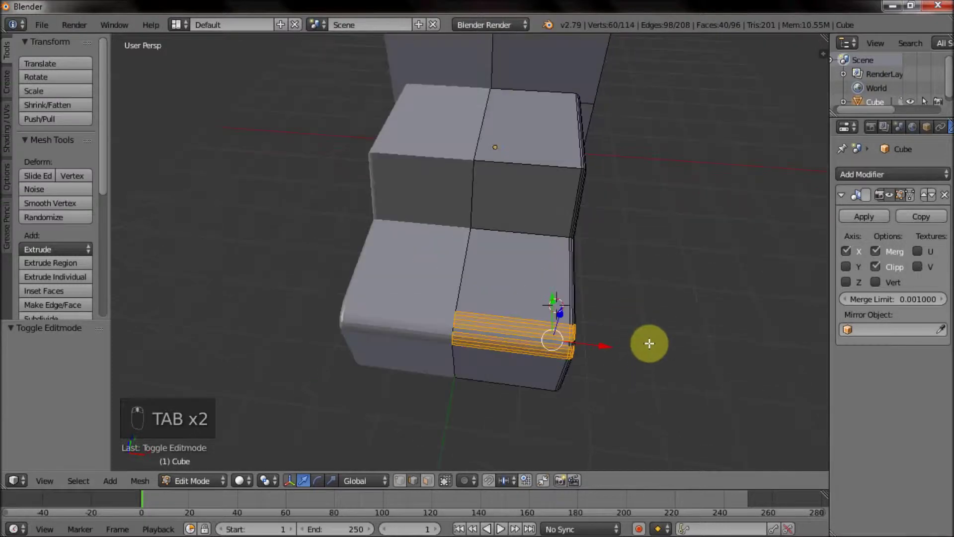
{"action": "key", "text": "ctrl+l"}
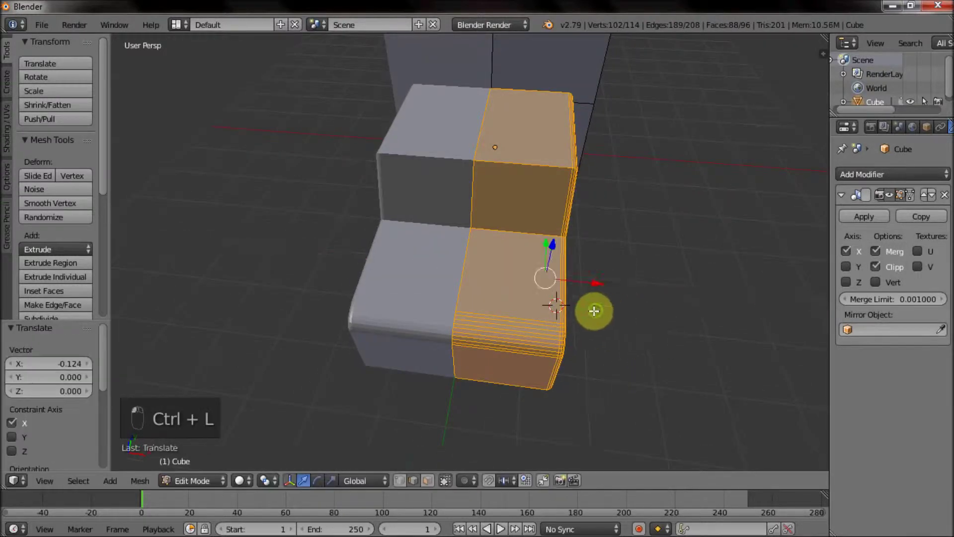
{"action": "left_click_drag", "start_coordinate": [567, 213], "coordinate": [559, 270]}
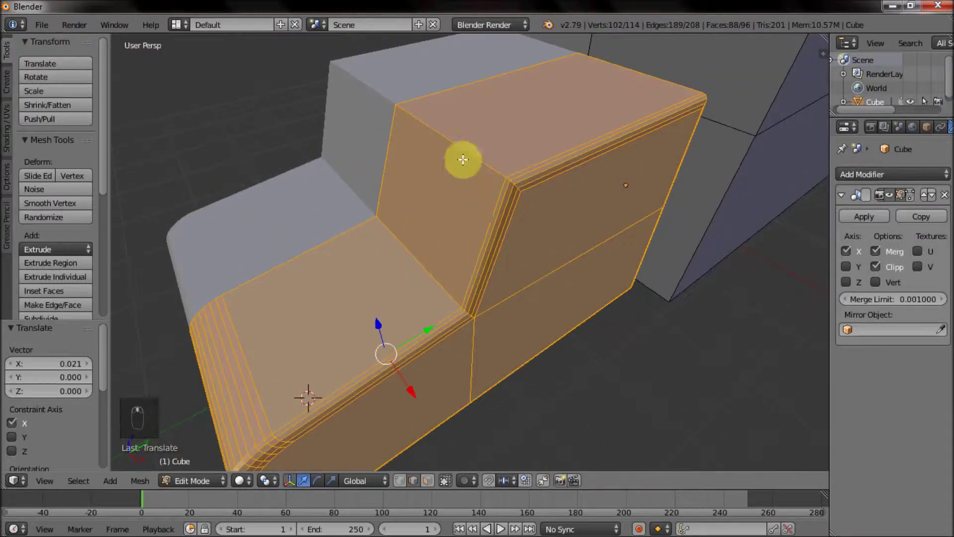
{"action": "left_click_drag", "start_coordinate": [466, 151], "coordinate": [483, 161]}
Bevel the cab's top front edge, its lower edge and the hood's bottom corner edge
{"action": "left_click", "coordinate": [643, 292]}
{"action": "key", "text": "ctrl+b"}
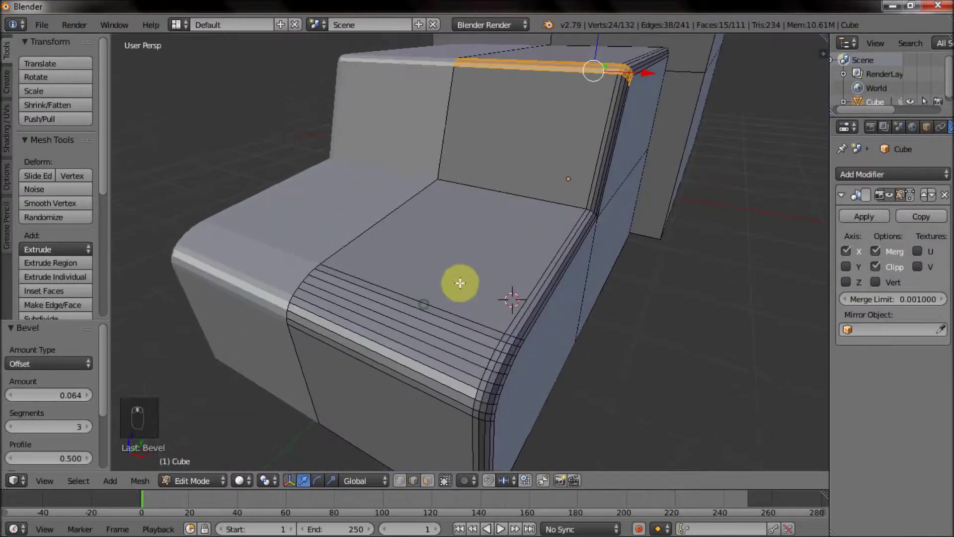
{"action": "middle_click", "coordinate": [561, 239]}
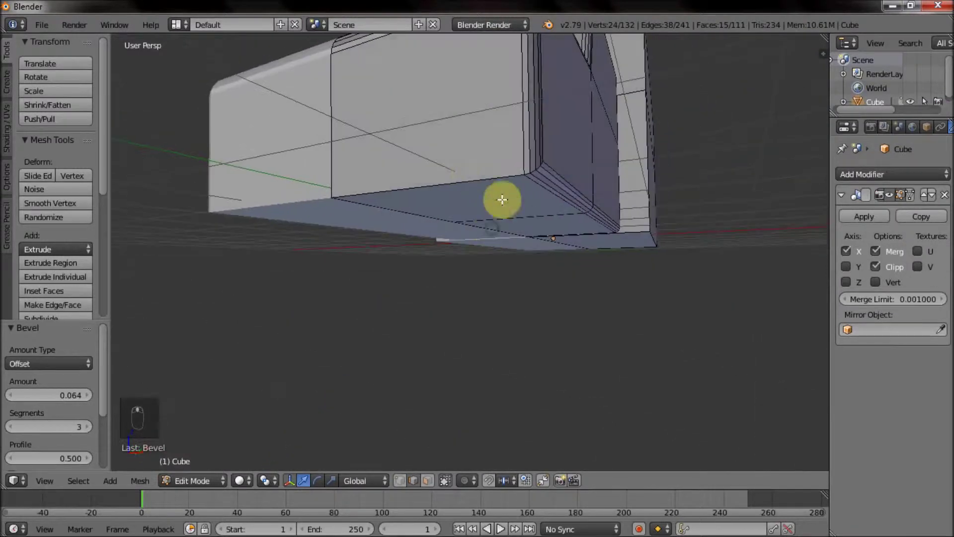
{"action": "key", "text": "ctrl+b"}
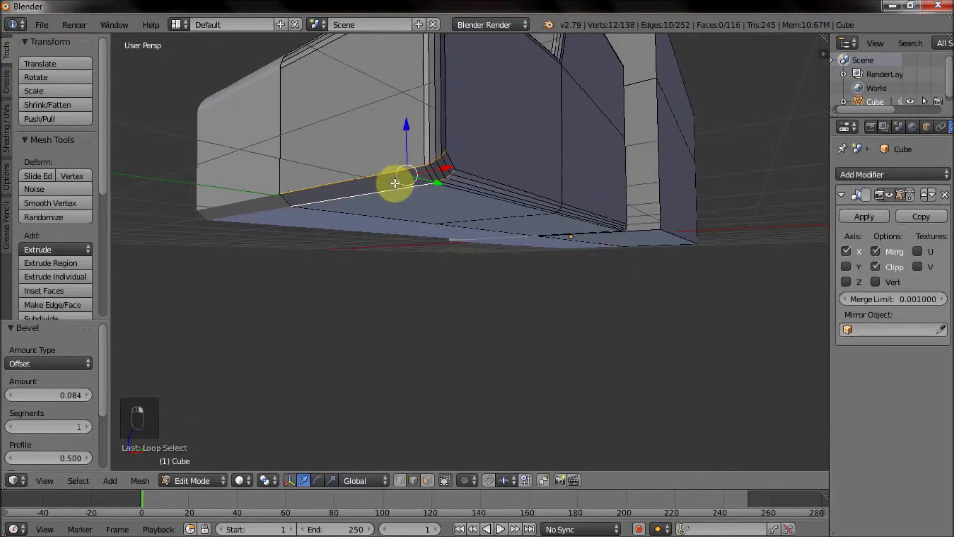
{"action": "key", "text": "ctrl+b"}
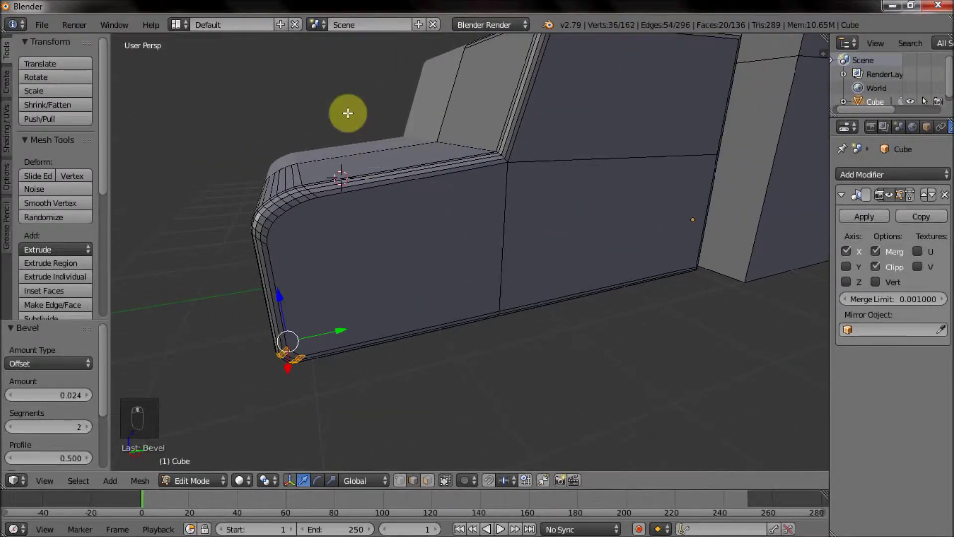
{"action": "middle_click", "coordinate": [494, 215]}
Add a loop cut down the middle of the hood and slide it into place
{"action": "key", "text": "ctrl+r"}
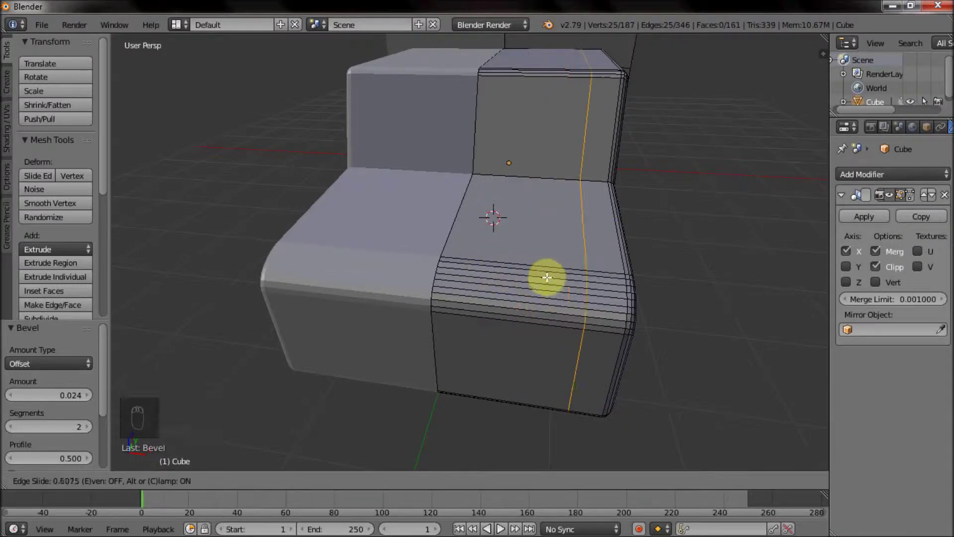
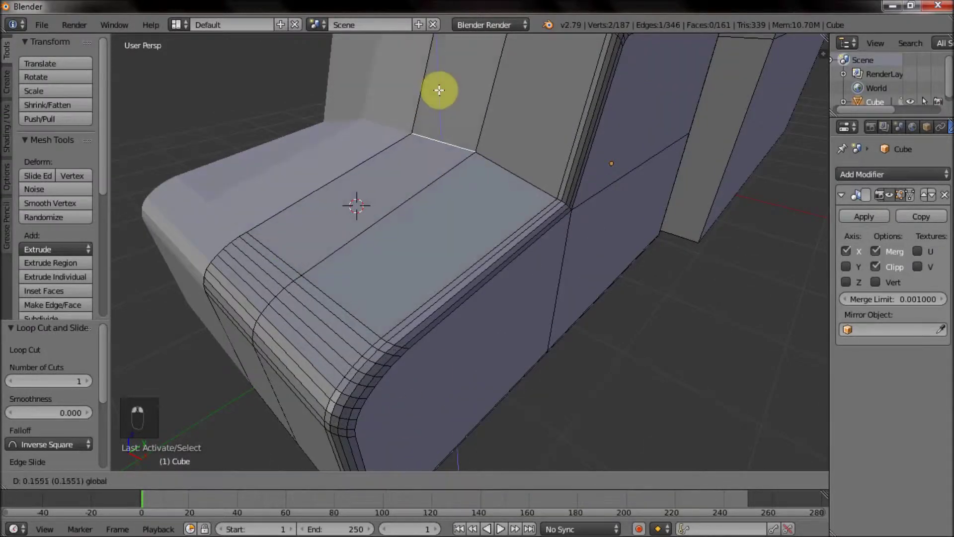
{"action": "key", "text": "ctrl+z"}
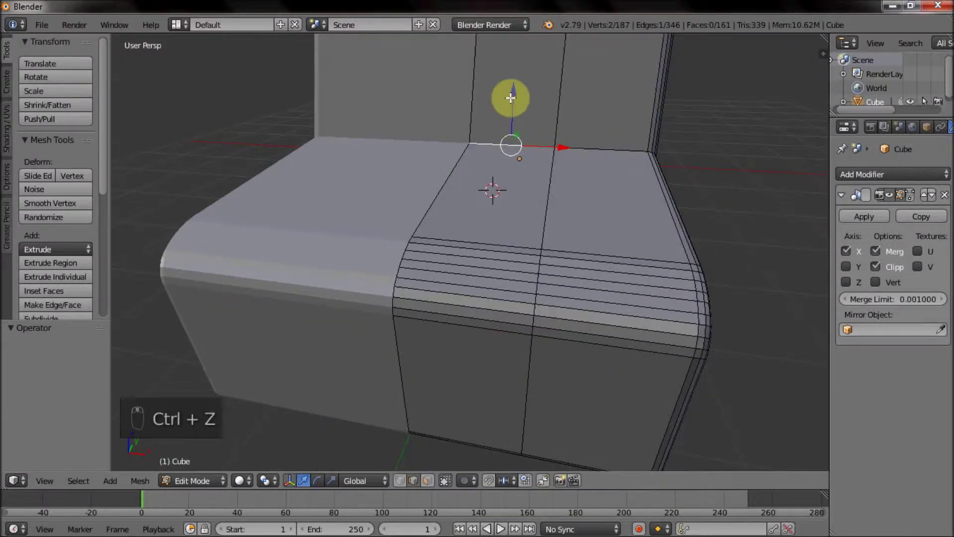
{"action": "left_click_drag", "start_coordinate": [499, 199], "coordinate": [512, 184]}
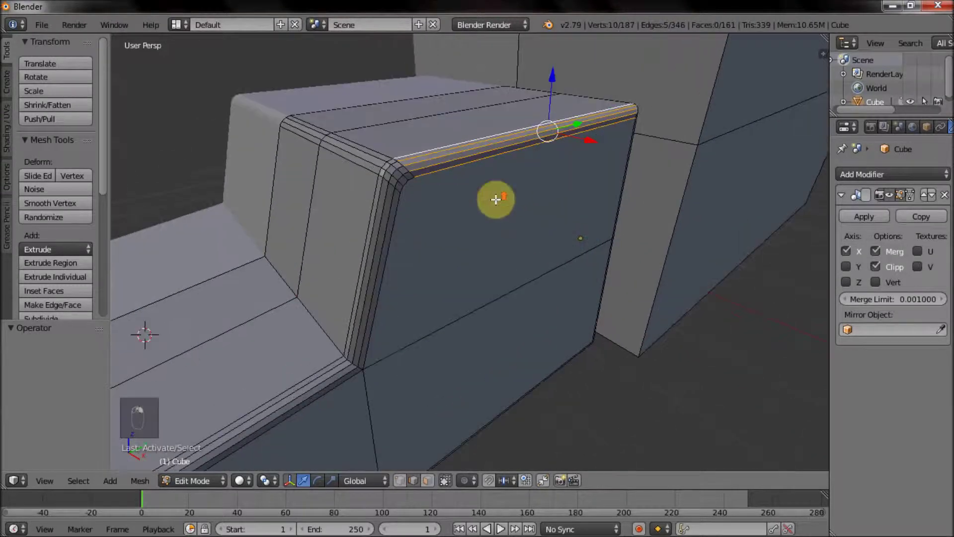
{"action": "key", "text": "c"}
{"action": "middle_click", "coordinate": [345, 145]}
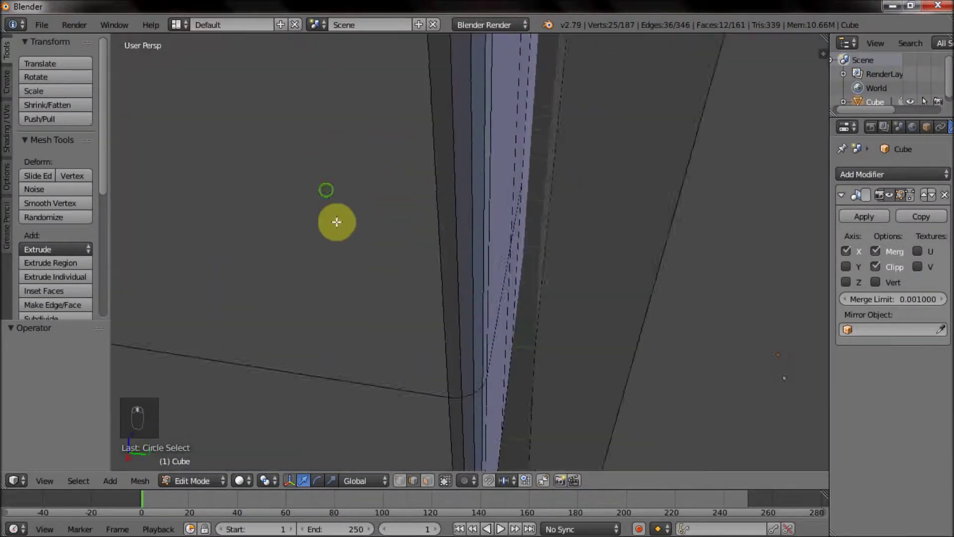
Select the cab's top front edge and move it forward so the cab tapers
{"action": "right_click", "coordinate": [483, 180]}
{"action": "middle_click", "coordinate": [371, 213]}
{"action": "left_click_drag", "start_coordinate": [604, 206], "coordinate": [560, 222]}
{"action": "left_click_drag", "start_coordinate": [594, 186], "coordinate": [619, 166]}
{"action": "left_click_drag", "start_coordinate": [518, 201], "coordinate": [623, 226]}
{"action": "left_click_drag", "start_coordinate": [524, 235], "coordinate": [545, 205]}
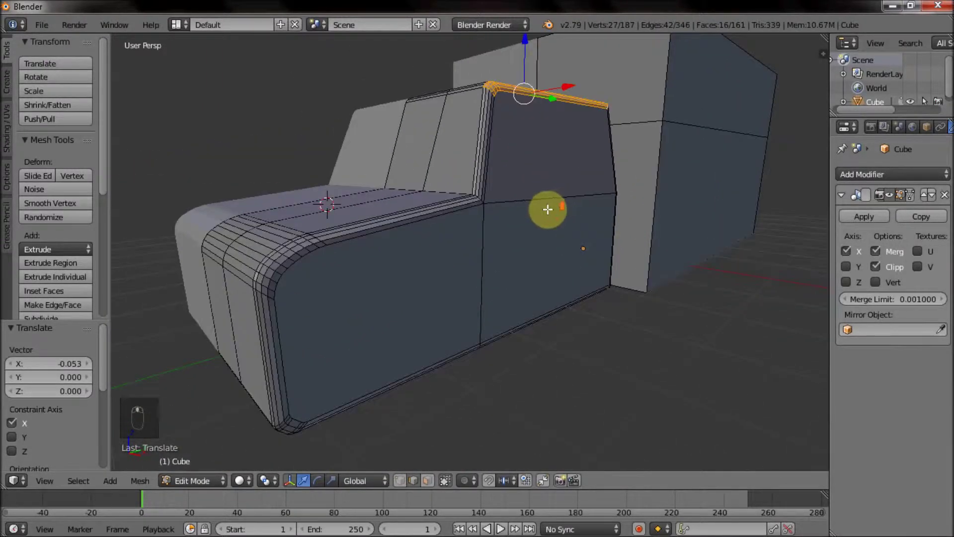
{"action": "left_click_drag", "start_coordinate": [421, 252], "coordinate": [390, 258]}
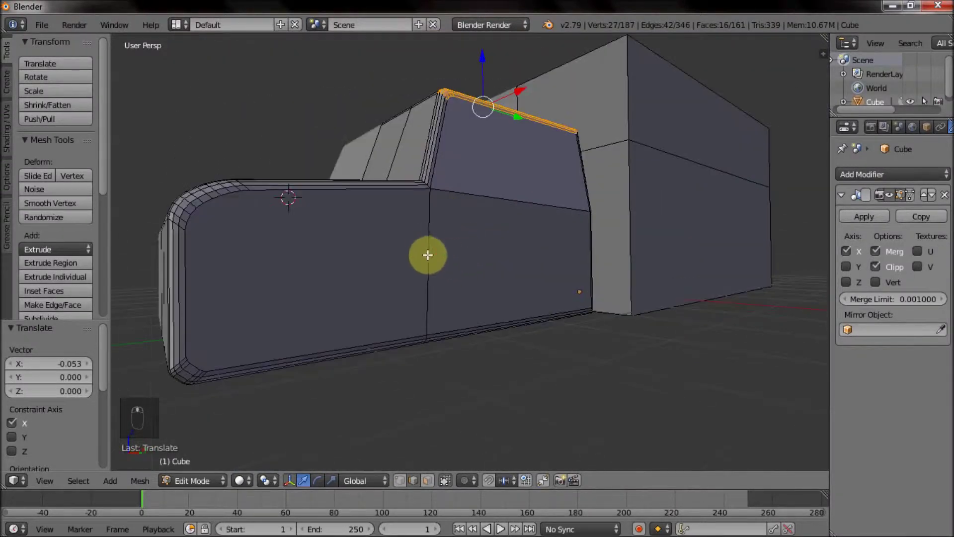
{"action": "left_click_drag", "start_coordinate": [481, 329], "coordinate": [471, 268]}
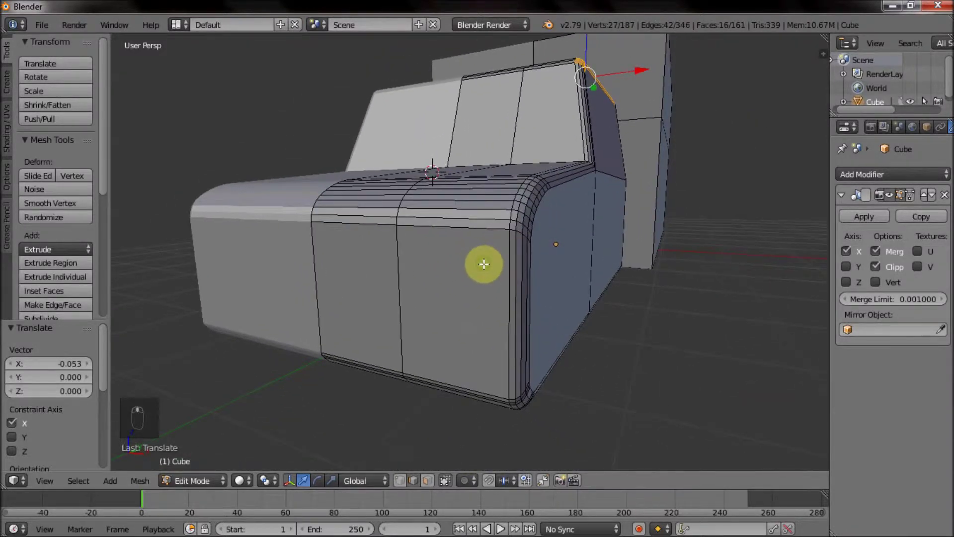
Add a loop cut along the hood's front and flatten the side edge loop with Mesh Tools
{"action": "middle_click", "coordinate": [496, 291]}
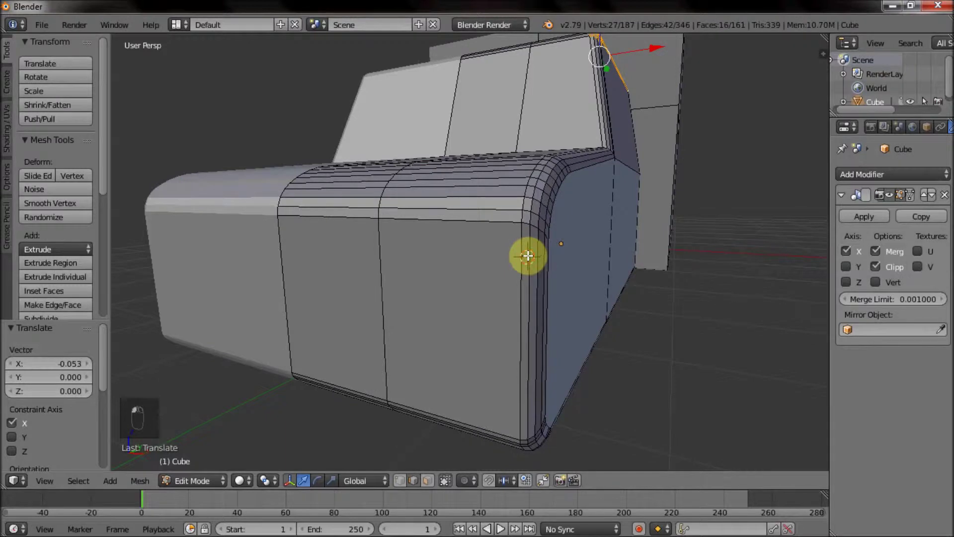
{"action": "key", "text": "ctrl+r"}
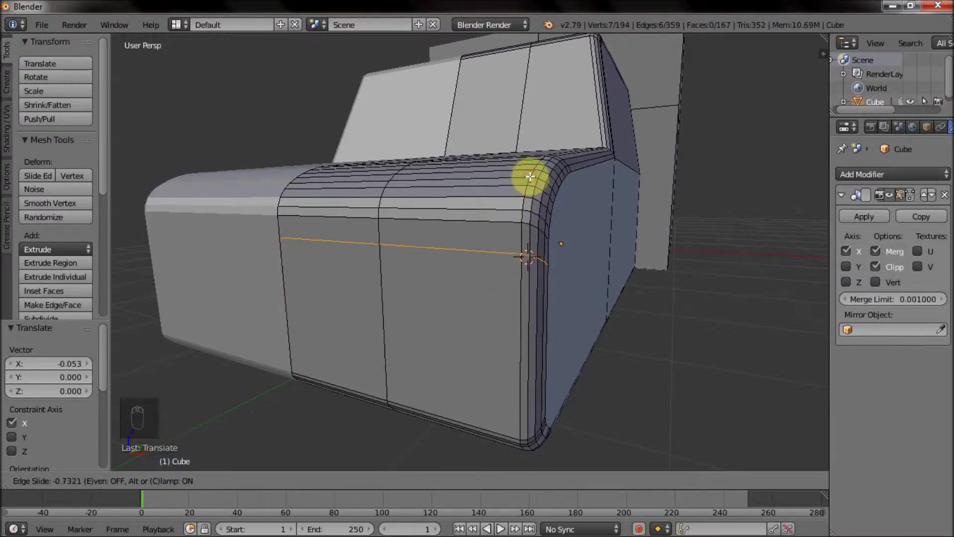
{"action": "key", "text": "w"}
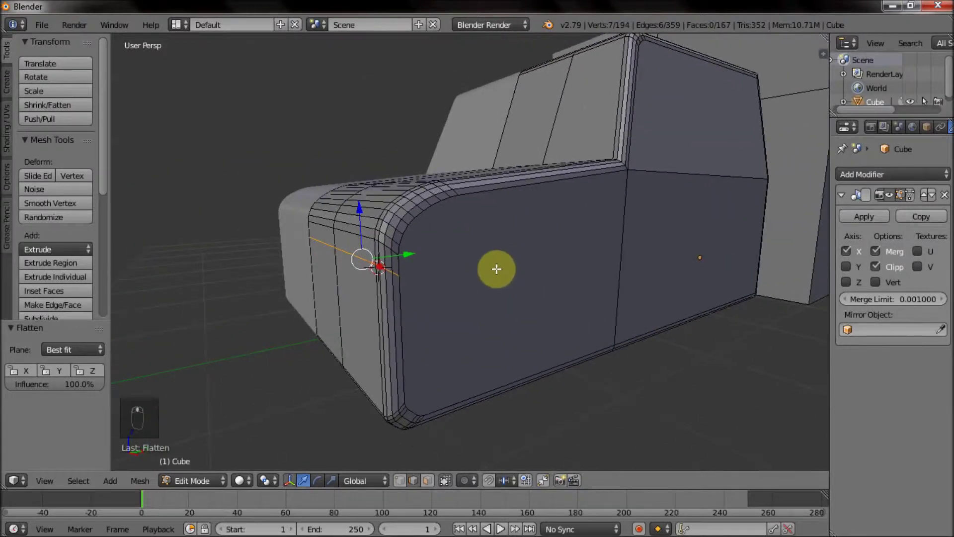
{"action": "left_click_drag", "start_coordinate": [430, 275], "coordinate": [486, 246]}
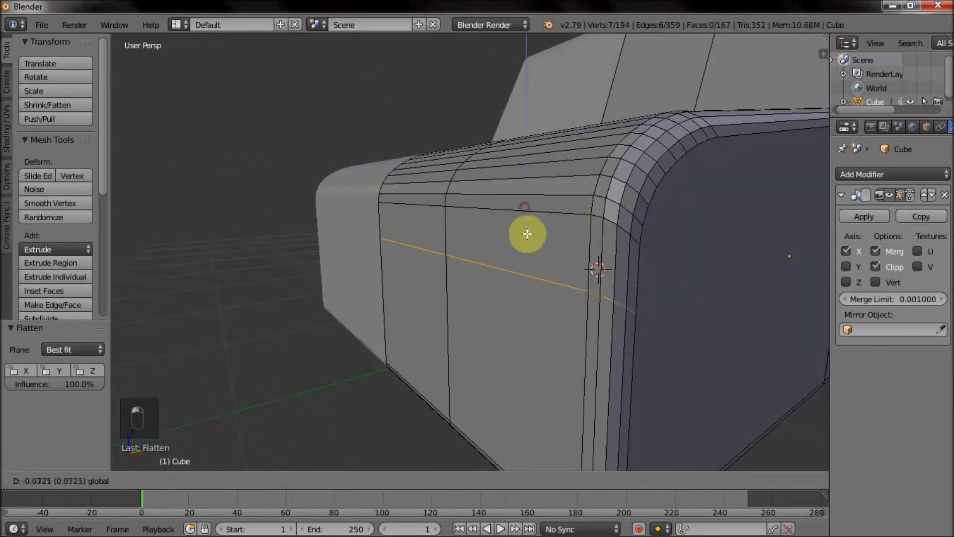
{"action": "left_click_drag", "start_coordinate": [526, 232], "coordinate": [564, 254]}
{"action": "middle_click", "coordinate": [564, 254]}
{"action": "left_click_drag", "start_coordinate": [575, 234], "coordinate": [569, 273]}
{"action": "left_click_drag", "start_coordinate": [636, 251], "coordinate": [493, 274]}
Undo the recent hood edits back to the earlier rounded shape
{"action": "key", "text": "ctrl+z"}
{"action": "key", "text": "ctrl+z"}
{"action": "key", "text": "ctrl+z"}
{"action": "key", "text": "ctrl+z"}
{"action": "key", "text": "ctrl+z"}
{"action": "key", "text": "ctrl+z"}
{"action": "key", "text": "ctrl+z"}
{"action": "key", "text": "ctrl+z"}
{"action": "key", "text": "ctrl+z"}
{"action": "key", "text": "ctrl+z"}
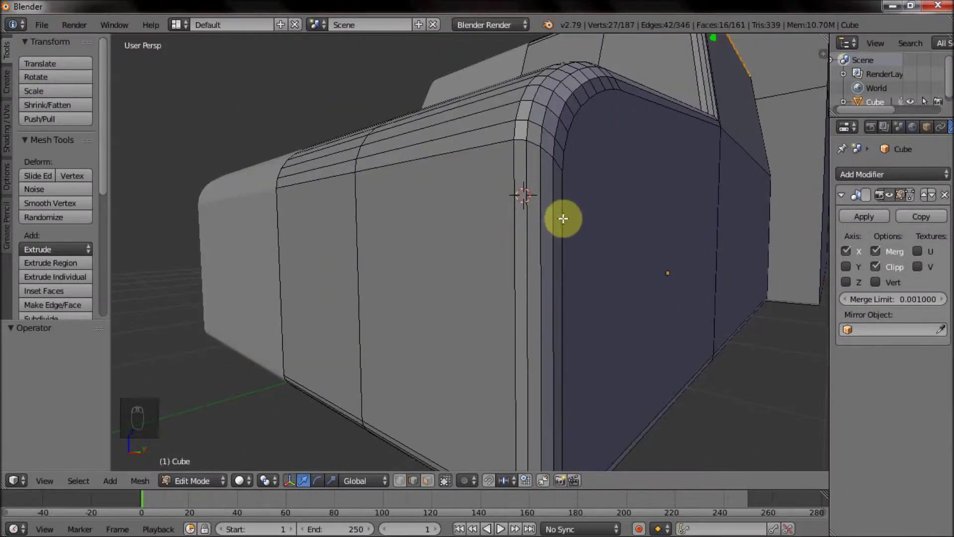
Knife-cut a new angled edge across the hood side and view it from the front
{"action": "key", "text": "k"}
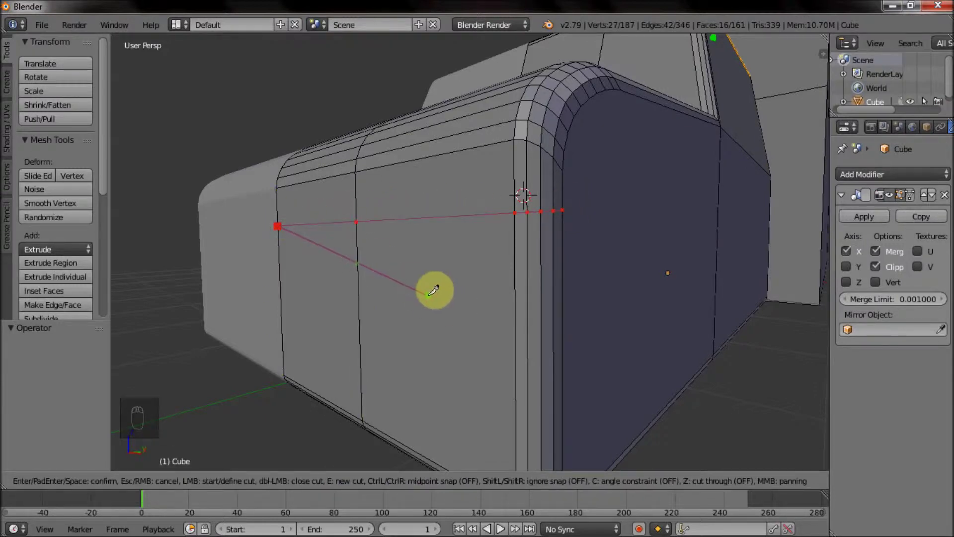
{"action": "key", "text": "KP_5"}
{"action": "key", "text": "KP_1"}
{"action": "key", "text": "z"}
{"action": "left_click_drag", "start_coordinate": [592, 254], "coordinate": [575, 284]}
{"action": "key", "text": "w"}
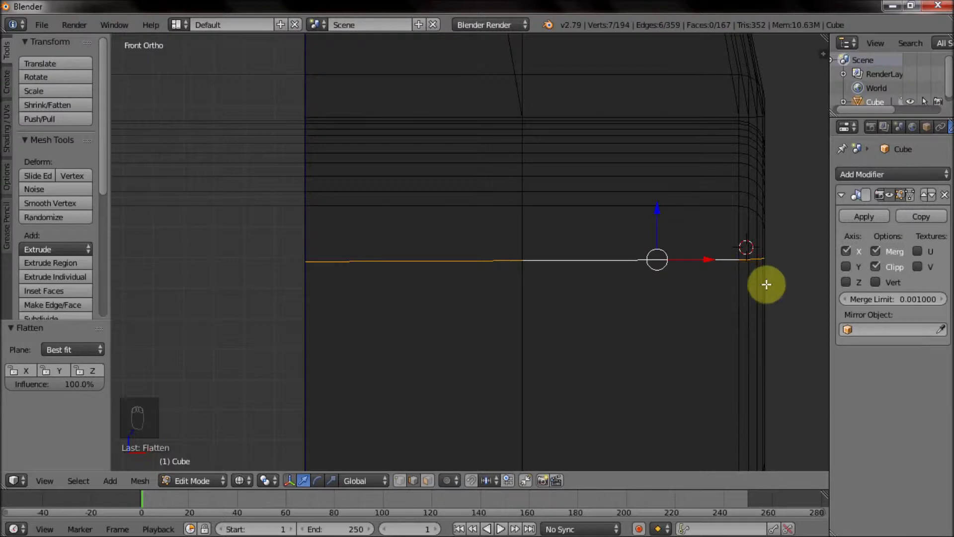
Raise the horizontal edge loop near the front corner along Z and edge-slide it into place
{"action": "key", "text": "z"}
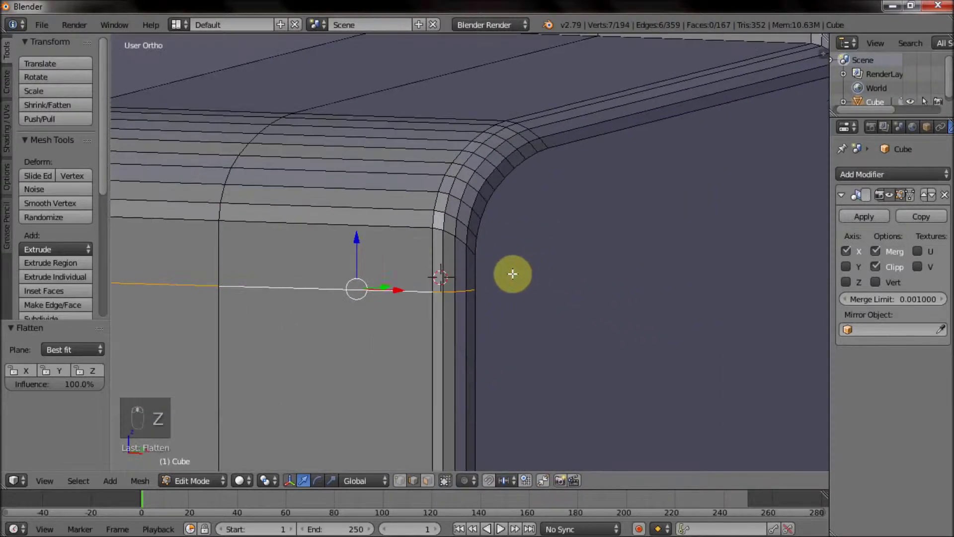
{"action": "left_click_drag", "start_coordinate": [353, 235], "coordinate": [479, 293]}
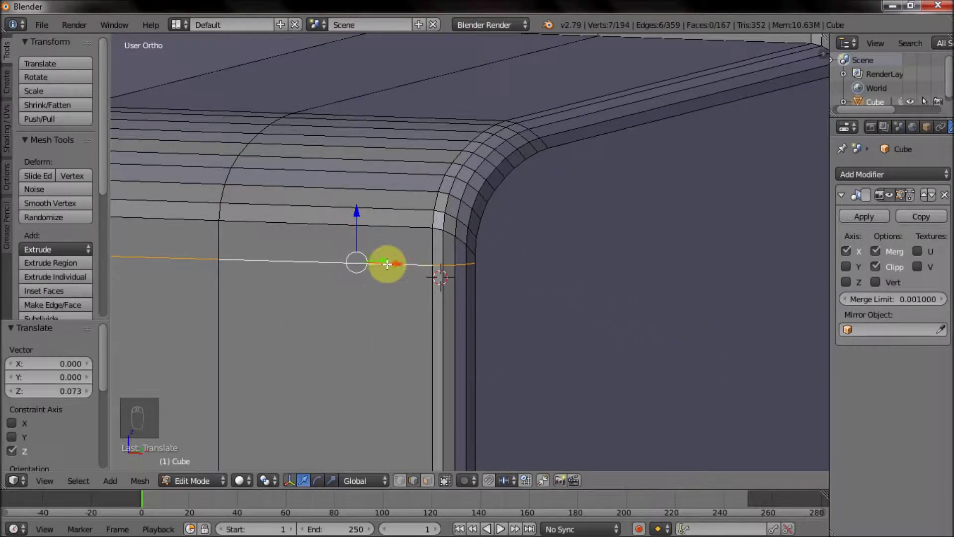
{"action": "key", "text": "ctrl+r"}
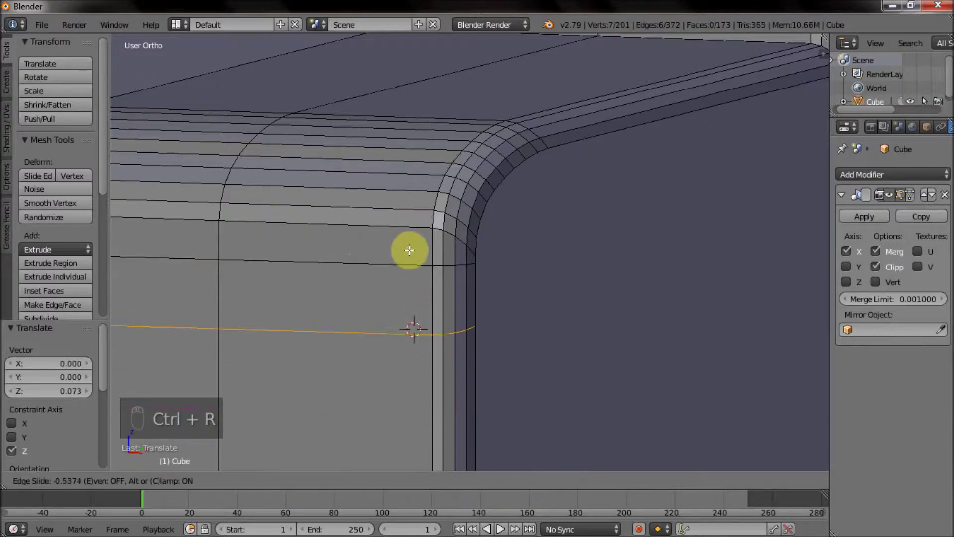
{"action": "key", "text": "KP_5"}
{"action": "left_click", "coordinate": [420, 157]}
{"action": "left_click_drag", "start_coordinate": [462, 434], "coordinate": [437, 484]}
{"action": "left_click_drag", "start_coordinate": [520, 236], "coordinate": [502, 241]}
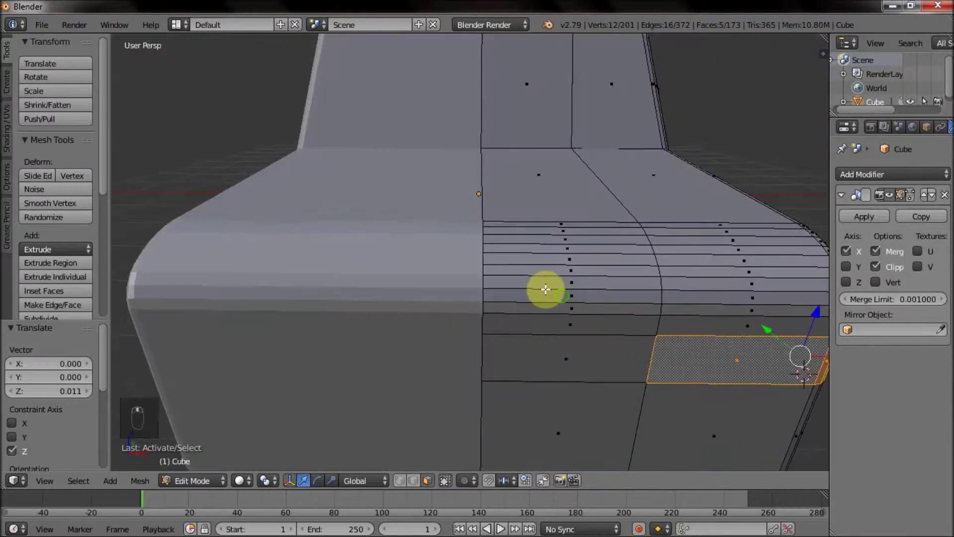
Loop-cut the hood side and extrude the corner faces outward along Y into a small block
{"action": "middle_click", "coordinate": [491, 304]}
{"action": "key", "text": "ctrl+r"}
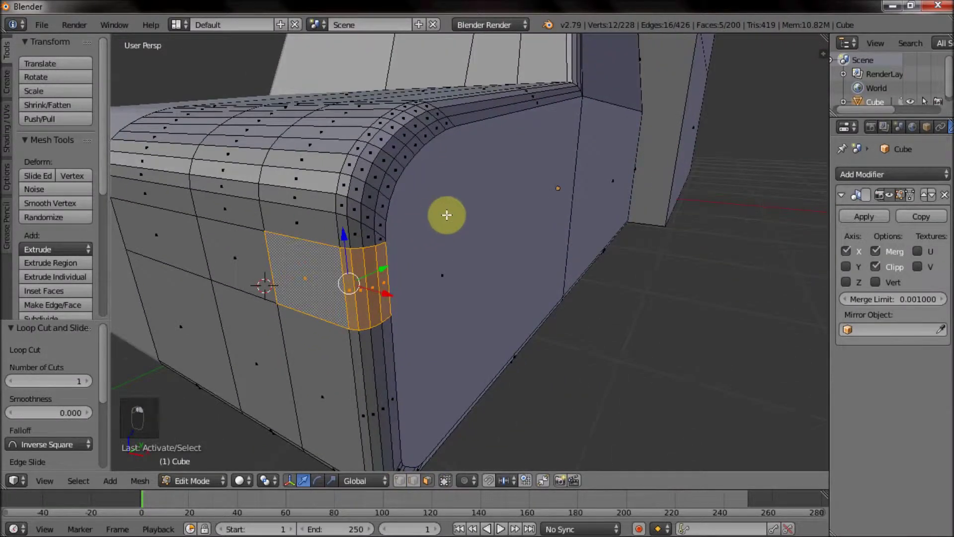
{"action": "key", "text": "e"}
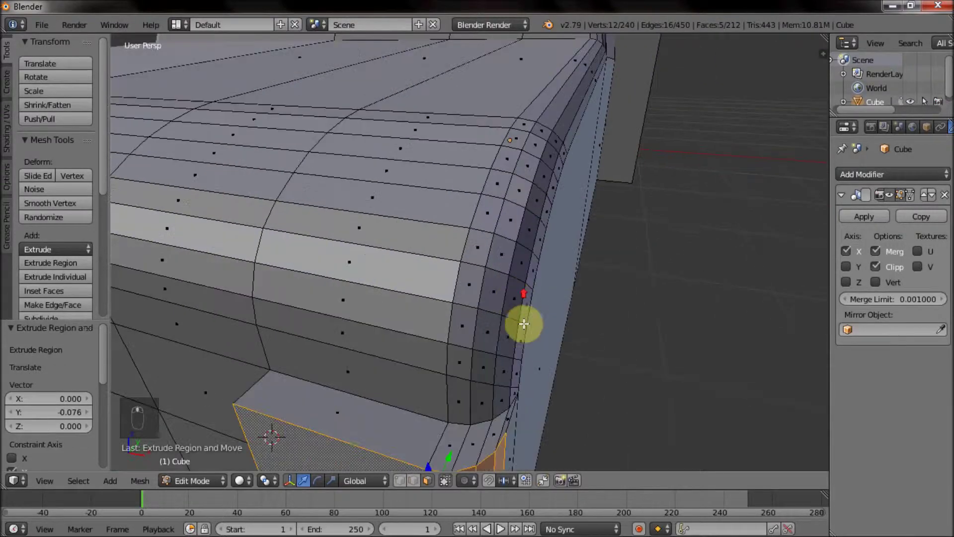
{"action": "left_click_drag", "start_coordinate": [460, 297], "coordinate": [566, 293]}
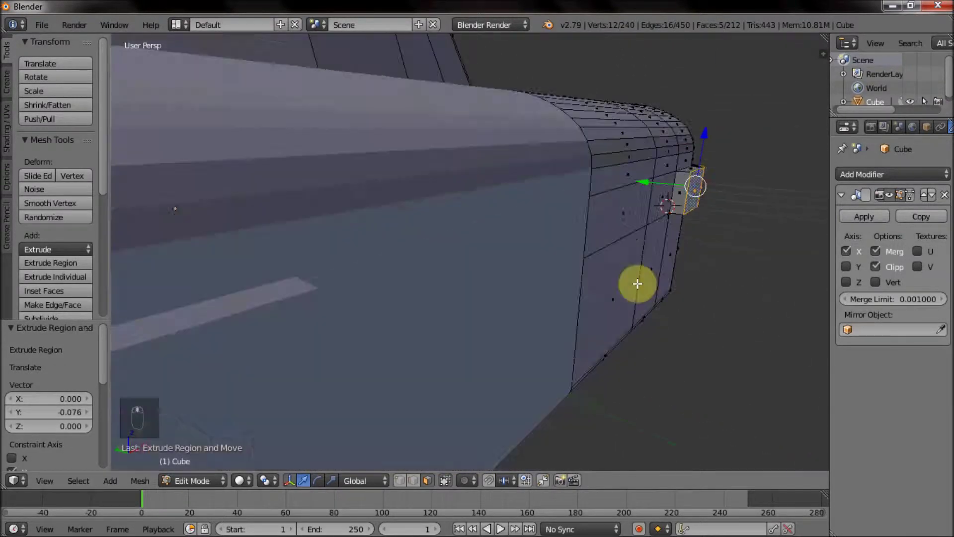
{"action": "left_click_drag", "start_coordinate": [546, 268], "coordinate": [570, 287]}
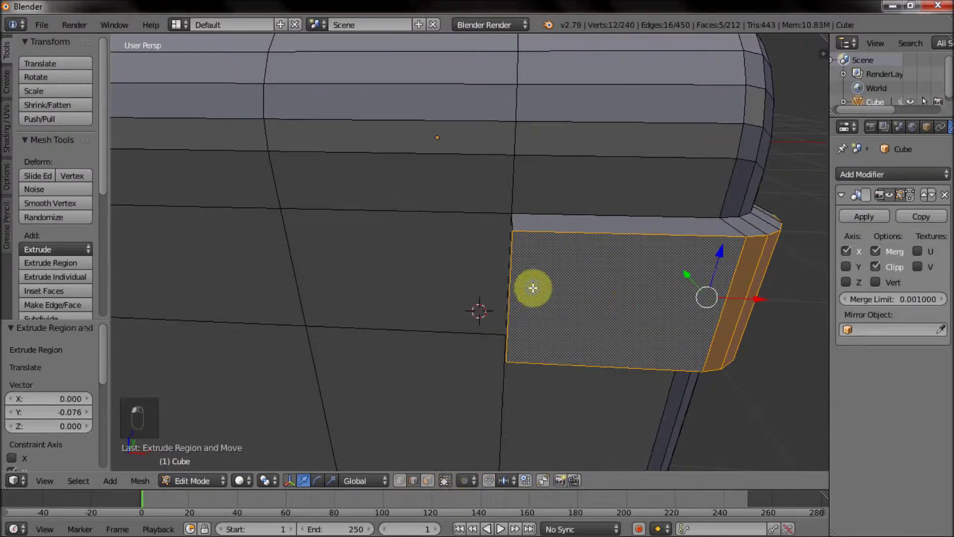
{"action": "left_click_drag", "start_coordinate": [427, 331], "coordinate": [463, 310]}
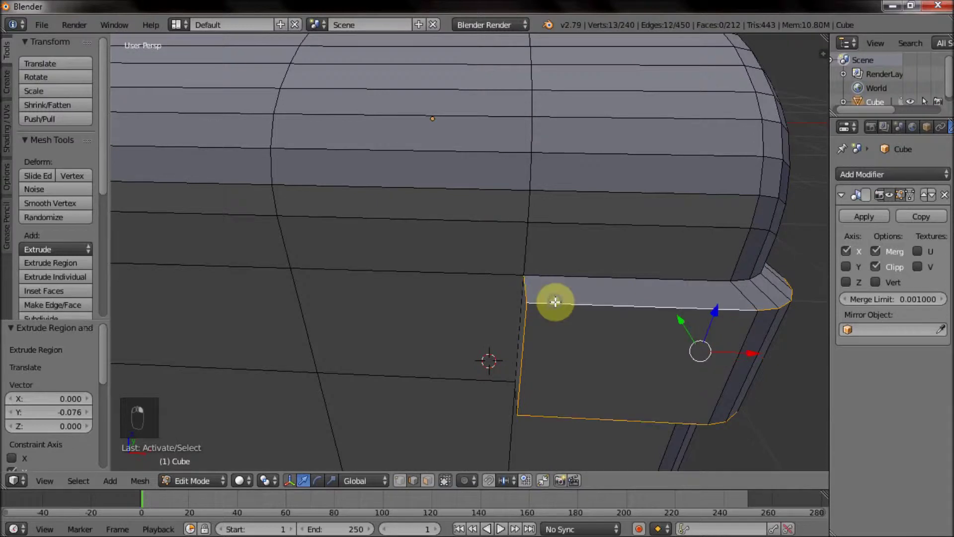
Bevel the block's outer and top edge loops with a smooth four-segment bevel
{"action": "key", "text": "ctrl+b"}
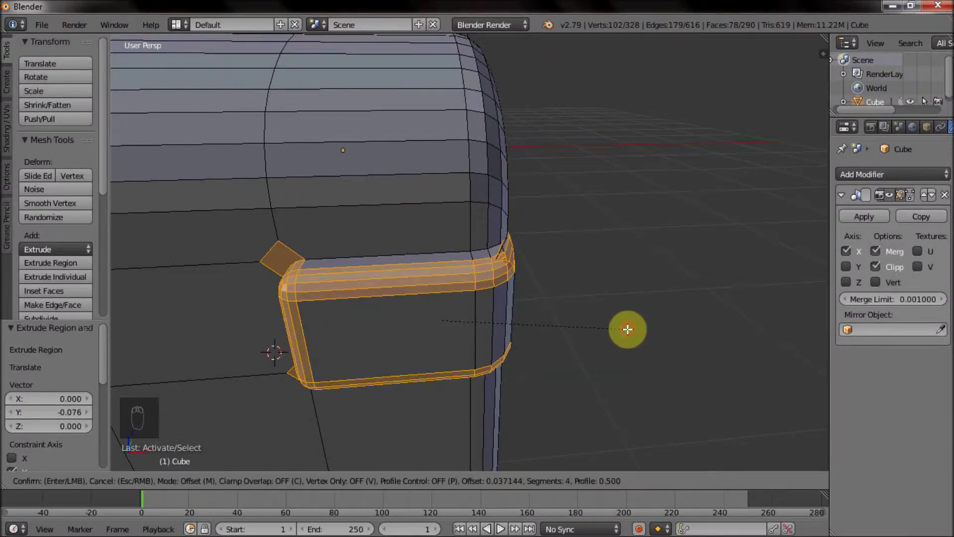
{"action": "key", "text": "ctrl+z"}
{"action": "key", "text": "ctrl+b"}
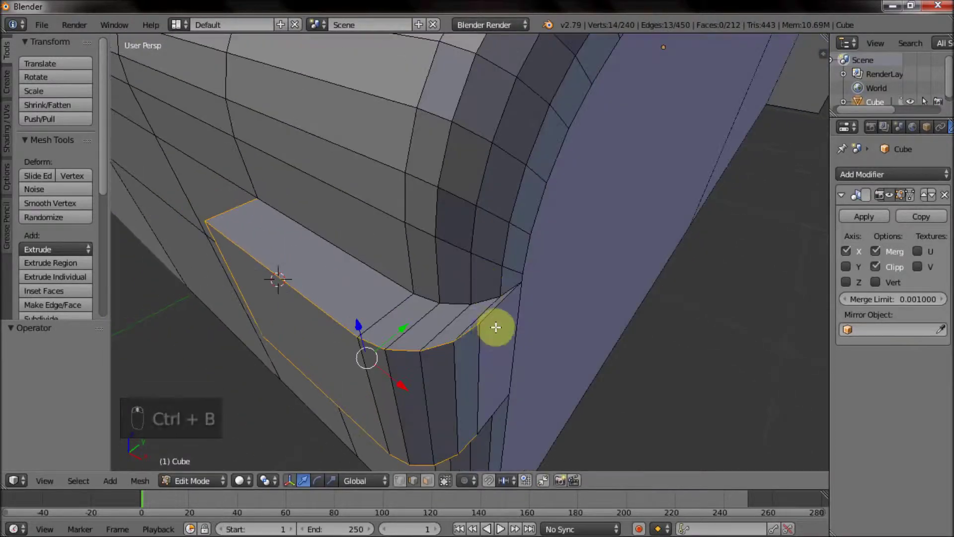
{"action": "key", "text": "ctrl+b"}
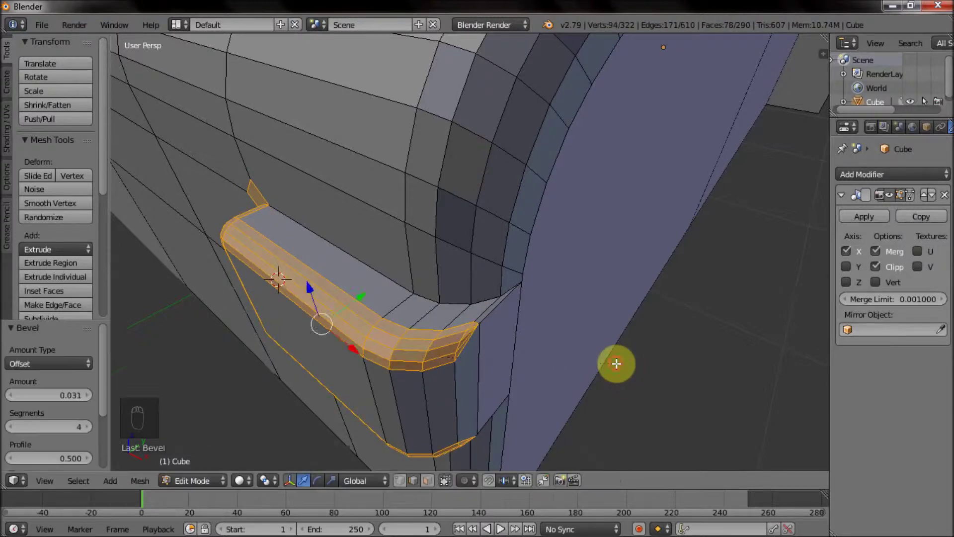
{"action": "key", "text": "Tab"}
{"action": "key", "text": "Tab"}
Inset the block's front face and extrude it inward to hollow out a frame
{"action": "left_click", "coordinate": [431, 482]}
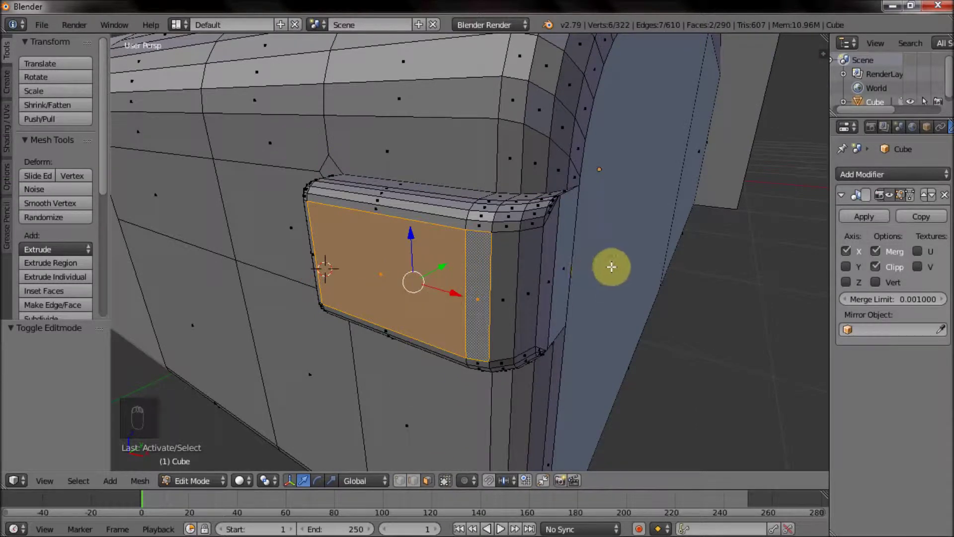
{"action": "key", "text": "i"}
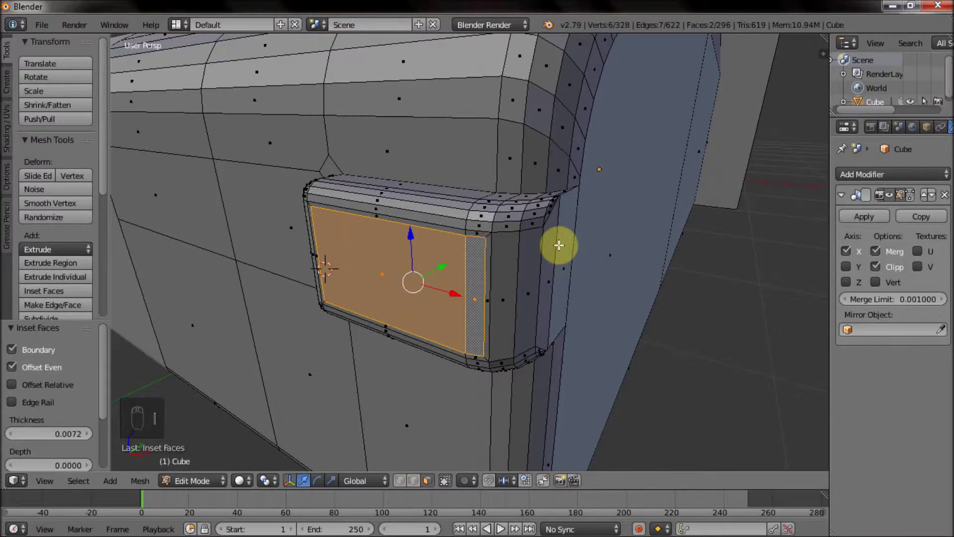
{"action": "key", "text": "e"}
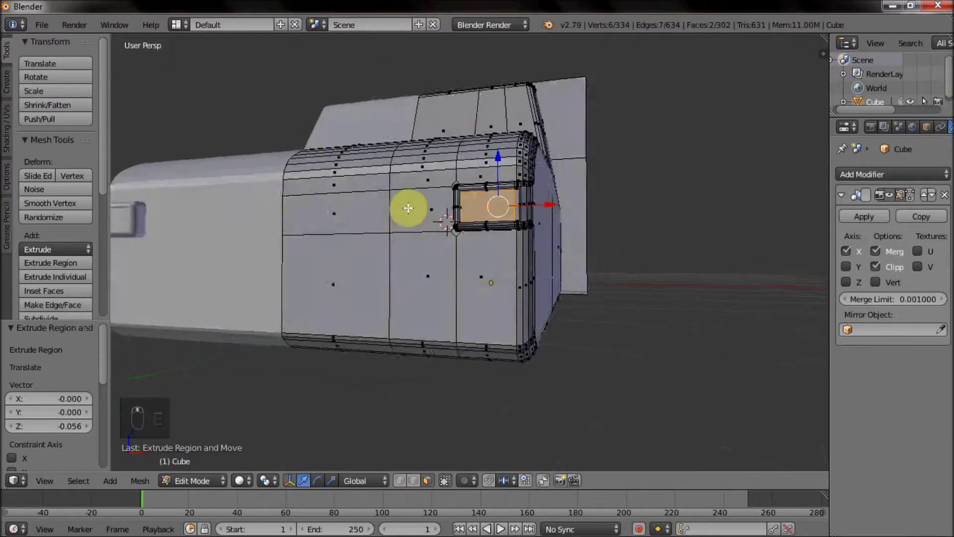
Pull the frame's top corner vertex down along Z to match the recess
{"action": "middle_click", "coordinate": [492, 246]}
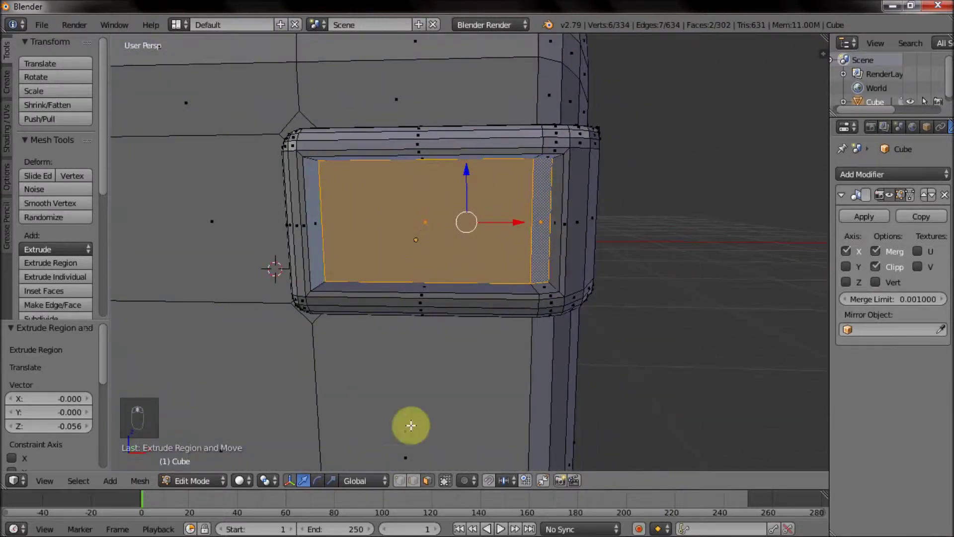
{"action": "left_click_drag", "start_coordinate": [304, 175], "coordinate": [298, 133]}
{"action": "middle_click", "coordinate": [298, 133]}
{"action": "left_click_drag", "start_coordinate": [341, 187], "coordinate": [437, 256]}
{"action": "left_click_drag", "start_coordinate": [440, 256], "coordinate": [459, 282]}
{"action": "key", "text": "z"}
{"action": "key", "text": "z"}
{"action": "key", "text": "c"}
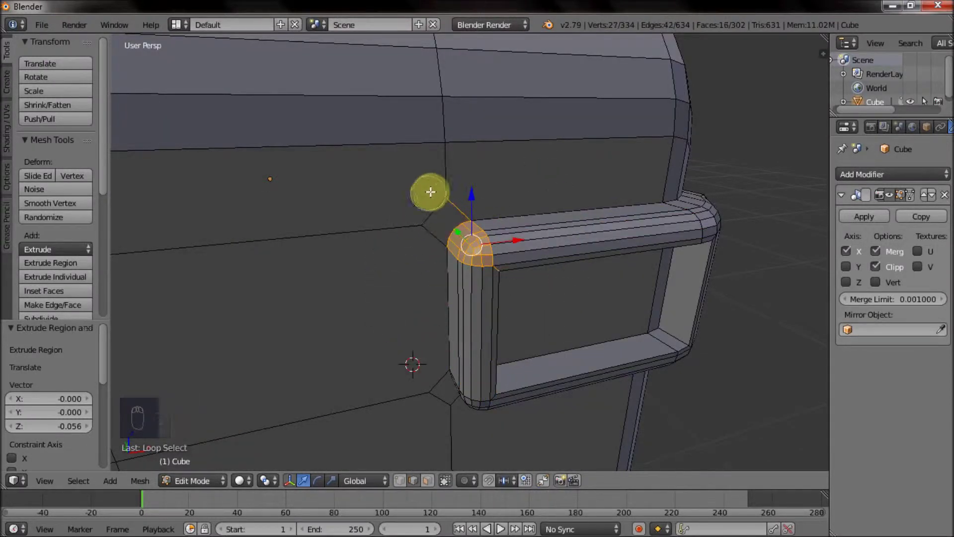
{"action": "middle_click", "coordinate": [324, 63]}
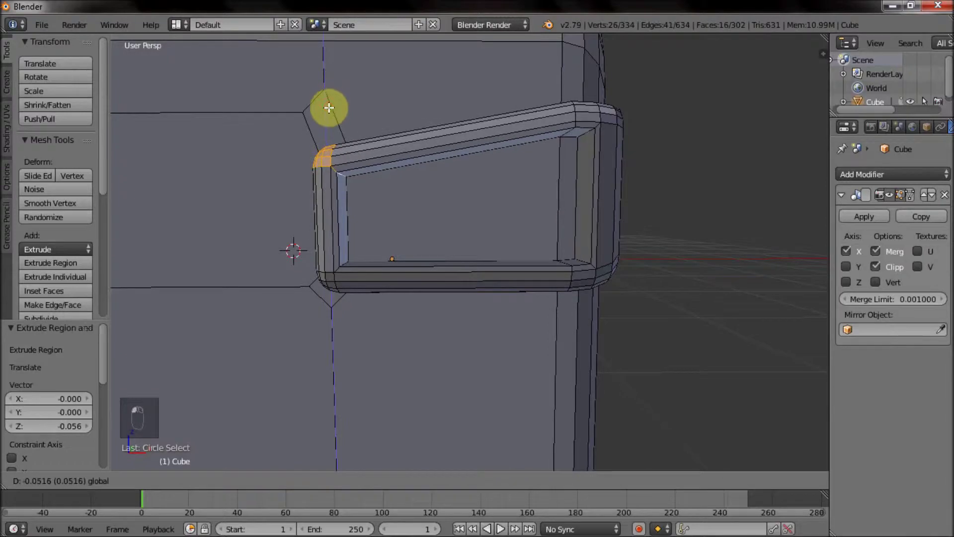
{"action": "left_click_drag", "start_coordinate": [457, 229], "coordinate": [423, 249]}
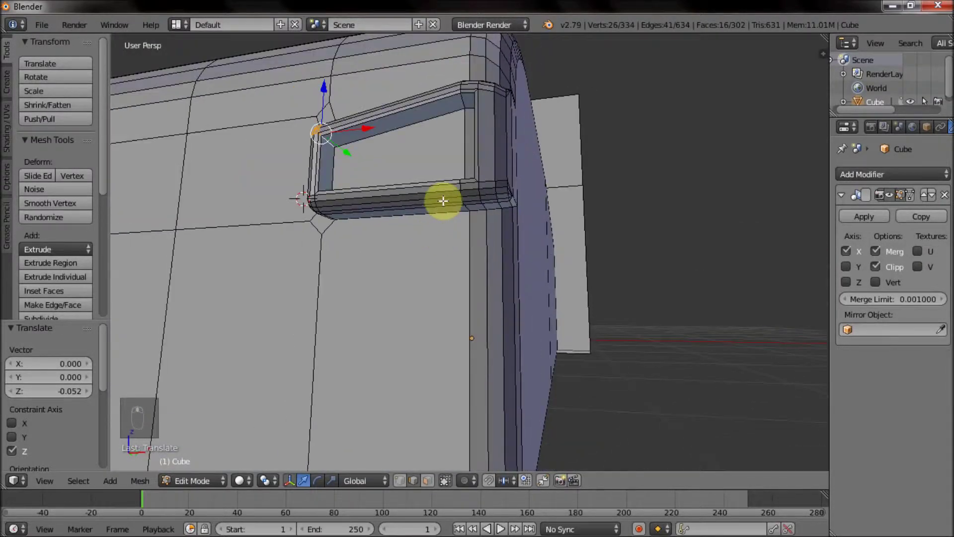
Check the whole truck in Object Mode, then select and nudge the mirror's outer face
{"action": "key", "text": "Tab"}
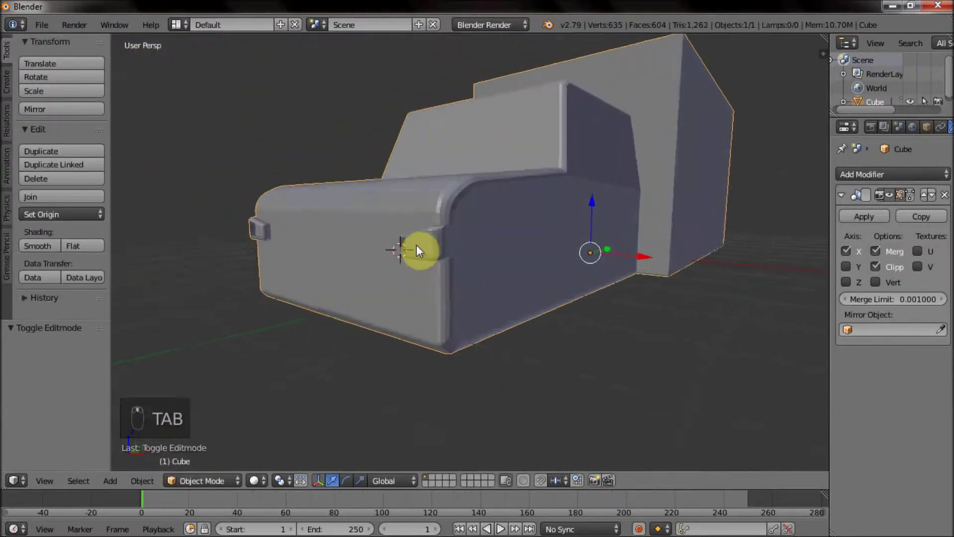
{"action": "key", "text": "Tab"}
{"action": "left_click", "coordinate": [428, 138]}
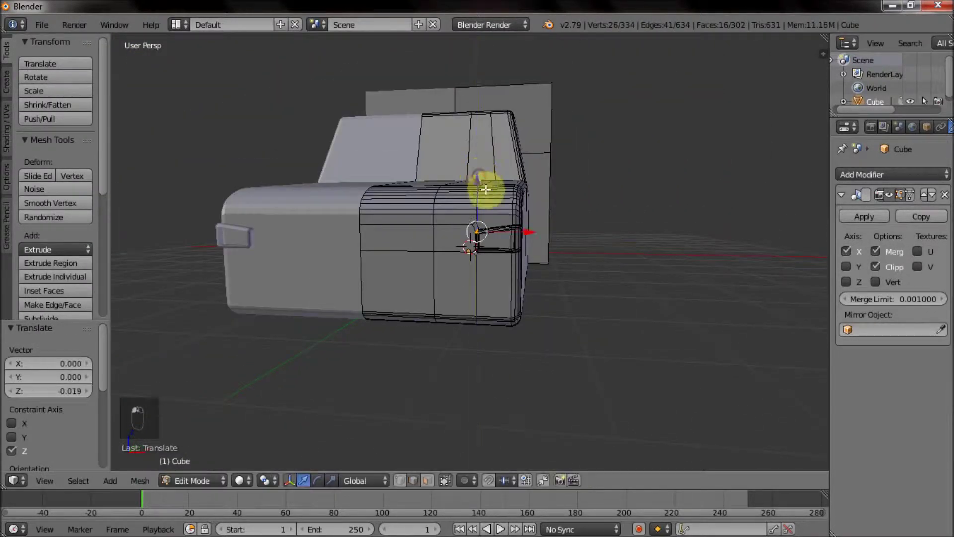
{"action": "left_click_drag", "start_coordinate": [488, 172], "coordinate": [532, 200]}
{"action": "key", "text": "Tab"}
{"action": "key", "text": "Tab"}
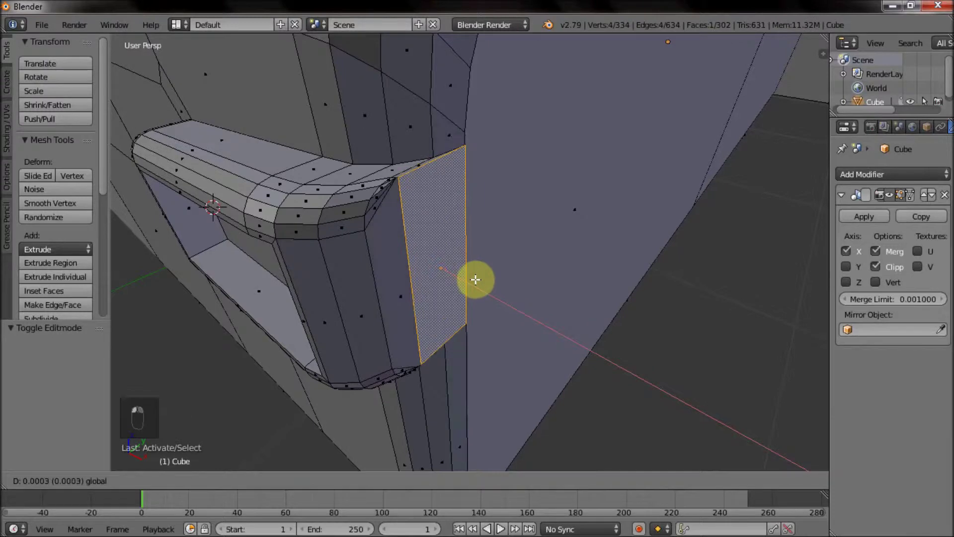
Try reshaping the mirror by moving its face and joining front-corner vertices
{"action": "right_click", "coordinate": [464, 265]}
{"action": "key", "text": "ctrl+z"}
{"action": "left_click_drag", "start_coordinate": [456, 193], "coordinate": [415, 170]}
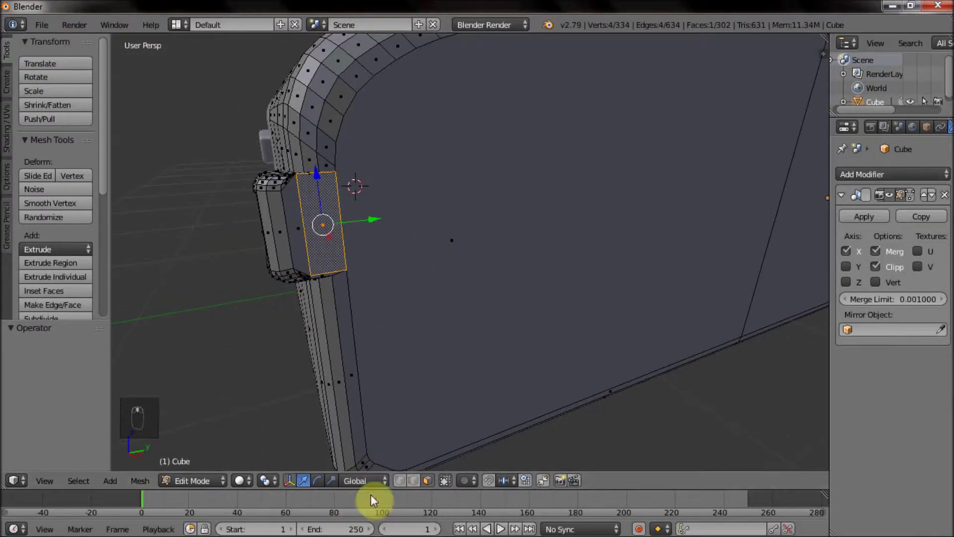
{"action": "left_click_drag", "start_coordinate": [409, 477], "coordinate": [370, 452]}
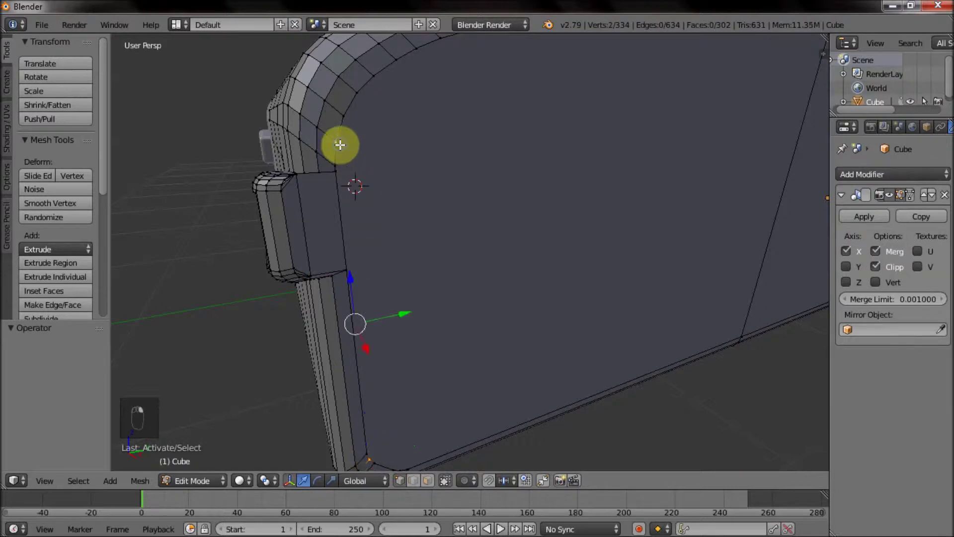
{"action": "key", "text": "j"}
{"action": "left_click_drag", "start_coordinate": [402, 278], "coordinate": [402, 322]}
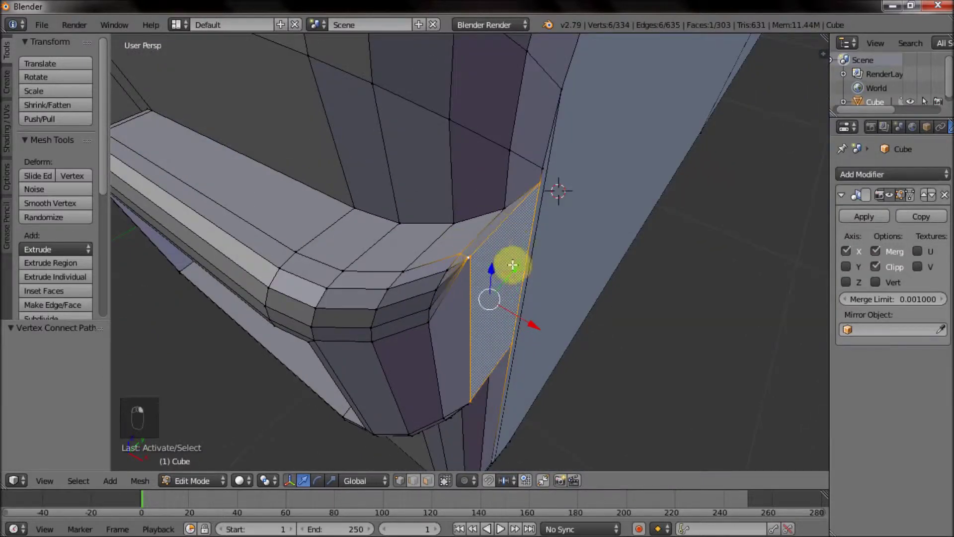
{"action": "left_click_drag", "start_coordinate": [418, 124], "coordinate": [376, 143]}
{"action": "left_click_drag", "start_coordinate": [407, 126], "coordinate": [438, 194]}
{"action": "left_click", "coordinate": [529, 306]}
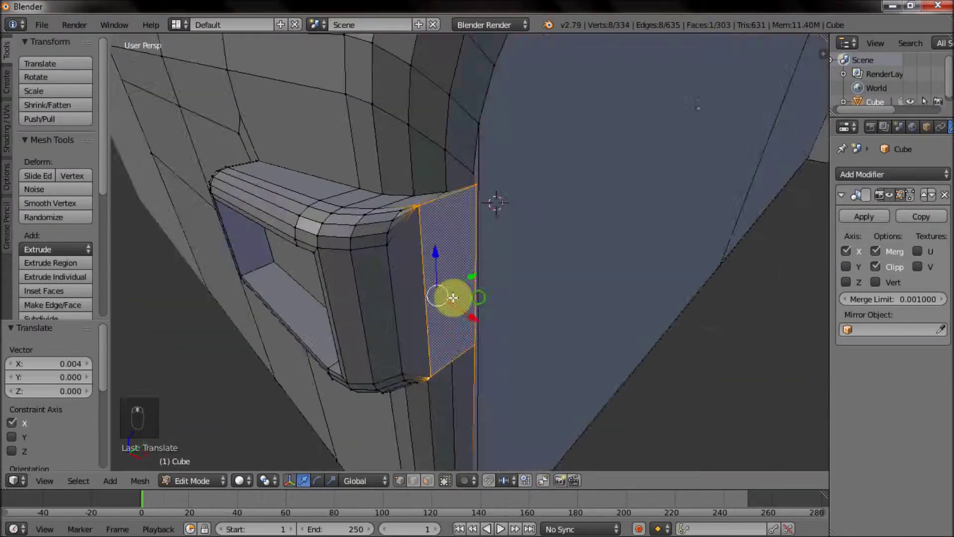
Undo the mirror reshaping attempts back to the earlier state
{"action": "key", "text": "ctrl+z"}
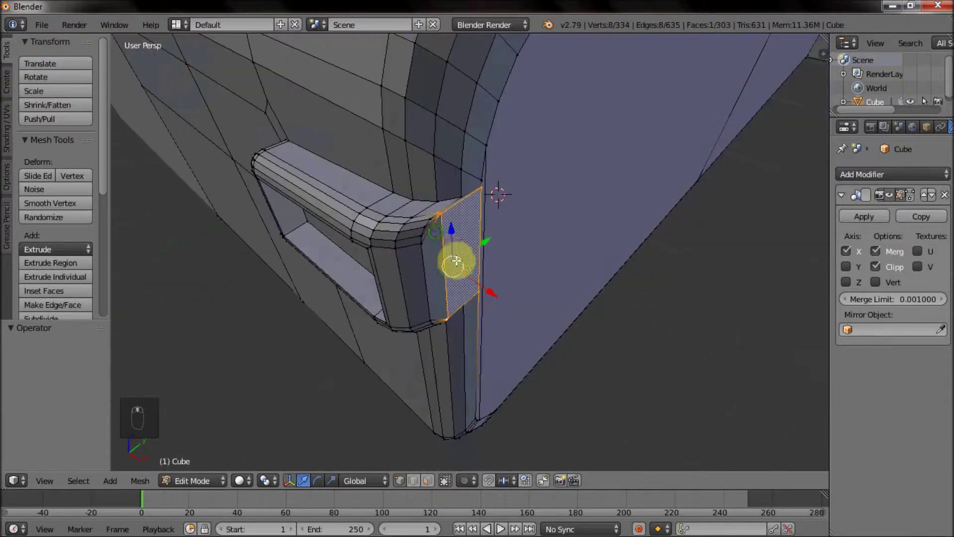
{"action": "key", "text": "ctrl+z"}
{"action": "key", "text": "ctrl+z"}
{"action": "key", "text": "ctrl+z"}
{"action": "key", "text": "ctrl+z"}
{"action": "key", "text": "ctrl+z"}
{"action": "key", "text": "ctrl+z"}
{"action": "key", "text": "ctrl+z"}
{"action": "key", "text": "ctrl+z"}
{"action": "key", "text": "ctrl+z"}
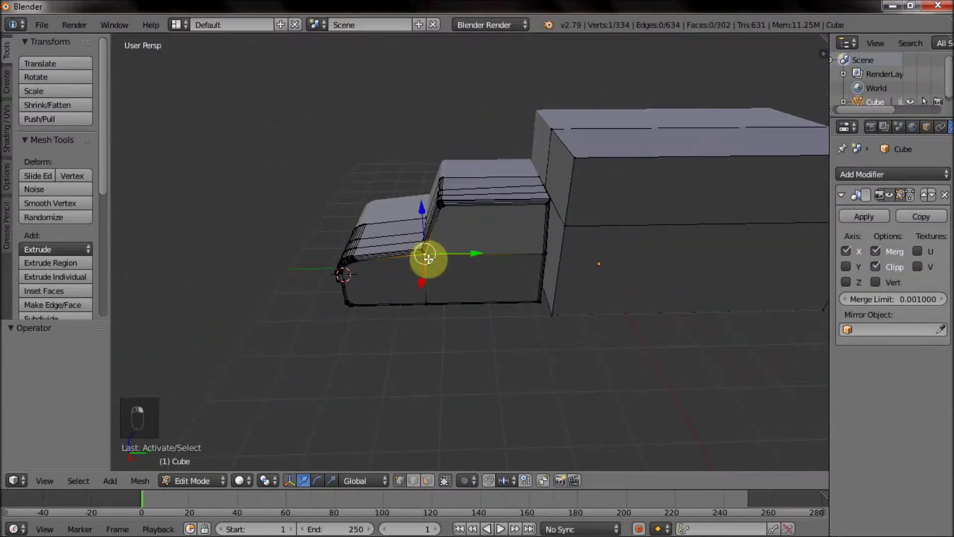
In wireframe, move the cargo box's front loop along Y up to the cab and inspect the cab side
{"action": "key", "text": "z"}
{"action": "key", "text": "c"}
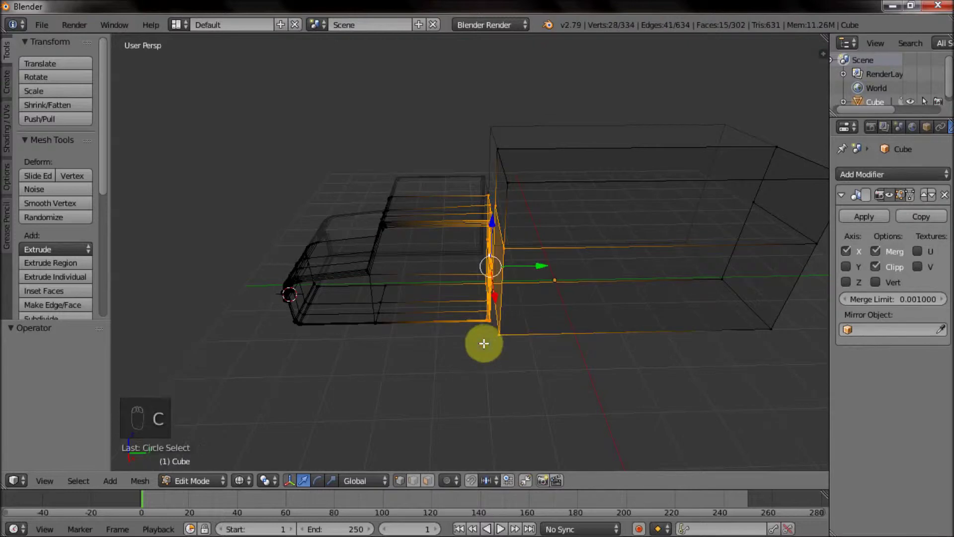
{"action": "key", "text": "z"}
{"action": "left_click_drag", "start_coordinate": [498, 285], "coordinate": [481, 285]}
{"action": "key", "text": "ctrl+z"}
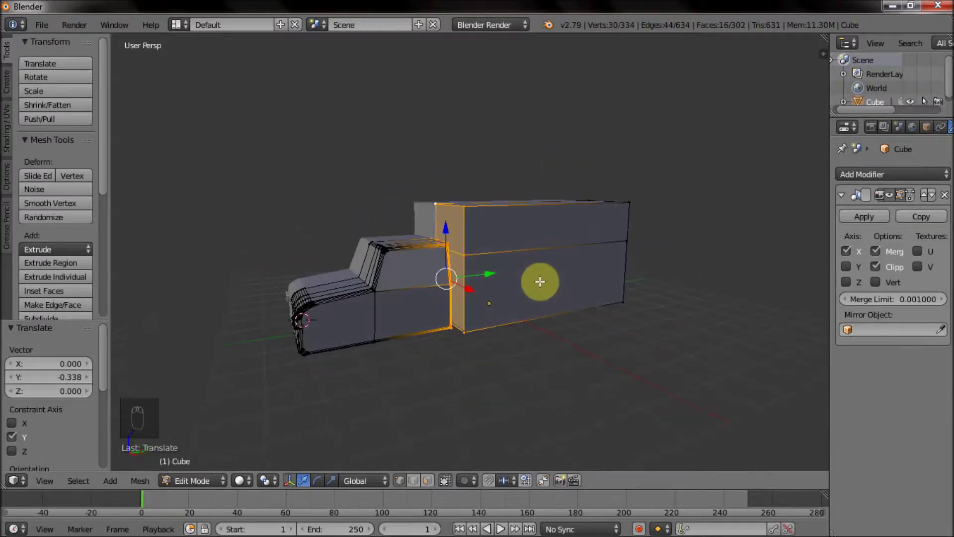
{"action": "left_click_drag", "start_coordinate": [490, 281], "coordinate": [541, 294]}
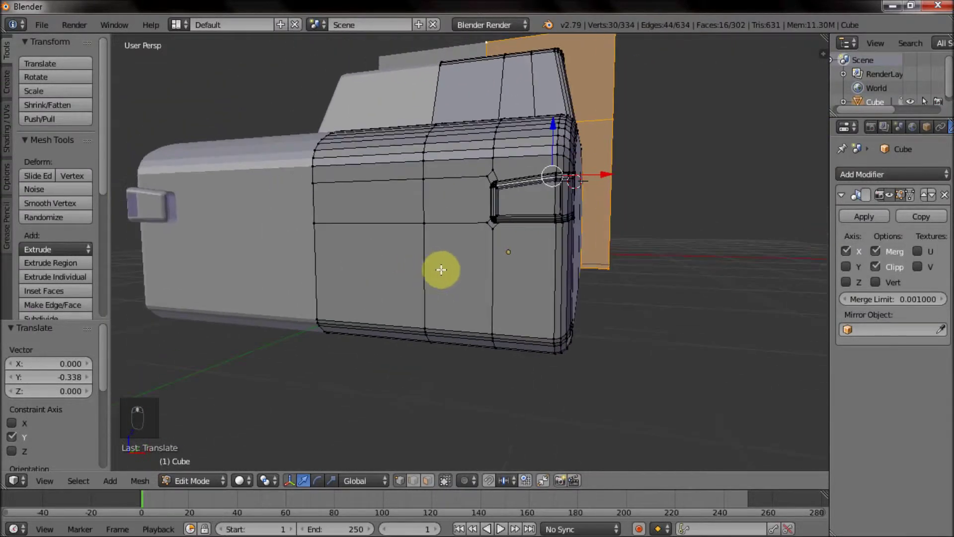
{"action": "left_click_drag", "start_coordinate": [419, 245], "coordinate": [458, 256]}
Loop-cut a horizontal line across the cab side and join it to vertices along the hood
{"action": "key", "text": "ctrl+r"}
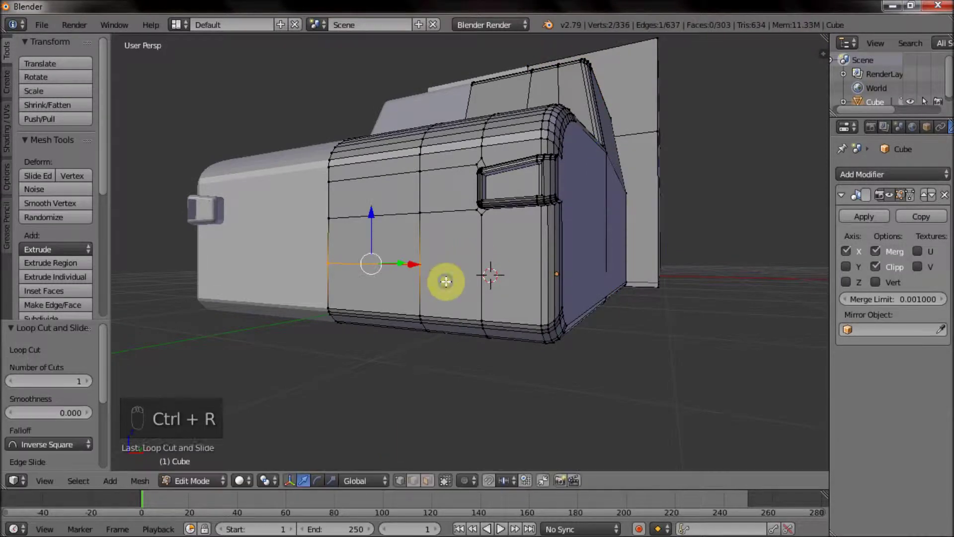
{"action": "left_click_drag", "start_coordinate": [479, 274], "coordinate": [614, 251]}
{"action": "key", "text": "ctrl+r"}
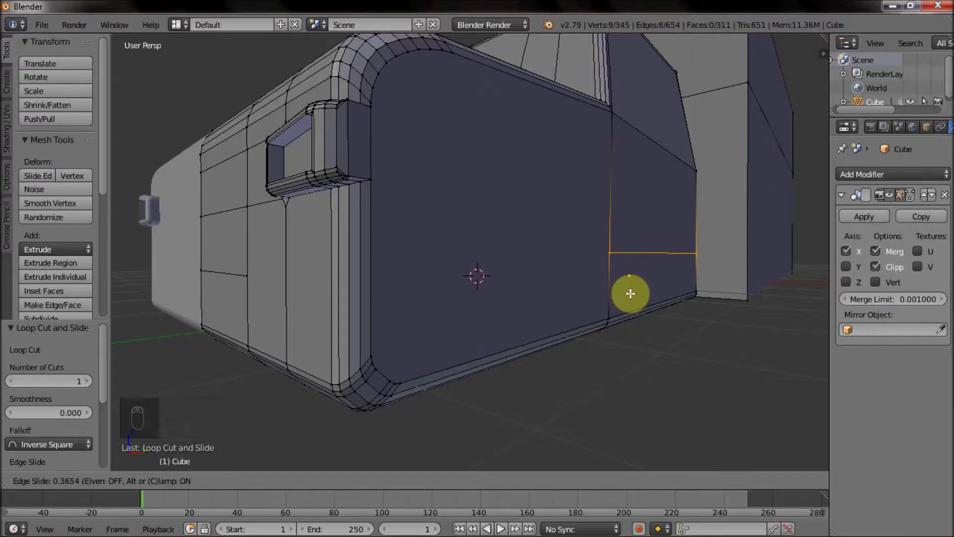
{"action": "left_click_drag", "start_coordinate": [602, 247], "coordinate": [424, 302]}
{"action": "key", "text": "j"}
{"action": "left_click_drag", "start_coordinate": [432, 310], "coordinate": [439, 304]}
{"action": "left_click_drag", "start_coordinate": [468, 266], "coordinate": [551, 259]}
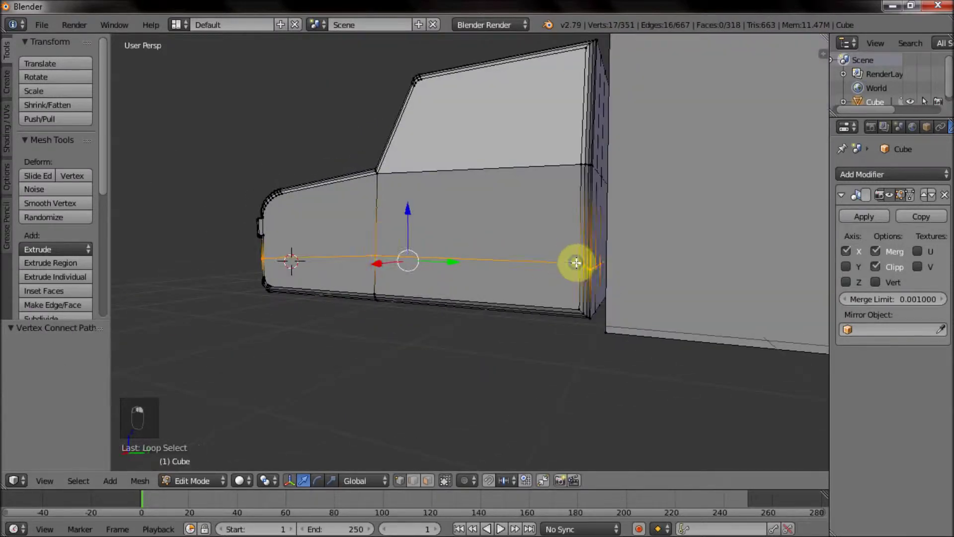
In front view, move the cut-line vertices along Z into line and flatten the loop
{"action": "key", "text": "z"}
{"action": "key", "text": "c"}
{"action": "key", "text": "z"}
{"action": "key", "text": "KP_5"}
{"action": "key", "text": "KP_1"}
{"action": "key", "text": "z"}
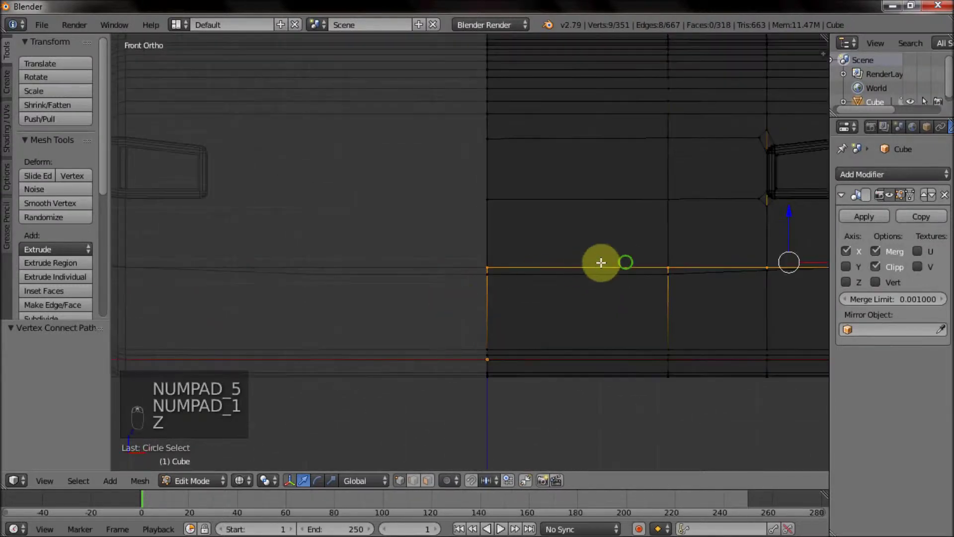
{"action": "right_click", "coordinate": [624, 199]}
{"action": "right_click", "coordinate": [622, 206]}
{"action": "key", "text": "z"}
{"action": "key", "text": "KP_5"}
{"action": "left_click_drag", "start_coordinate": [433, 258], "coordinate": [380, 243]}
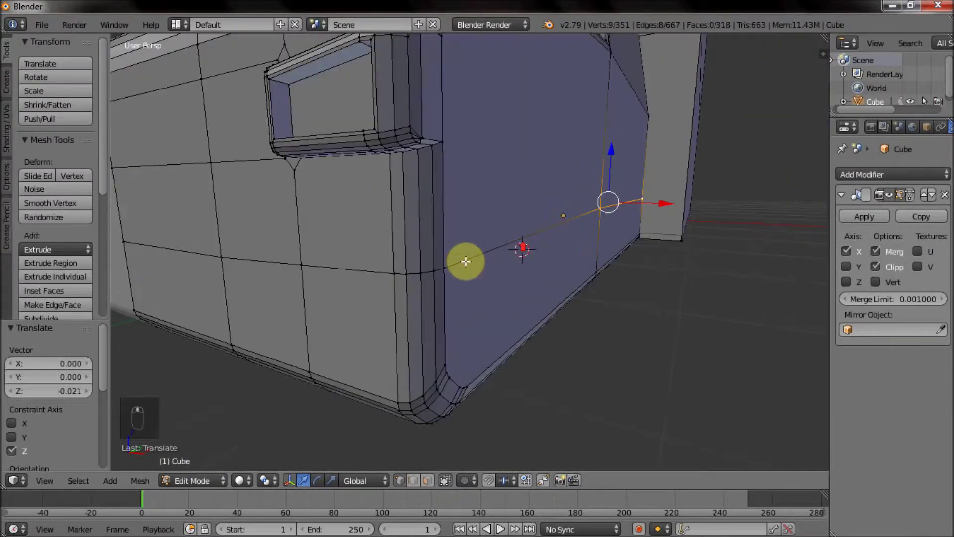
{"action": "key", "text": "w"}
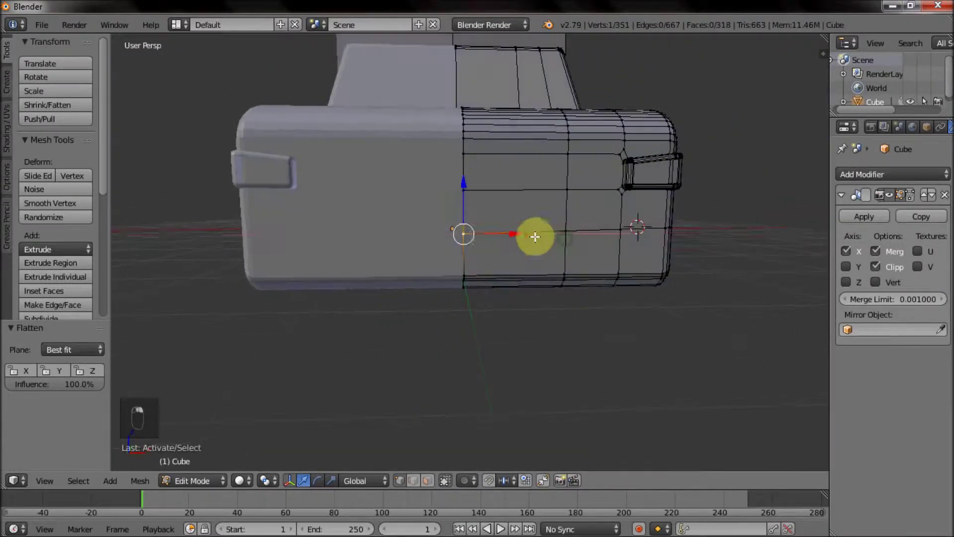
Select the lower row of cab-front faces and extrude them outward into a raised strip
{"action": "middle_click", "coordinate": [512, 233]}
{"action": "right_click", "coordinate": [530, 232]}
{"action": "left_click_drag", "start_coordinate": [601, 252], "coordinate": [565, 300]}
{"action": "left_click_drag", "start_coordinate": [433, 480], "coordinate": [566, 255]}
{"action": "left_click_drag", "start_coordinate": [543, 304], "coordinate": [562, 298]}
{"action": "left_click_drag", "start_coordinate": [512, 217], "coordinate": [480, 225]}
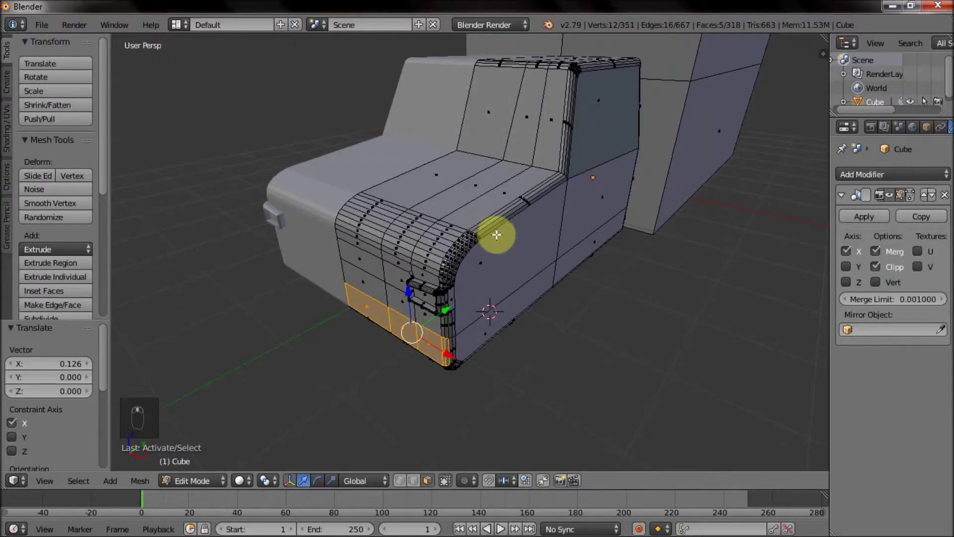
{"action": "key", "text": "e"}
{"action": "left_click_drag", "start_coordinate": [491, 238], "coordinate": [410, 279]}
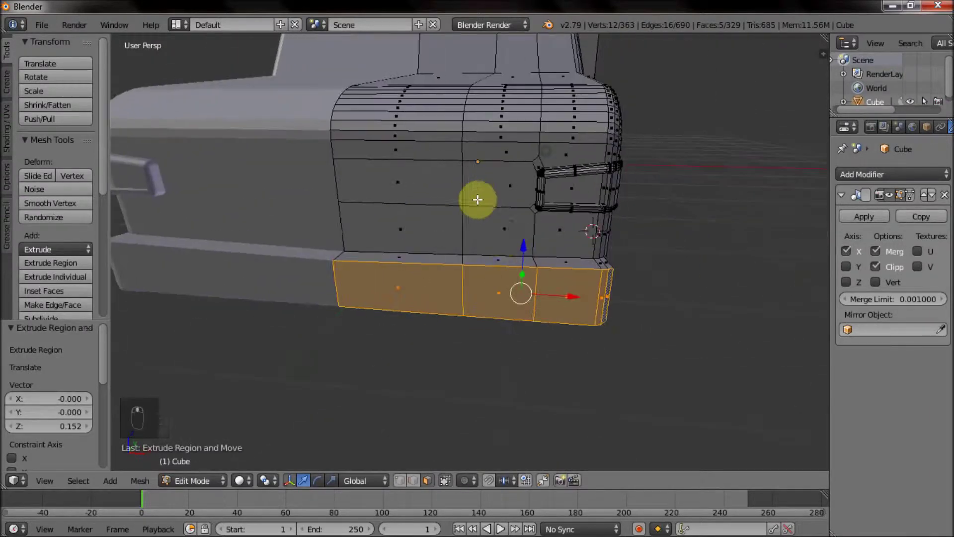
In Right Ortho, rotate the strip's top faces slightly and lower them along Z to level it
{"action": "left_click_drag", "start_coordinate": [418, 480], "coordinate": [434, 278]}
{"action": "left_click_drag", "start_coordinate": [434, 278], "coordinate": [432, 233]}
{"action": "left_click", "coordinate": [432, 233]}
{"action": "left_click", "coordinate": [437, 485]}
{"action": "left_click_drag", "start_coordinate": [682, 249], "coordinate": [611, 259]}
{"action": "left_click_drag", "start_coordinate": [611, 259], "coordinate": [458, 334]}
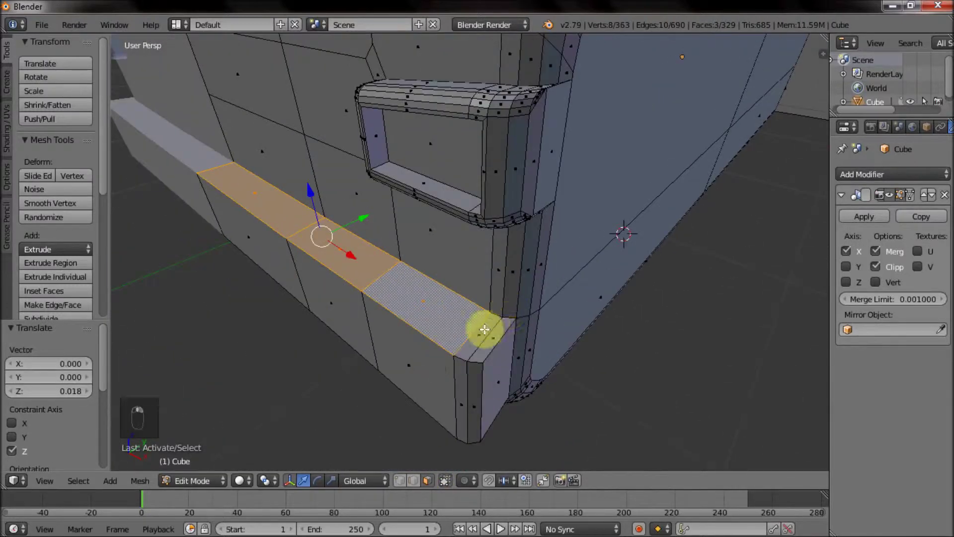
{"action": "key", "text": "KP_5"}
{"action": "key", "text": "KP_1"}
{"action": "key", "text": "KP_3"}
{"action": "key", "text": "z"}
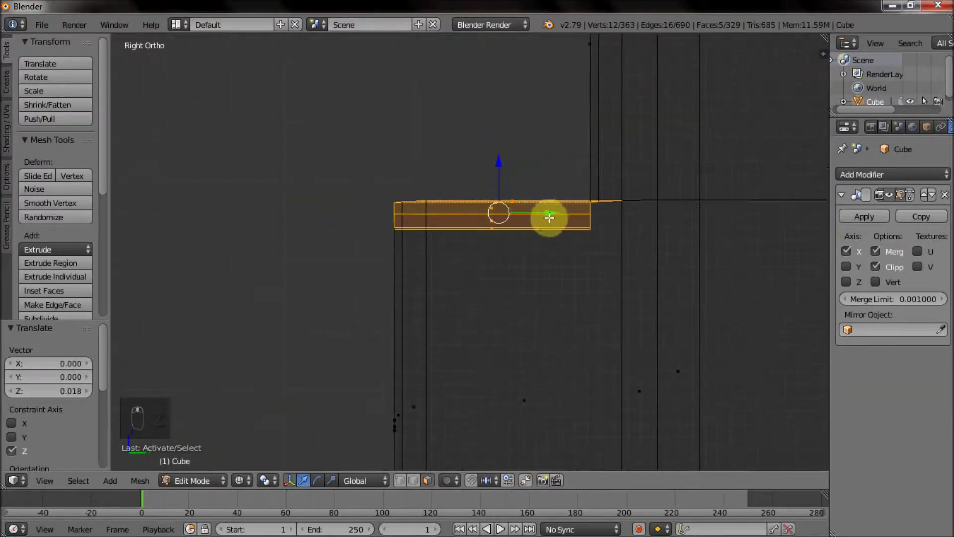
{"action": "key", "text": "r"}
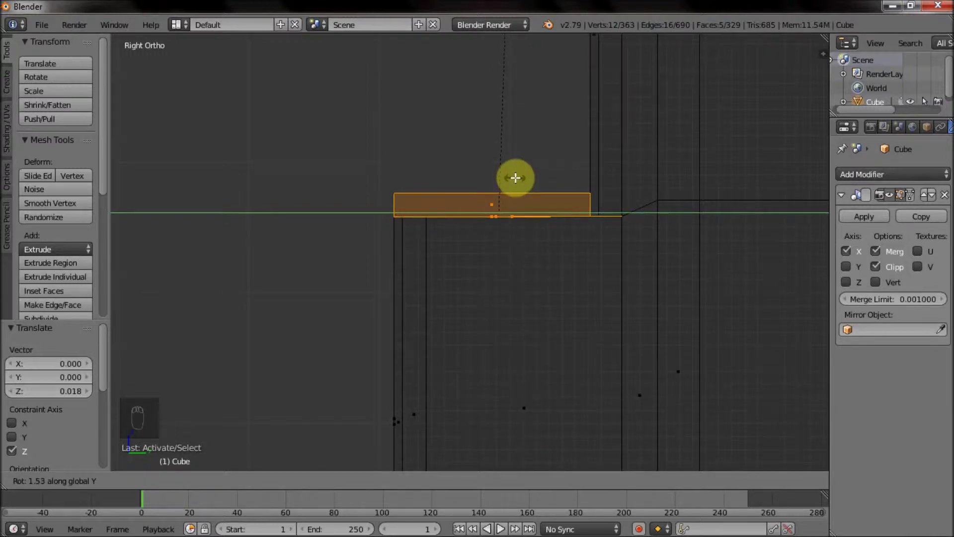
{"action": "right_click", "coordinate": [352, 213]}
{"action": "key", "text": "KP_3"}
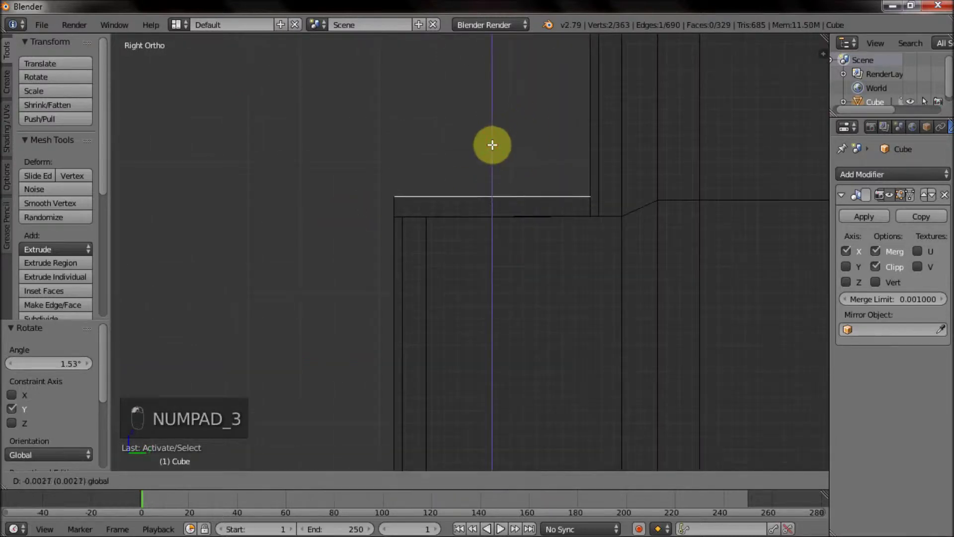
{"action": "key", "text": "z"}
{"action": "key", "text": "KP_5"}
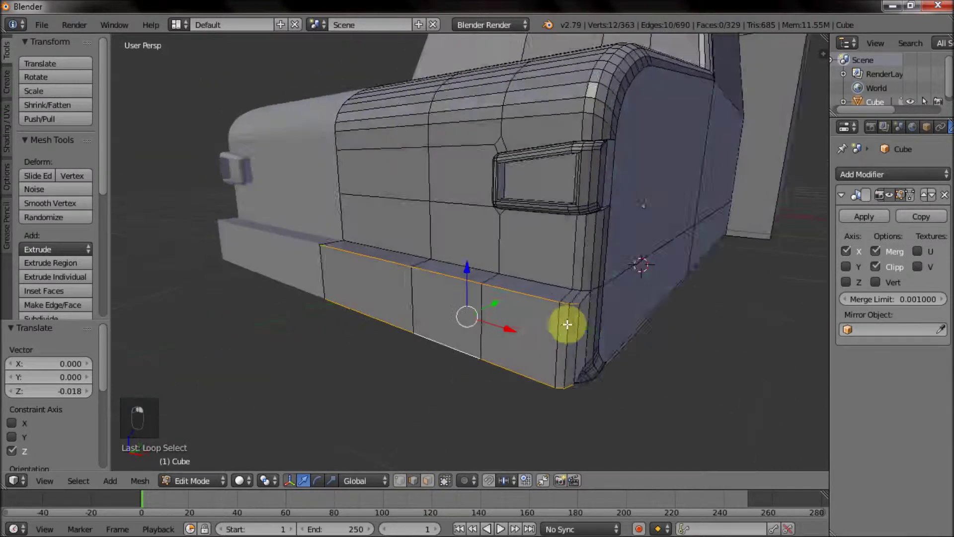
Bevel the lower strip's edge loops with a small three-segment bevel
{"action": "key", "text": "ctrl+b"}
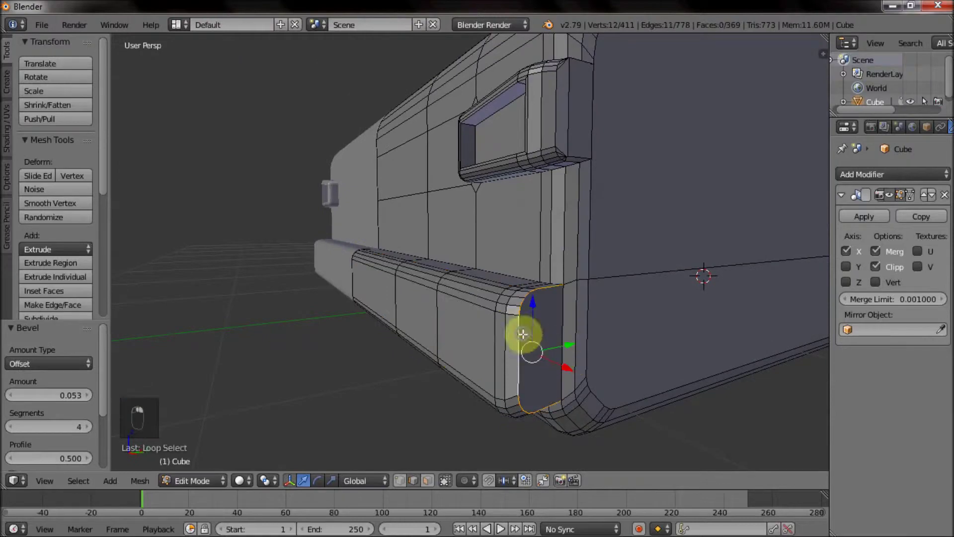
{"action": "key", "text": "ctrl+b"}
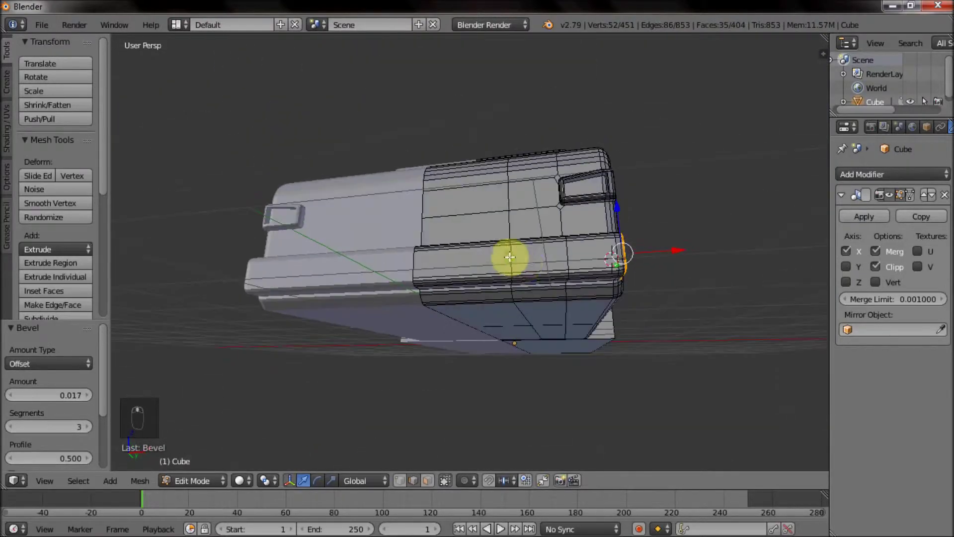
{"action": "left_click_drag", "start_coordinate": [563, 280], "coordinate": [499, 244]}
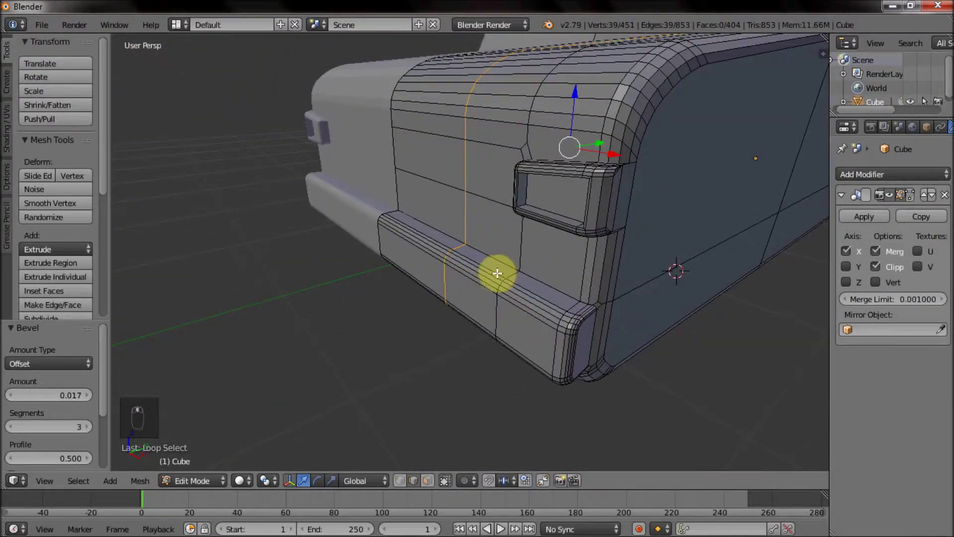
{"action": "left_click_drag", "start_coordinate": [464, 282], "coordinate": [458, 273]}
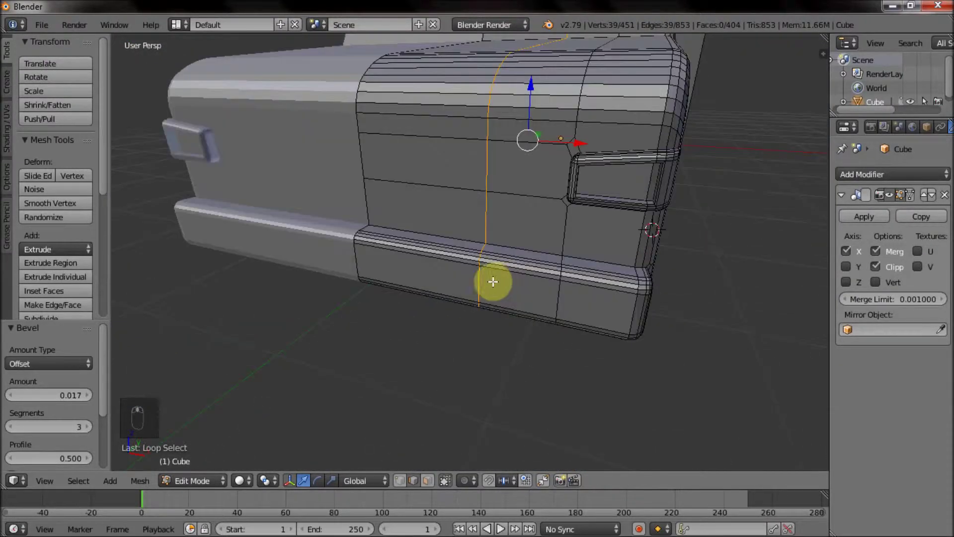
{"action": "left_click_drag", "start_coordinate": [409, 279], "coordinate": [456, 289]}
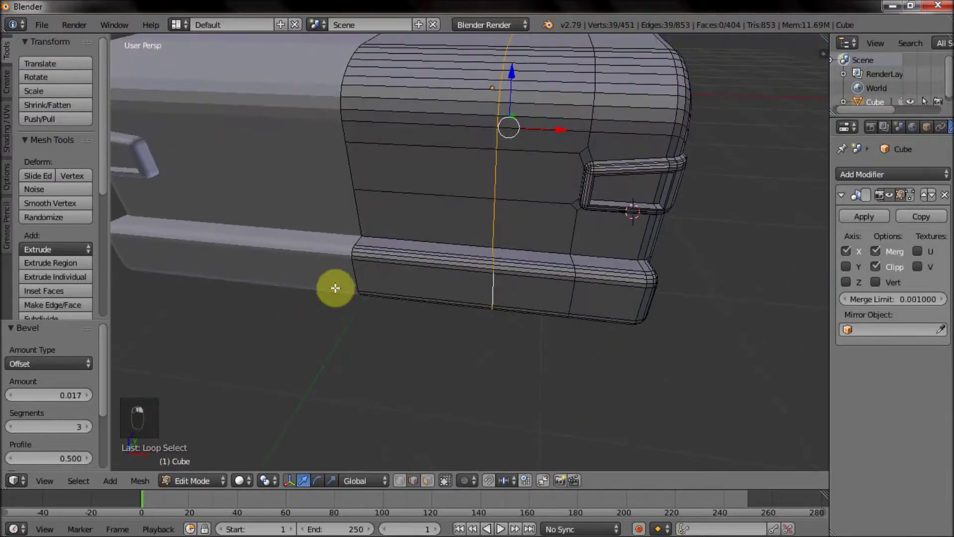
In wireframe, select the vertical edge loops on the cab side
{"action": "key", "text": "z"}
{"action": "key", "text": "c"}
{"action": "key", "text": "z"}
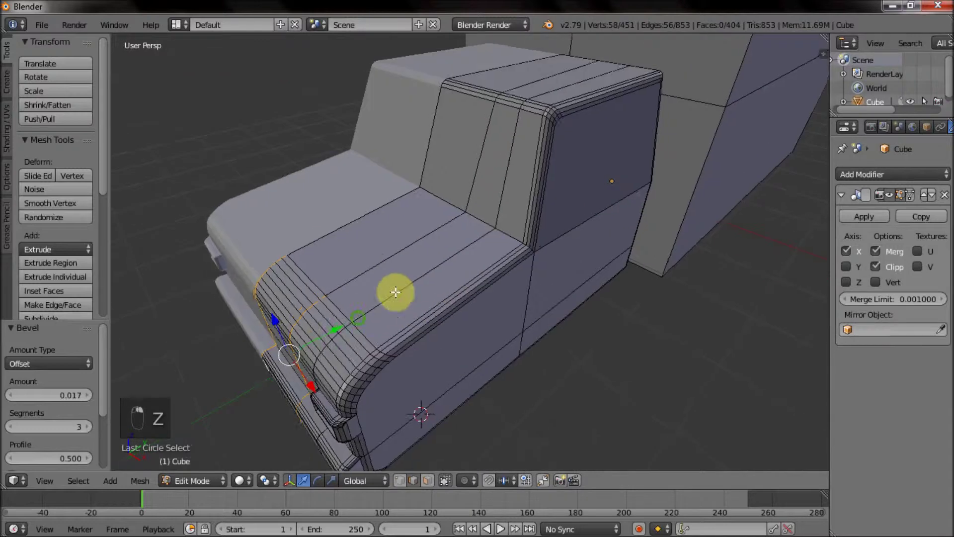
{"action": "key", "text": "c"}
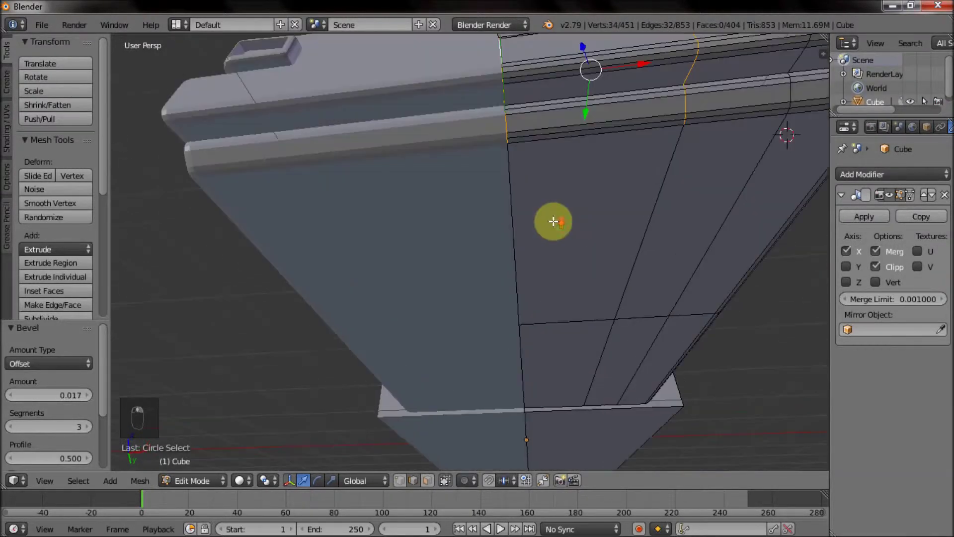
{"action": "key", "text": "c"}
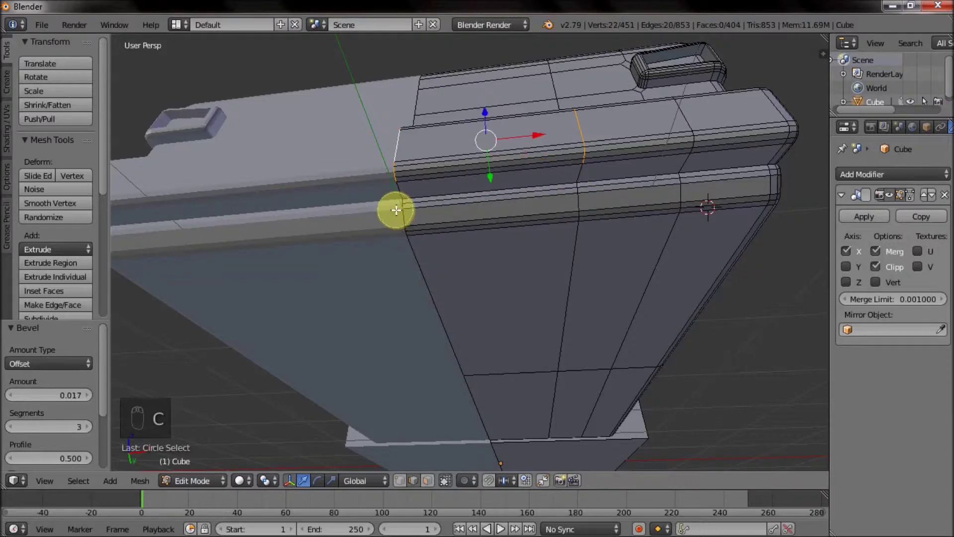
Move the two vertical bumper edge loops along Y, checking them in wireframe
{"action": "key", "text": "c"}
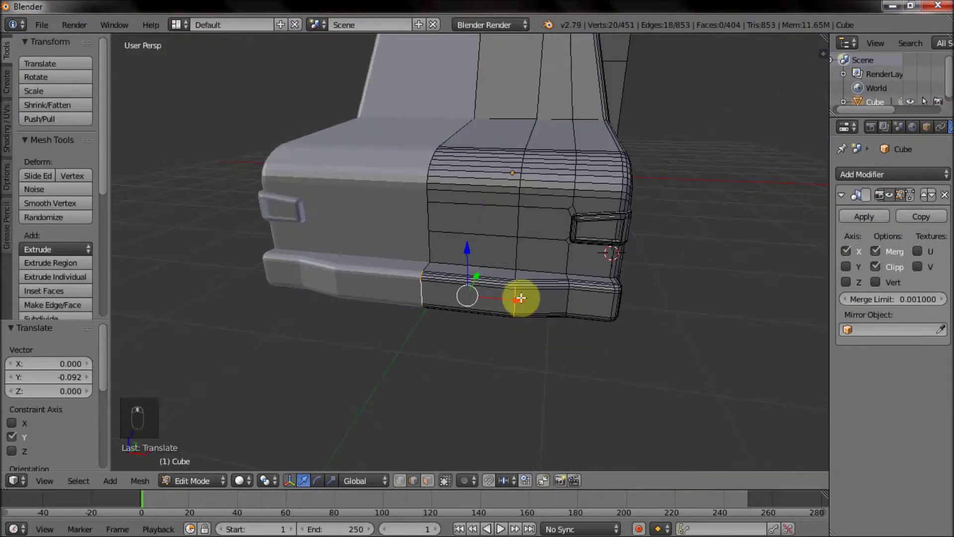
{"action": "left_click_drag", "start_coordinate": [490, 278], "coordinate": [463, 292]}
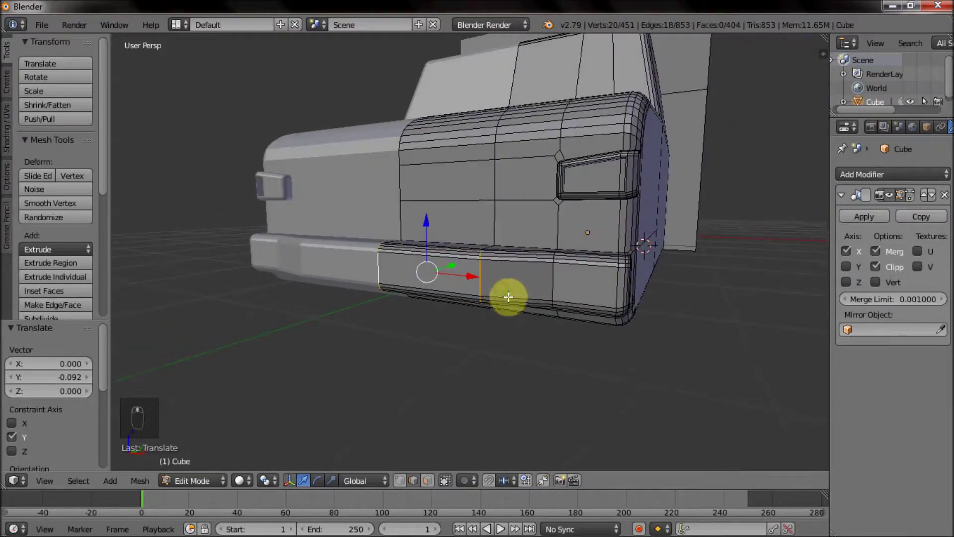
{"action": "left_click_drag", "start_coordinate": [509, 338], "coordinate": [476, 337]}
{"action": "middle_click", "coordinate": [483, 325]}
{"action": "left_click_drag", "start_coordinate": [582, 284], "coordinate": [620, 305]}
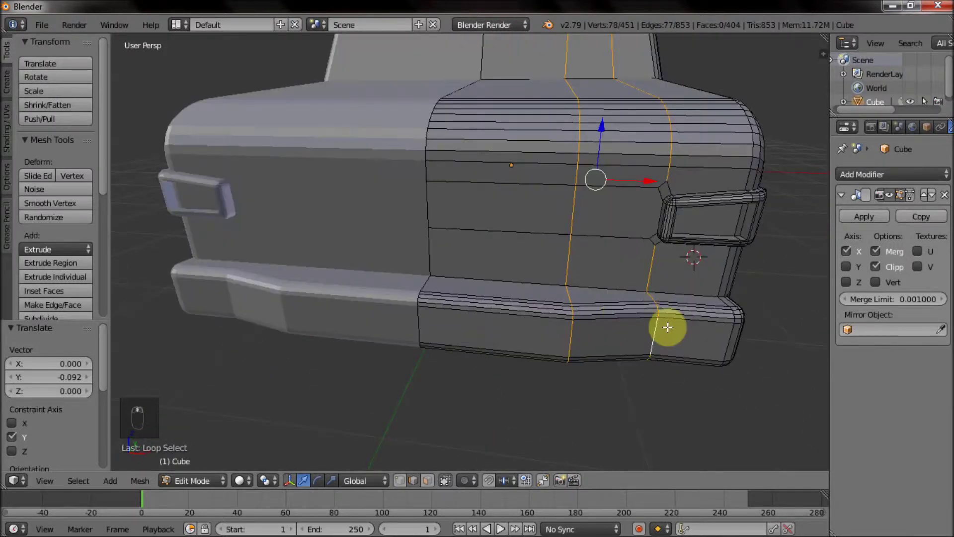
{"action": "key", "text": "z"}
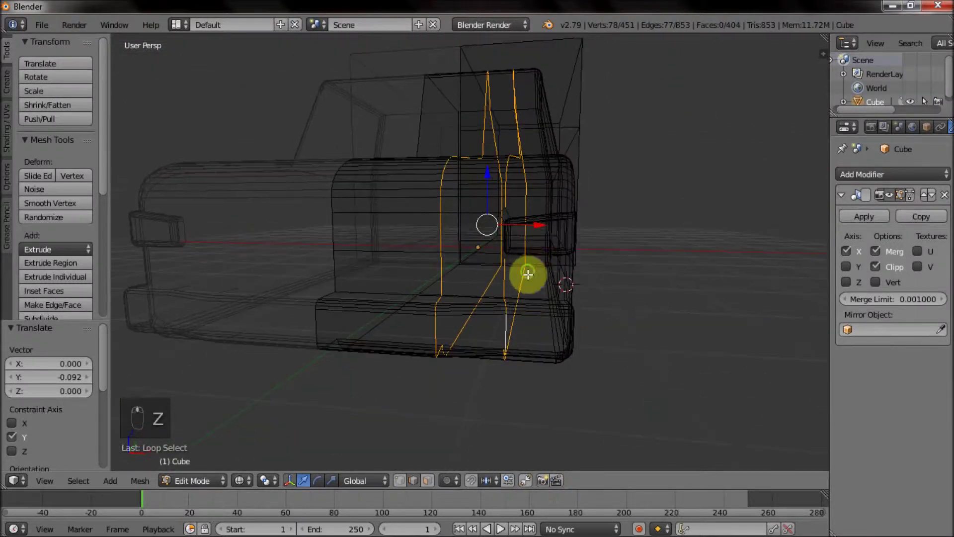
{"action": "key", "text": "c"}
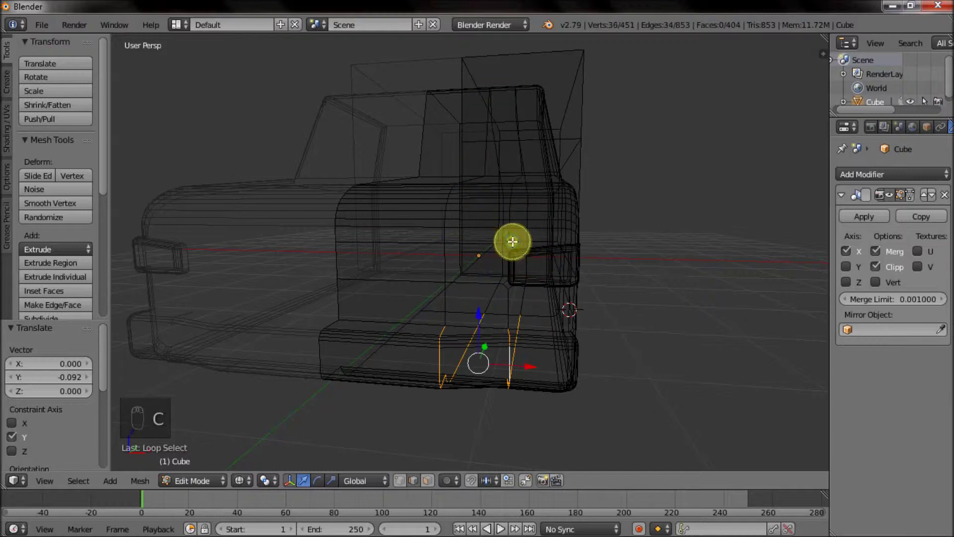
Bevel the two bumper edges into narrow three-segment rounded grooves
{"action": "key", "text": "c"}
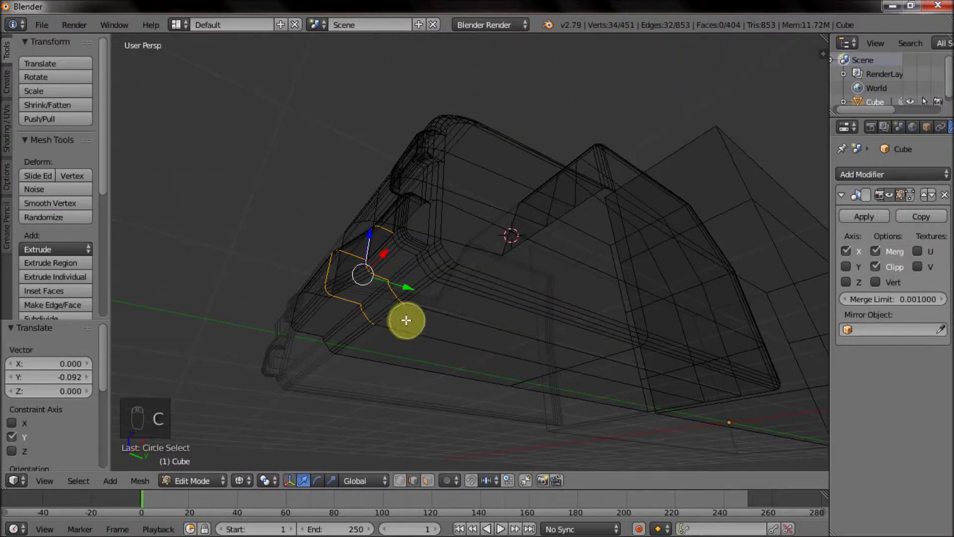
{"action": "left_click_drag", "start_coordinate": [463, 235], "coordinate": [471, 275]}
{"action": "key", "text": "z"}
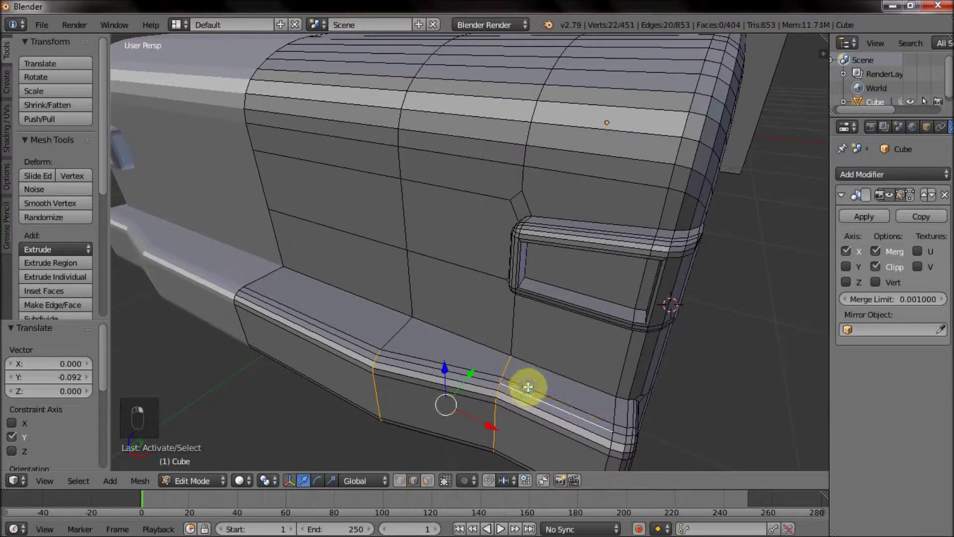
{"action": "key", "text": "ctrl+b"}
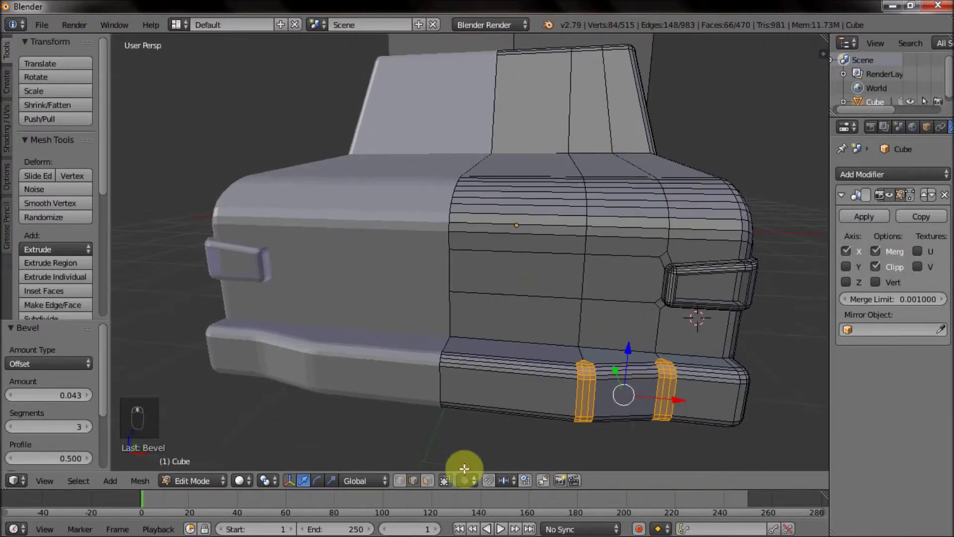
Select the front grille panel faces and add a vertical cut through the panel
{"action": "left_click", "coordinate": [435, 482]}
{"action": "left_click_drag", "start_coordinate": [523, 271], "coordinate": [480, 258]}
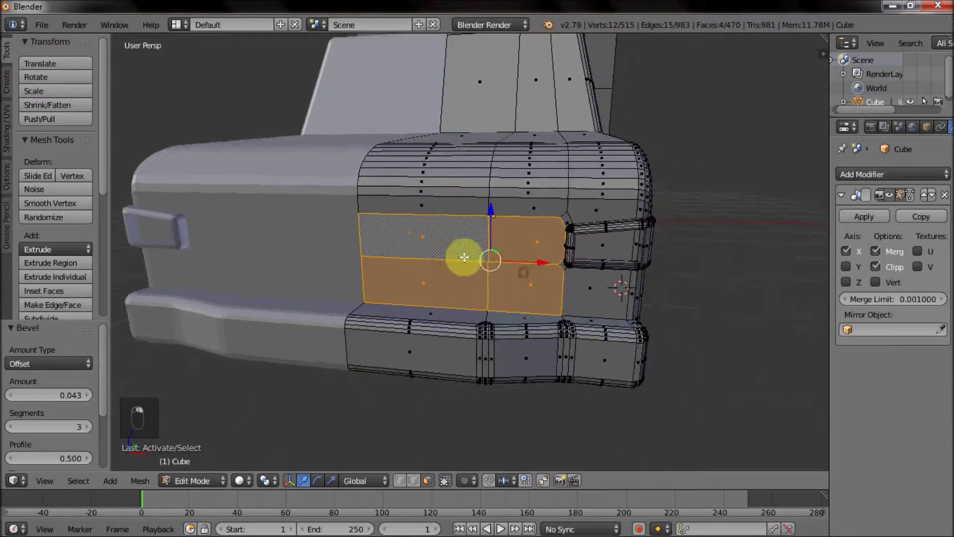
{"action": "left_click", "coordinate": [518, 196]}
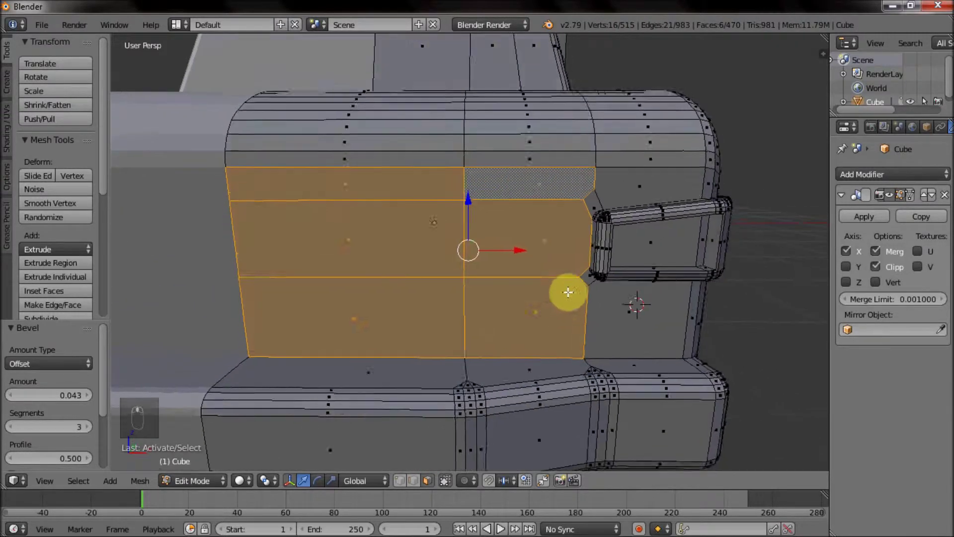
{"action": "middle_click", "coordinate": [425, 493]}
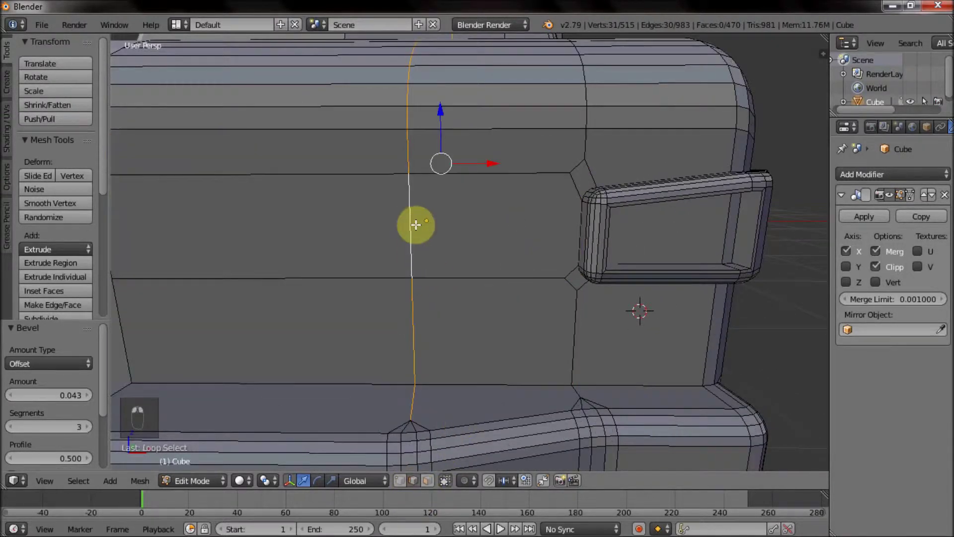
{"action": "key", "text": "ctrl+b"}
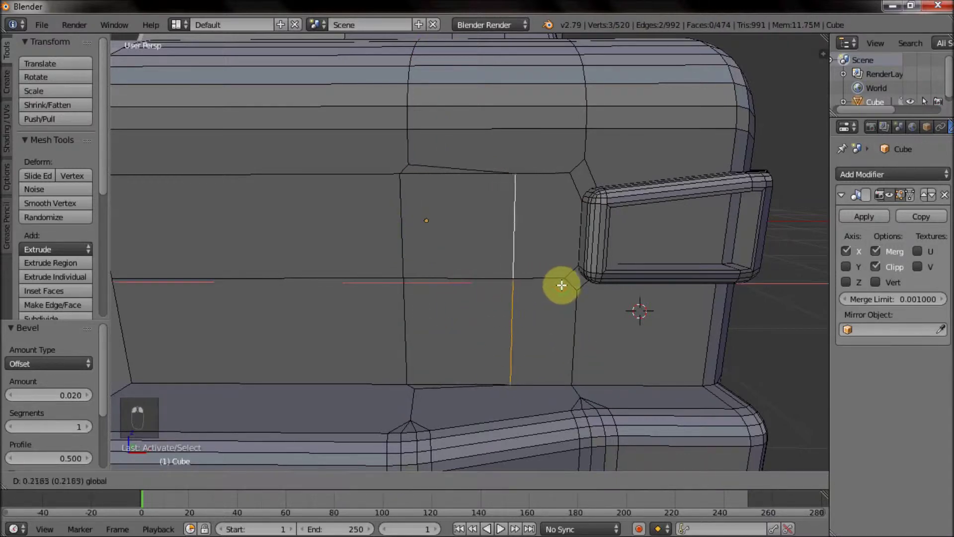
{"action": "middle_click", "coordinate": [587, 282]}
{"action": "middle_click", "coordinate": [591, 283]}
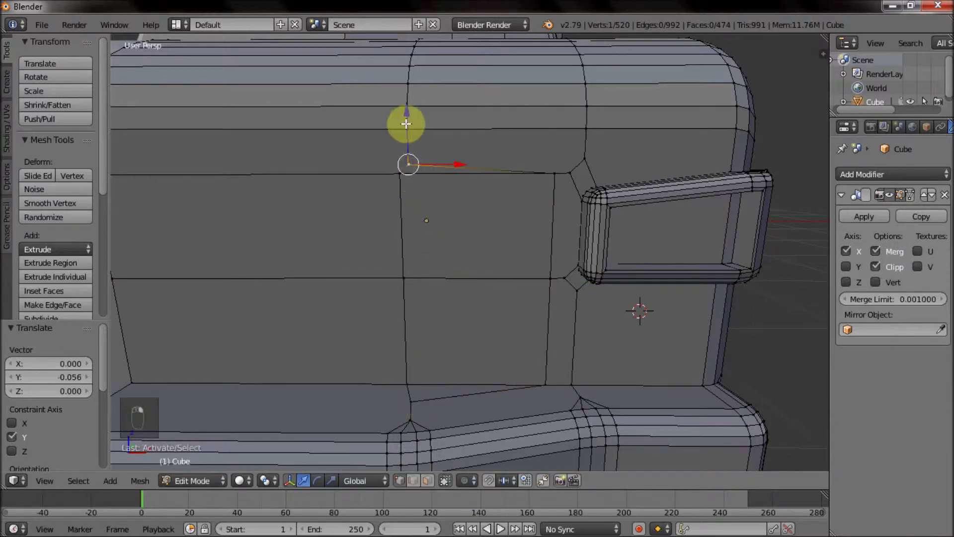
Slide the new edge into alignment with the panel, then select the grille faces and shift them along X
{"action": "left_click_drag", "start_coordinate": [443, 292], "coordinate": [638, 298]}
{"action": "key", "text": "i"}
{"action": "left_click_drag", "start_coordinate": [292, 277], "coordinate": [300, 291]}
{"action": "key", "text": "x"}
{"action": "left_click_drag", "start_coordinate": [351, 271], "coordinate": [429, 264]}
{"action": "left_click_drag", "start_coordinate": [446, 260], "coordinate": [438, 266]}
{"action": "left_click_drag", "start_coordinate": [536, 274], "coordinate": [538, 230]}
Extrude the grille faces inward to form a recessed grille in the truck's front
{"action": "left_click_drag", "start_coordinate": [544, 268], "coordinate": [413, 253]}
{"action": "key", "text": "e"}
{"action": "left_click_drag", "start_coordinate": [512, 206], "coordinate": [523, 240]}
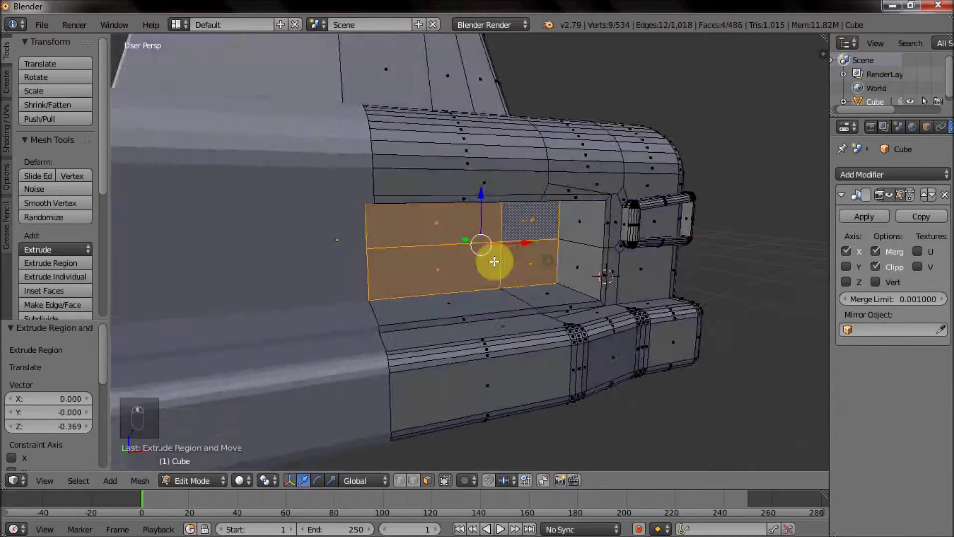
{"action": "middle_click", "coordinate": [523, 240]}
{"action": "left_click", "coordinate": [512, 241]}
Check the whole truck in Object Mode, return to Edit Mode and start a loop cut across the hood
{"action": "key", "text": "s"}
{"action": "left_click", "coordinate": [659, 251]}
{"action": "middle_click", "coordinate": [437, 279]}
{"action": "key", "text": "Tab"}
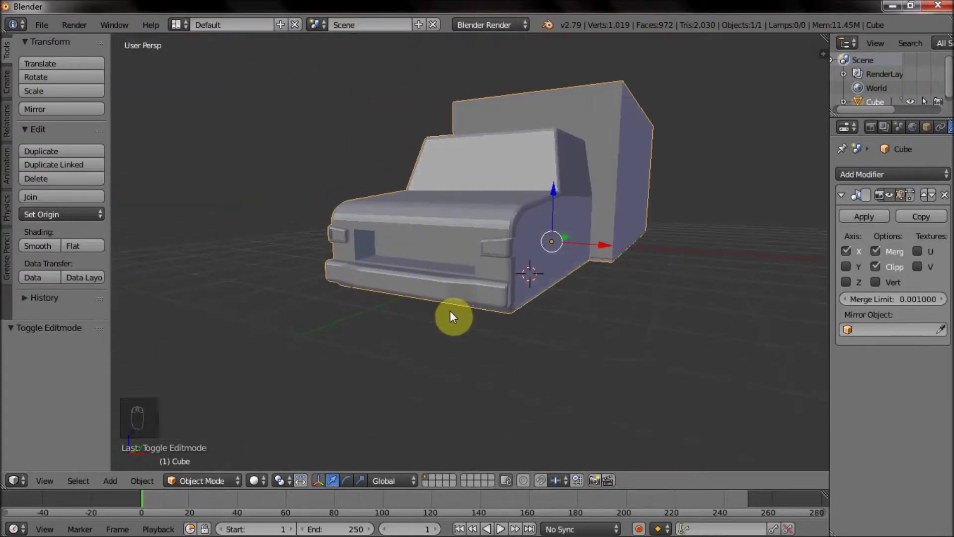
{"action": "key", "text": "Tab"}
{"action": "left_click_drag", "start_coordinate": [385, 211], "coordinate": [399, 272]}
{"action": "left_click_drag", "start_coordinate": [467, 266], "coordinate": [424, 238]}
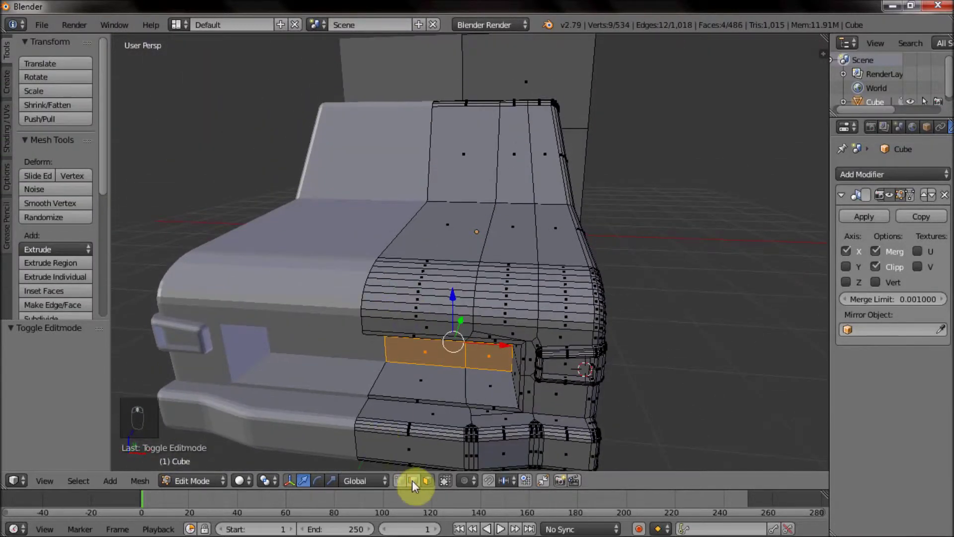
{"action": "key", "text": "ctrl+r"}
Place a loop cut along the hood, inspect it around the cab and undo it
{"action": "left_click_drag", "start_coordinate": [433, 248], "coordinate": [464, 307]}
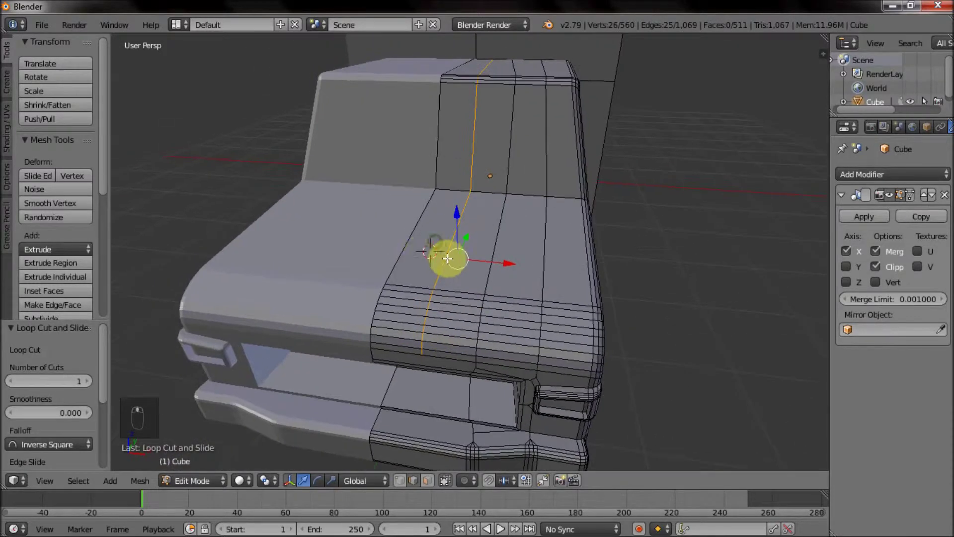
{"action": "left_click_drag", "start_coordinate": [539, 259], "coordinate": [512, 246]}
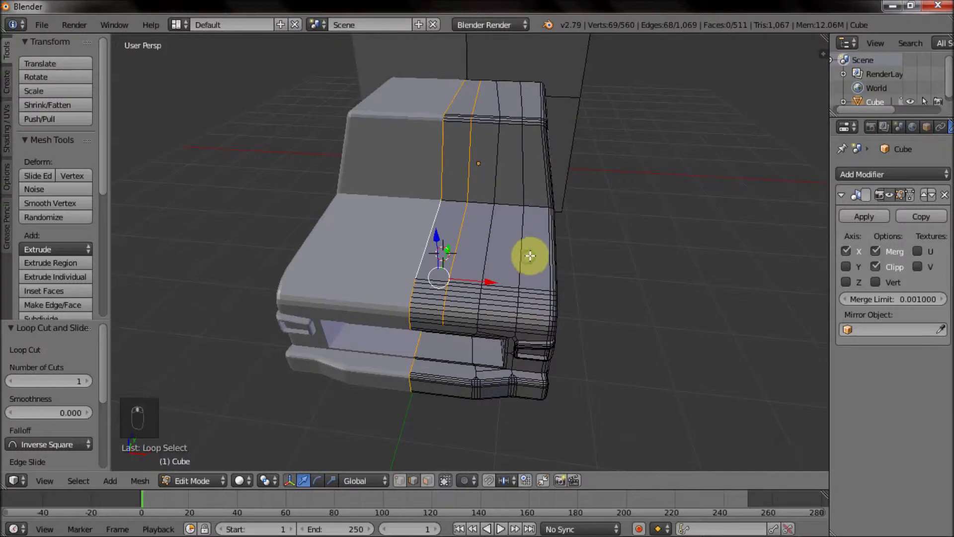
{"action": "key", "text": "ctrl+z"}
{"action": "key", "text": "ctrl+z"}
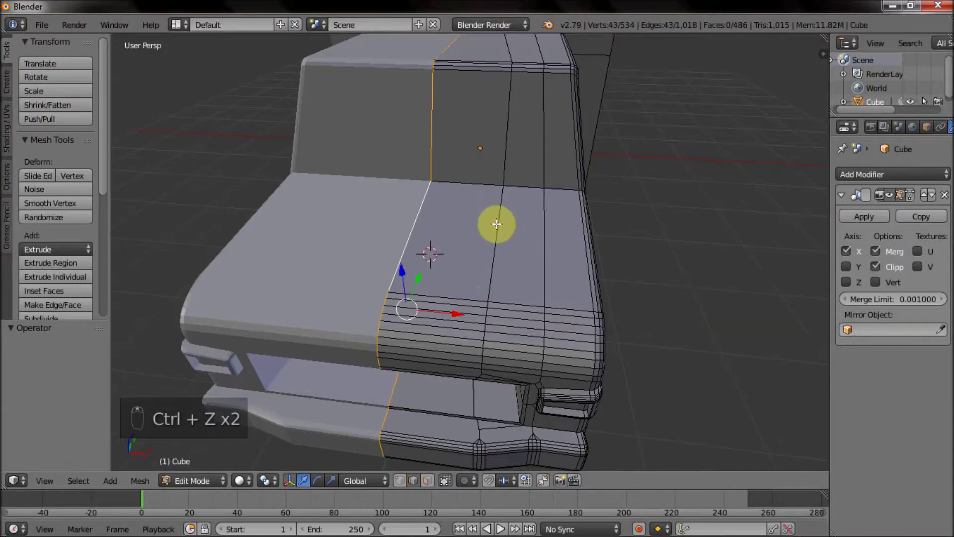
Select the lengthwise hood-and-cab loops in wireframe front view and move them into place
{"action": "left_click_drag", "start_coordinate": [468, 290], "coordinate": [475, 201]}
{"action": "key", "text": "z"}
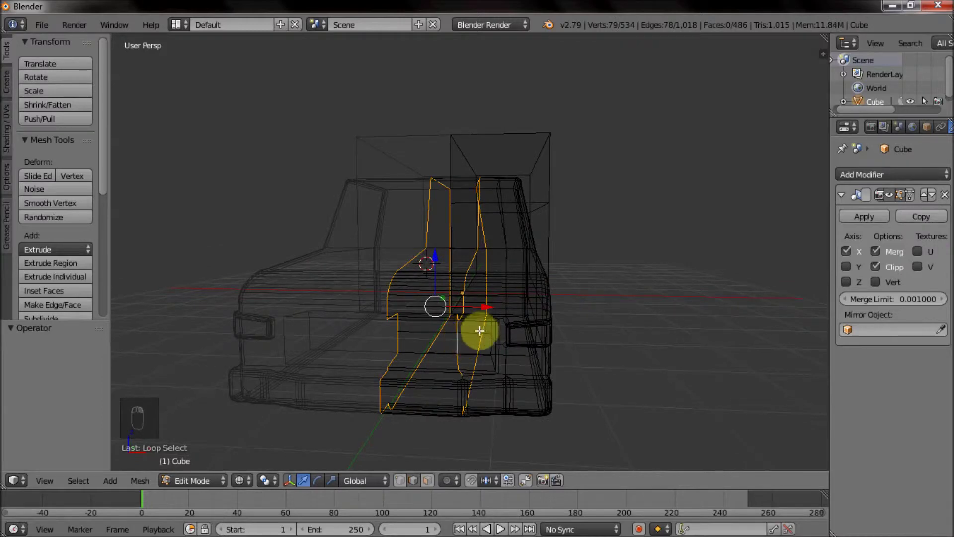
{"action": "key", "text": "KP_5"}
{"action": "key", "text": "KP_1"}
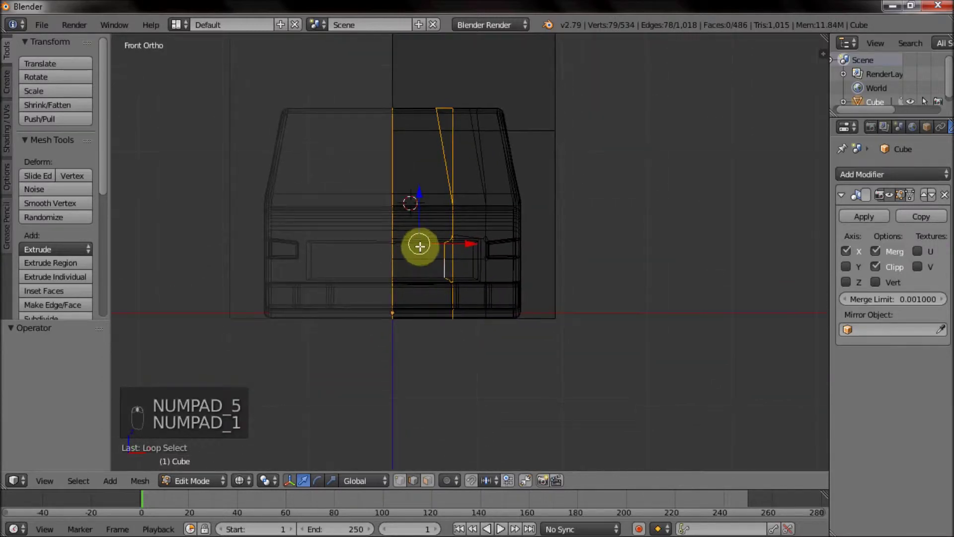
{"action": "key", "text": "b"}
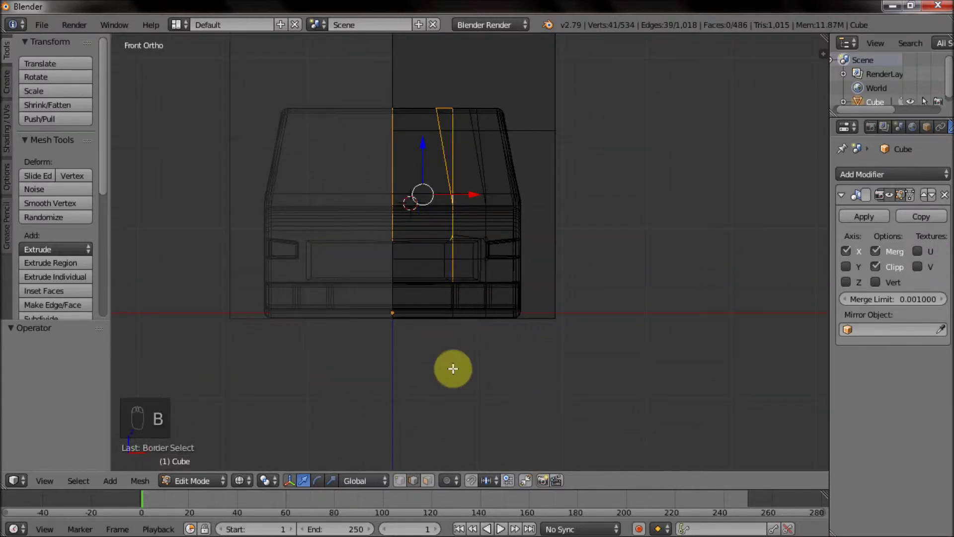
{"action": "key", "text": "c"}
{"action": "key", "text": "z"}
{"action": "middle_click", "coordinate": [250, 260]}
Select two lengthwise edge loops over the hood and cab, checking them in wireframe from the side
{"action": "left_click", "coordinate": [241, 244]}
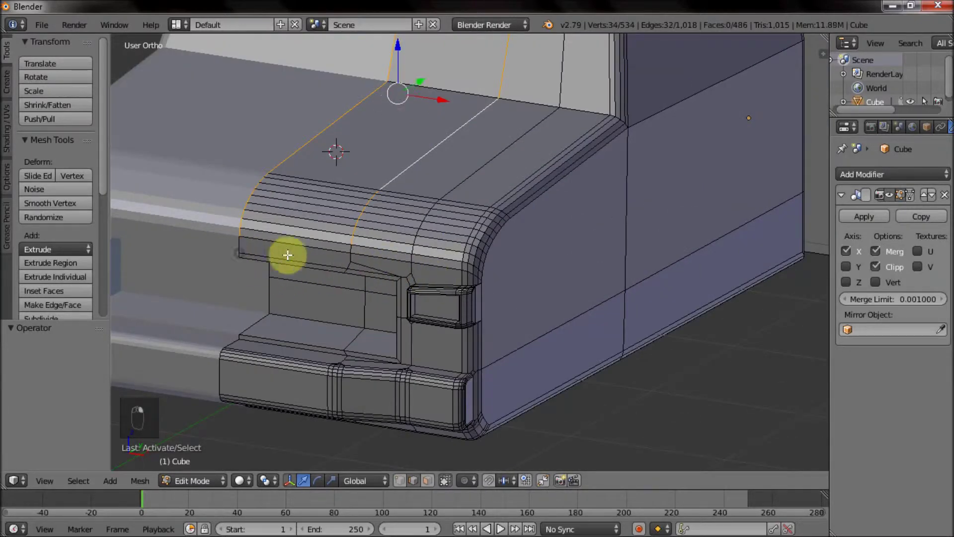
{"action": "middle_click", "coordinate": [357, 267]}
{"action": "left_click_drag", "start_coordinate": [335, 270], "coordinate": [645, 289]}
{"action": "key", "text": "z"}
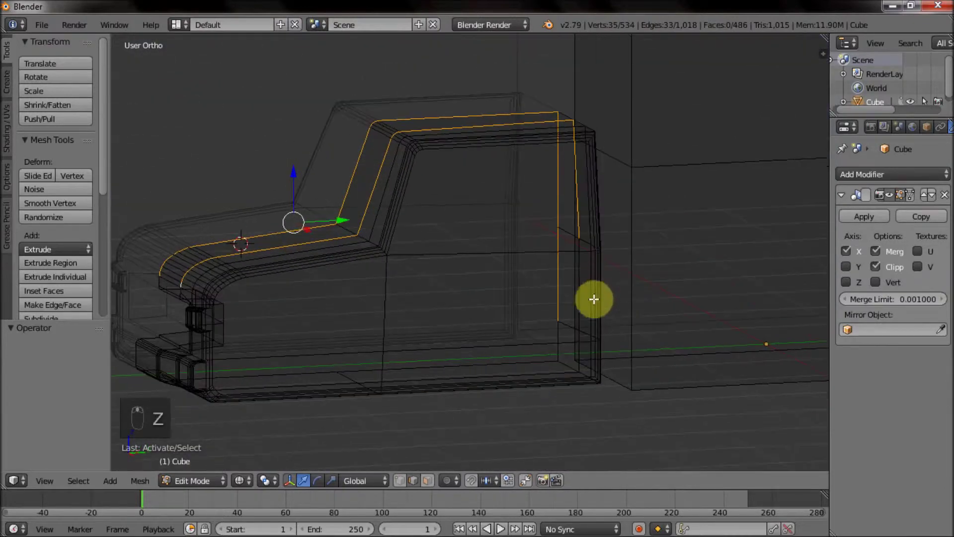
{"action": "key", "text": "c"}
{"action": "key", "text": "z"}
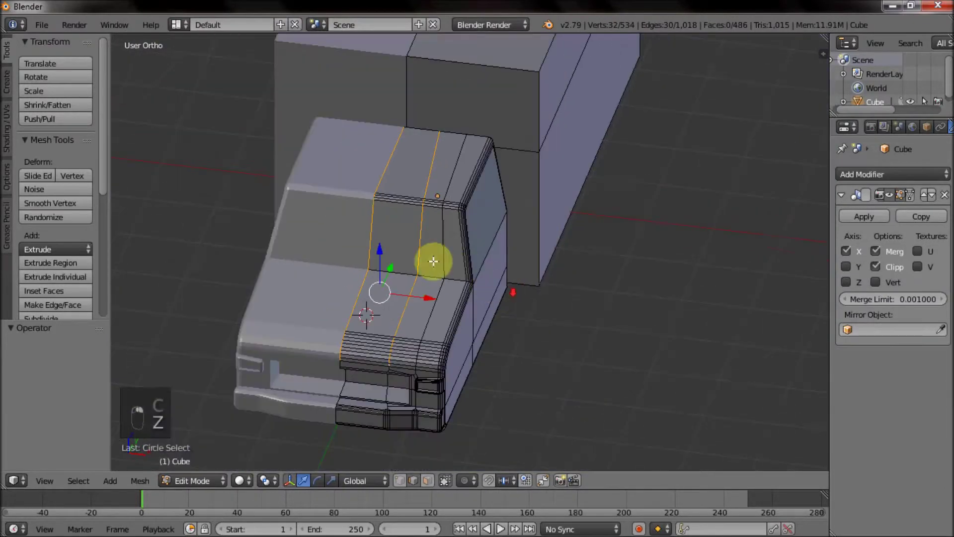
{"action": "left_click", "coordinate": [443, 149]}
{"action": "left_click_drag", "start_coordinate": [465, 232], "coordinate": [507, 245]}
{"action": "left_click_drag", "start_coordinate": [506, 245], "coordinate": [570, 231]}
{"action": "left_click_drag", "start_coordinate": [570, 231], "coordinate": [544, 260]}
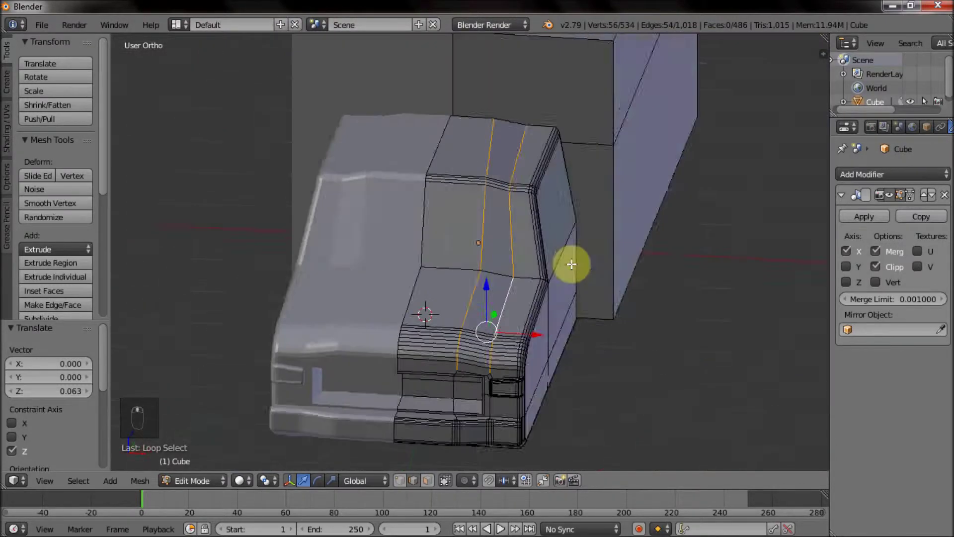
Raise both loops along Z and bevel them into wide three-segment strips
{"action": "key", "text": "z"}
{"action": "key", "text": "z"}
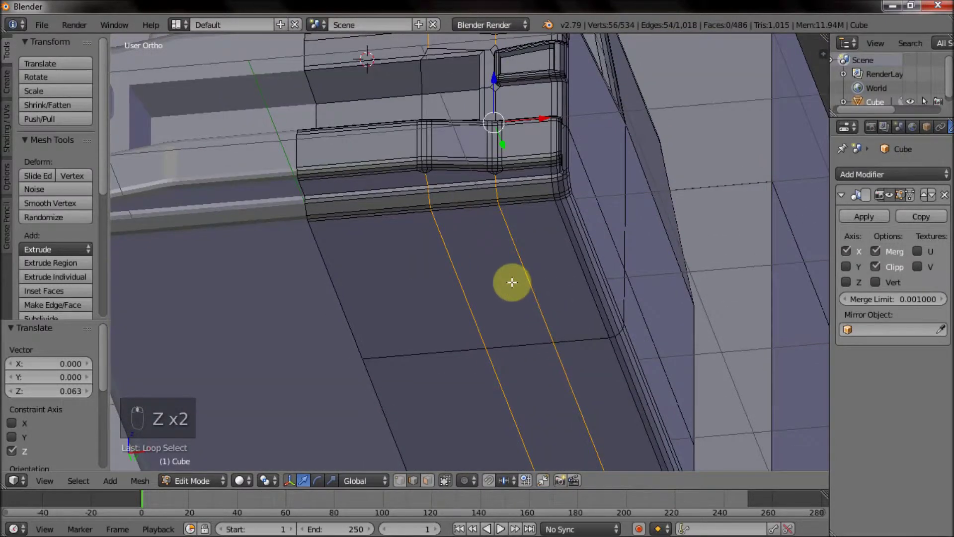
{"action": "key", "text": "c"}
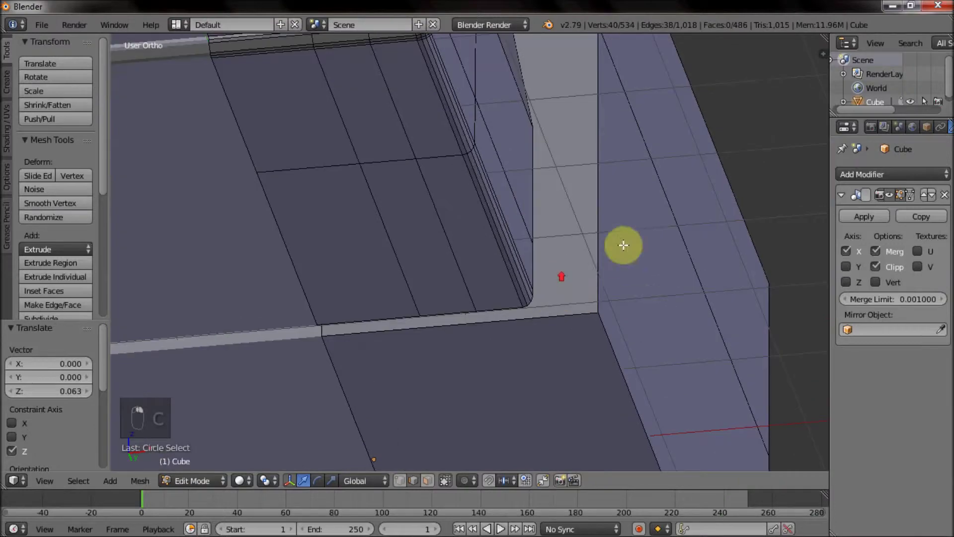
{"action": "key", "text": "z"}
{"action": "key", "text": "z"}
{"action": "key", "text": "KP_5"}
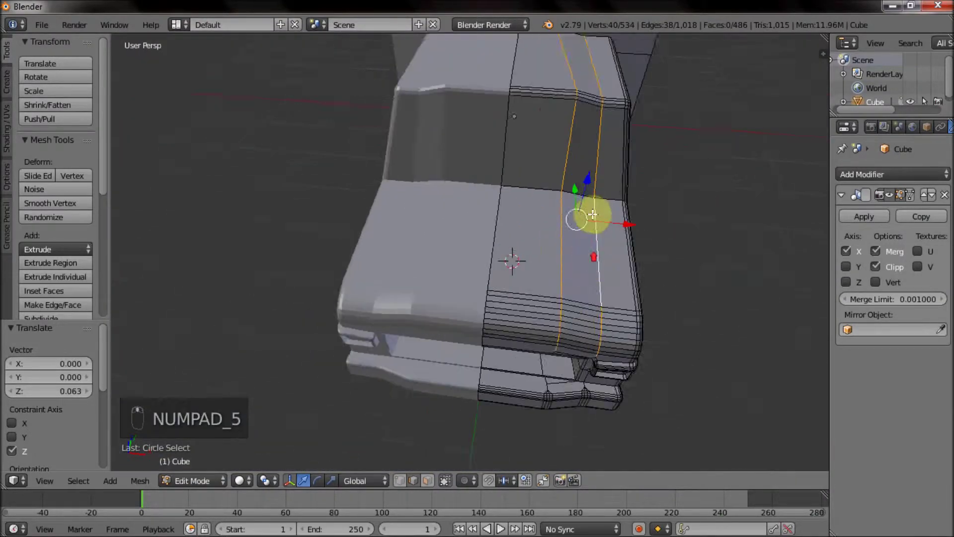
{"action": "key", "text": "ctrl+b"}
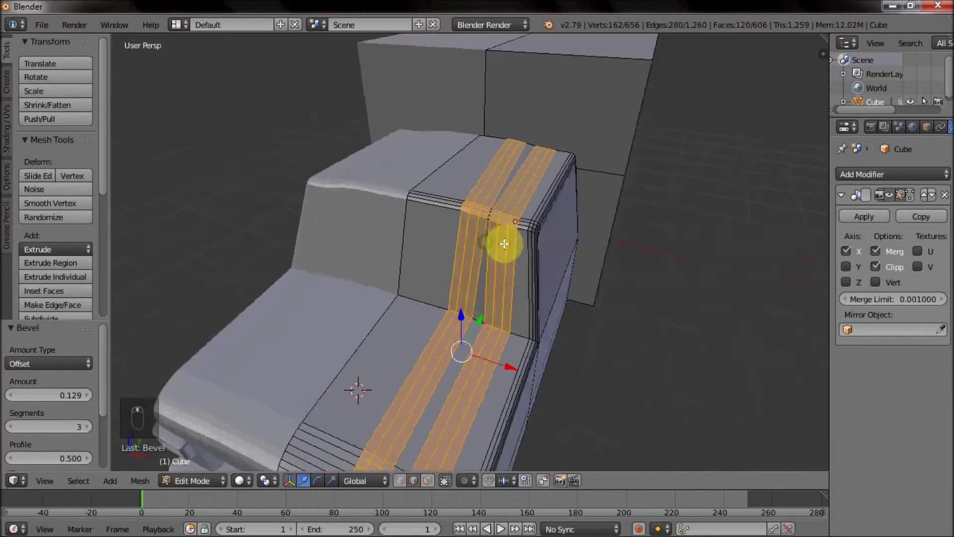
Check the shape in Object Mode, then undo the bevel and step back through recent edits
{"action": "key", "text": "Tab"}
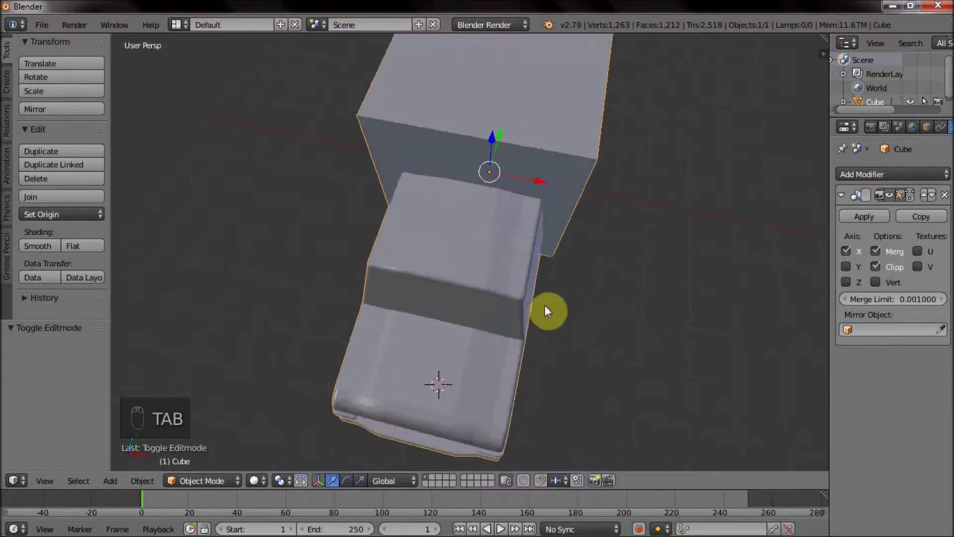
{"action": "key", "text": "Tab"}
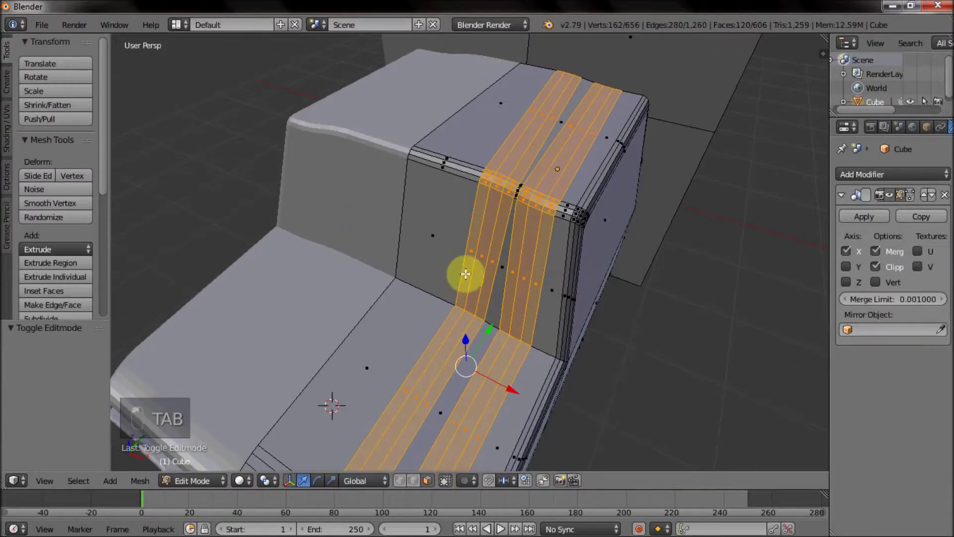
{"action": "key", "text": "ctrl+z"}
{"action": "key", "text": "ctrl+z"}
{"action": "key", "text": "ctrl+z"}
{"action": "key", "text": "ctrl+z"}
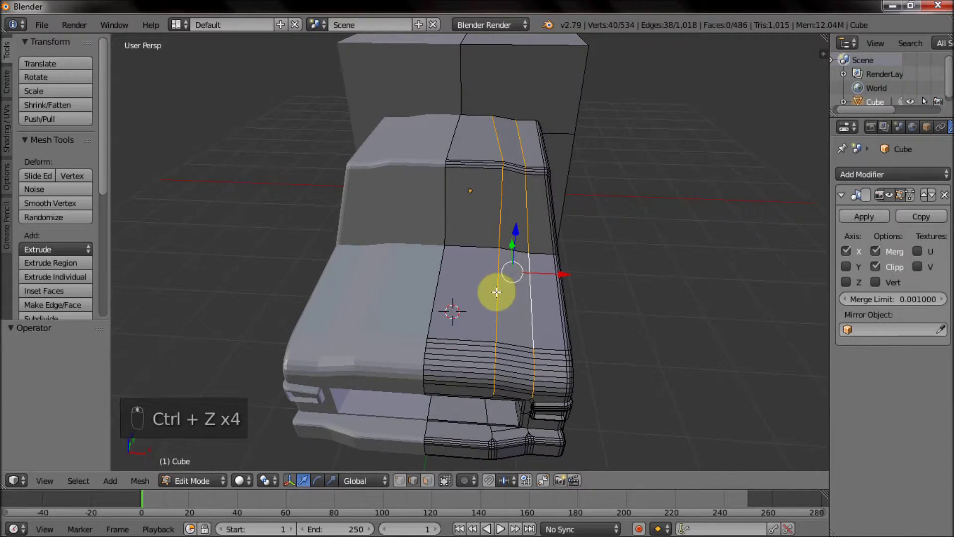
{"action": "key", "text": "z"}
{"action": "key", "text": "c"}
{"action": "key", "text": "z"}
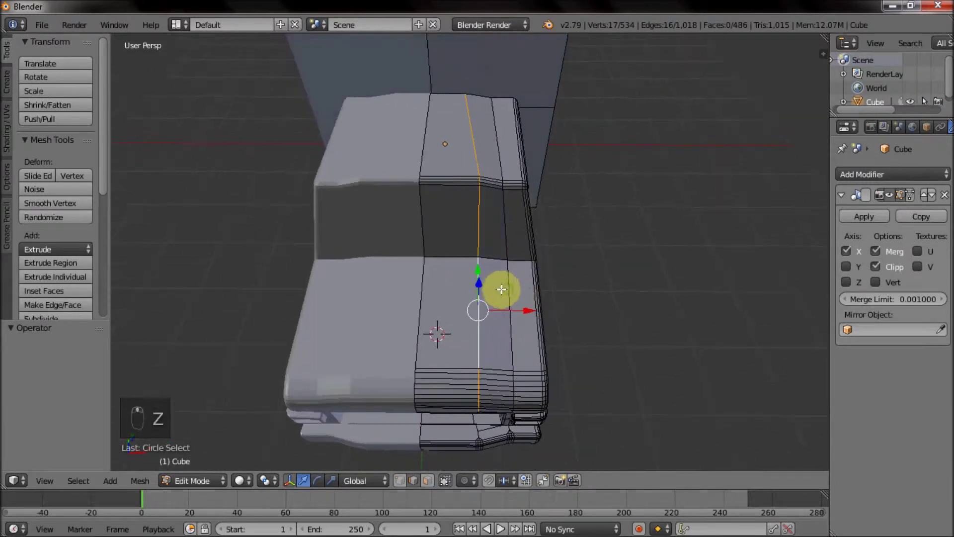
Shift the cab's top edge and the hood edge loop sideways, checking hidden edges in wireframe
{"action": "left_click_drag", "start_coordinate": [527, 311], "coordinate": [508, 303]}
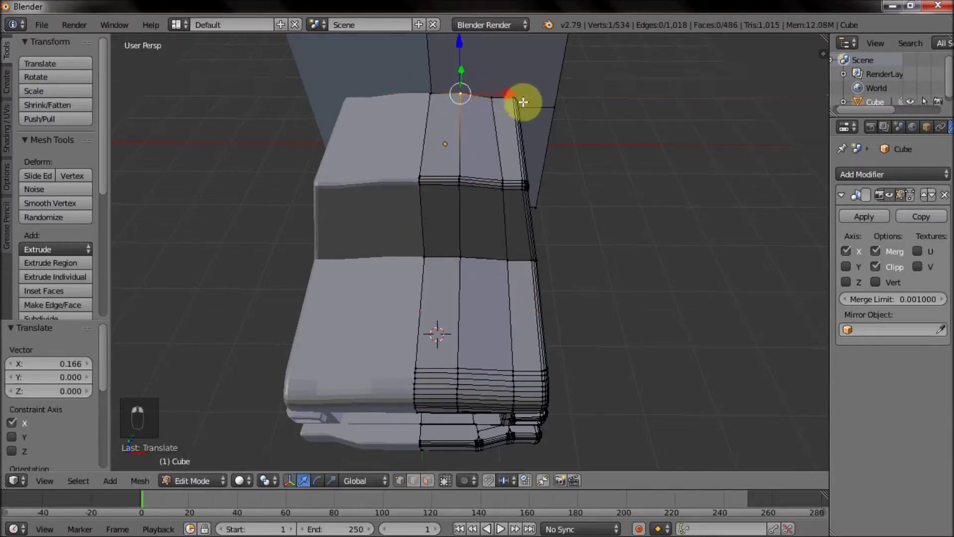
{"action": "left_click_drag", "start_coordinate": [577, 203], "coordinate": [502, 185]}
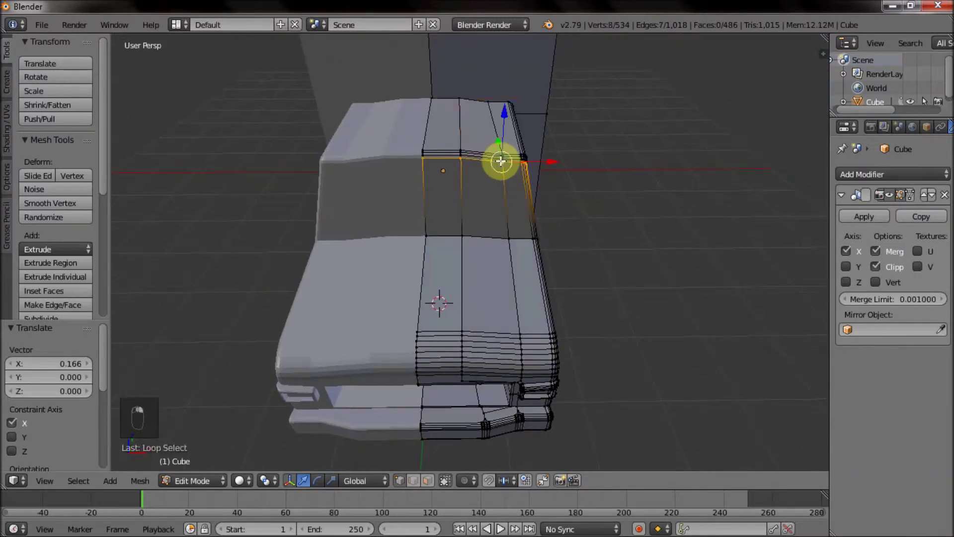
{"action": "key", "text": "z"}
{"action": "key", "text": "z"}
{"action": "key", "text": "z"}
{"action": "key", "text": "z"}
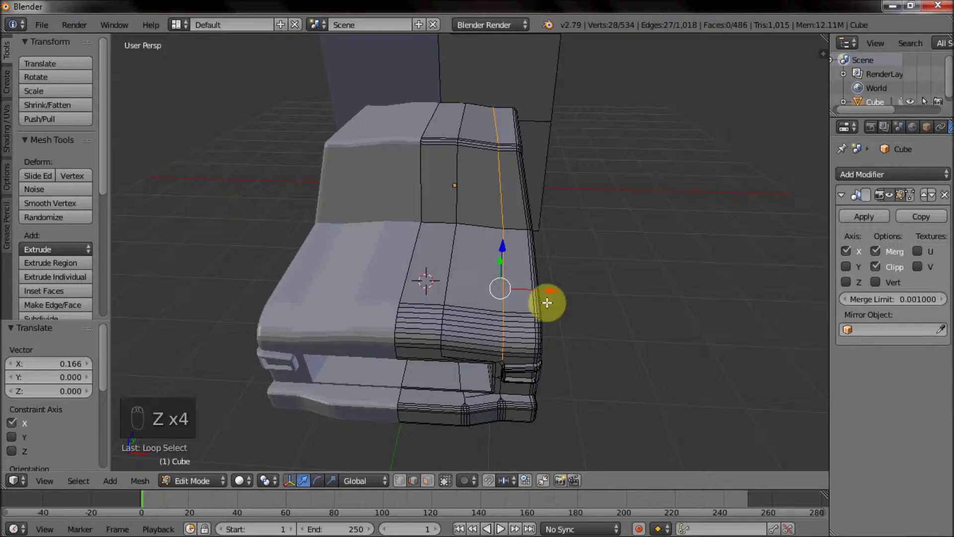
{"action": "key", "text": "z"}
{"action": "key", "text": "c"}
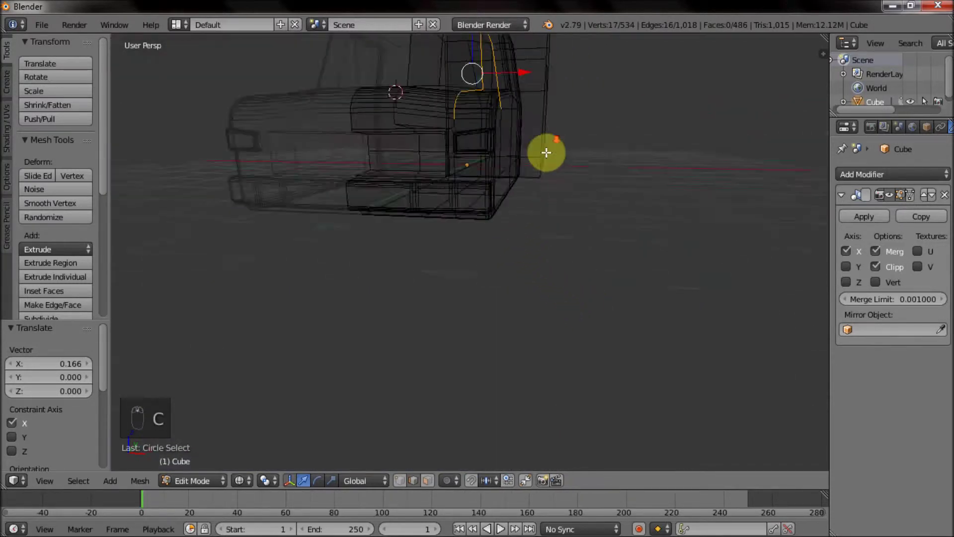
{"action": "key", "text": "z"}
{"action": "left_click_drag", "start_coordinate": [522, 218], "coordinate": [485, 235]}
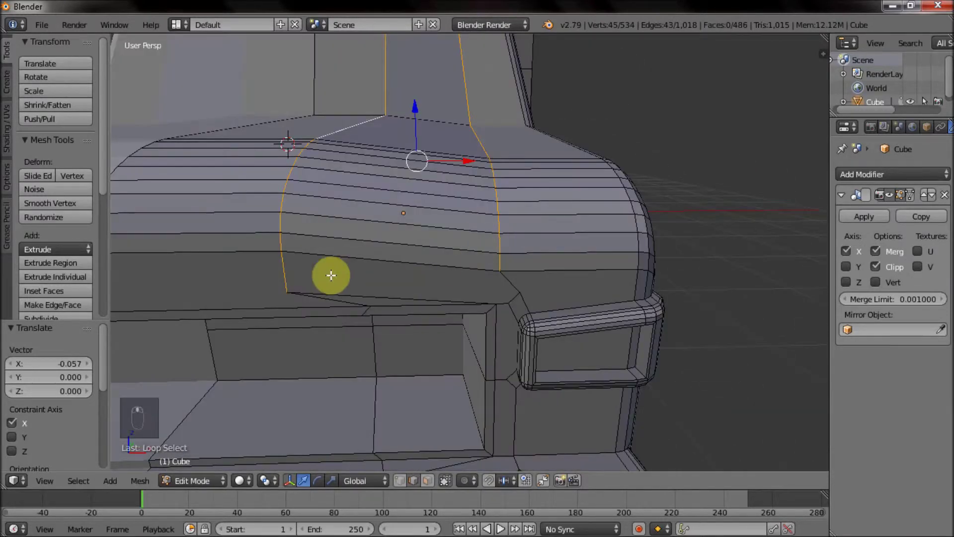
Switch to face select and move a narrow cab face backward along Y
{"action": "right_click", "coordinate": [294, 267]}
{"action": "key", "text": "z"}
{"action": "key", "text": "c"}
{"action": "key", "text": "z"}
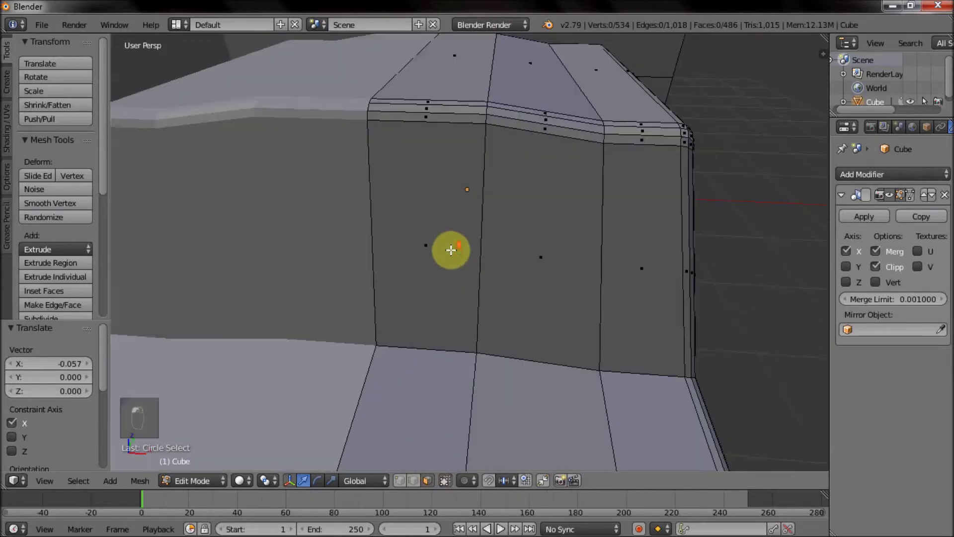
{"action": "left_click_drag", "start_coordinate": [433, 184], "coordinate": [422, 113]}
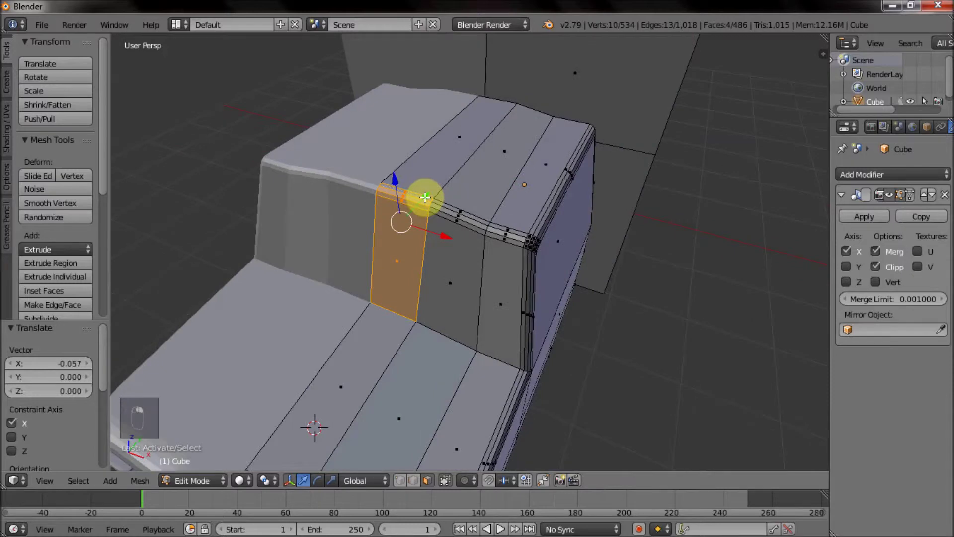
{"action": "left_click_drag", "start_coordinate": [432, 196], "coordinate": [421, 211]}
{"action": "left_click", "coordinate": [421, 211]}
{"action": "left_click_drag", "start_coordinate": [457, 216], "coordinate": [490, 307]}
{"action": "left_click", "coordinate": [471, 295]}
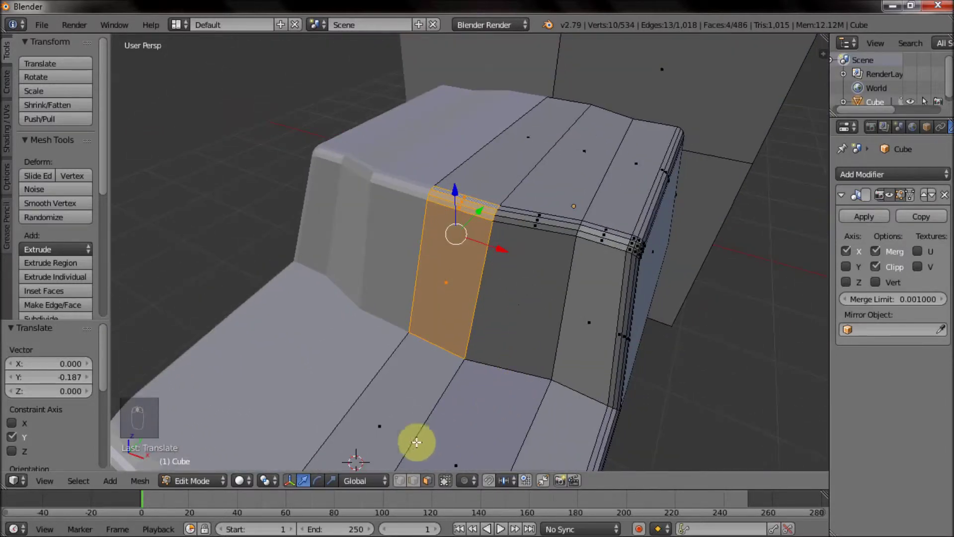
Slide the cab corner edge, move the cab's top edge backward and raise its small top face
{"action": "right_click", "coordinate": [421, 482]}
{"action": "left_click_drag", "start_coordinate": [576, 261], "coordinate": [694, 206]}
{"action": "middle_click", "coordinate": [546, 253]}
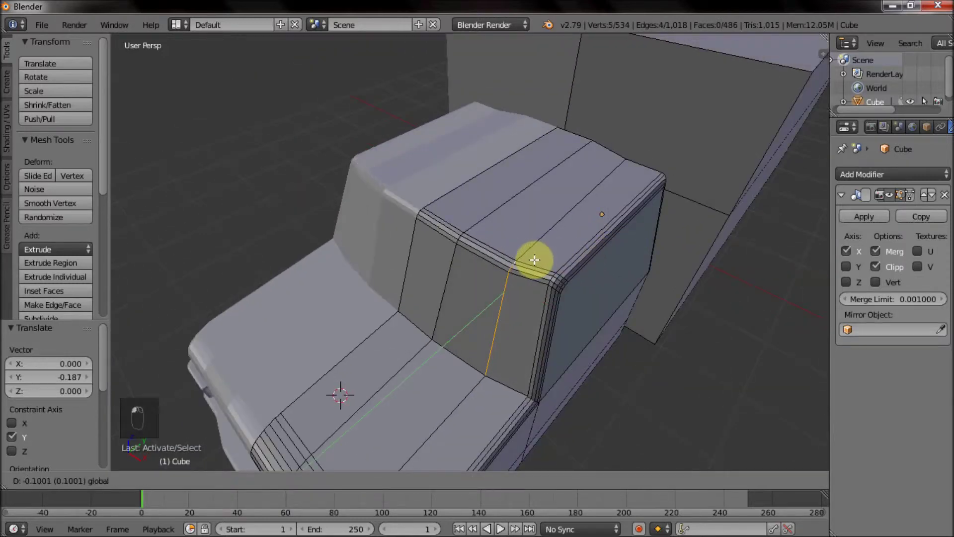
{"action": "middle_click", "coordinate": [556, 242]}
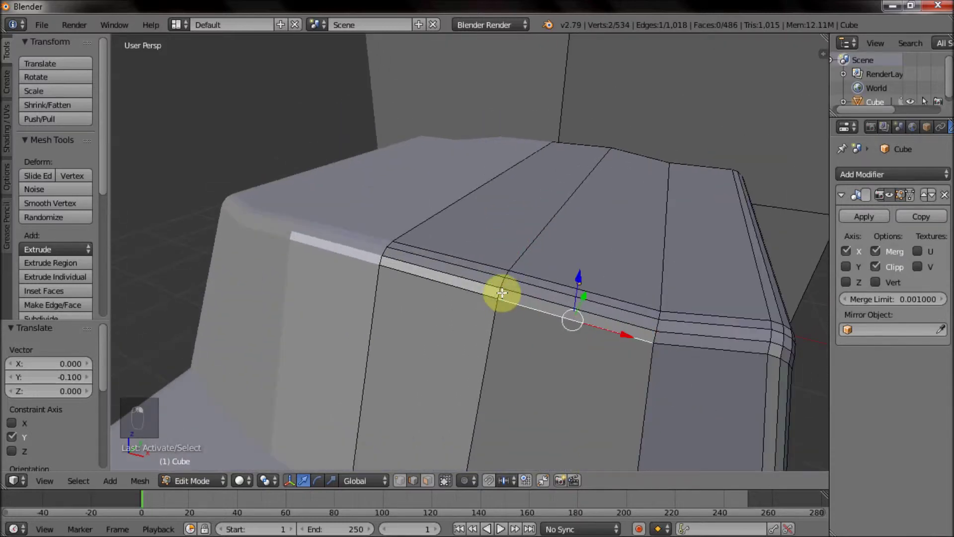
{"action": "left_click_drag", "start_coordinate": [434, 484], "coordinate": [449, 271]}
{"action": "middle_click", "coordinate": [449, 271]}
{"action": "left_click_drag", "start_coordinate": [484, 211], "coordinate": [559, 178]}
{"action": "left_click", "coordinate": [528, 159]}
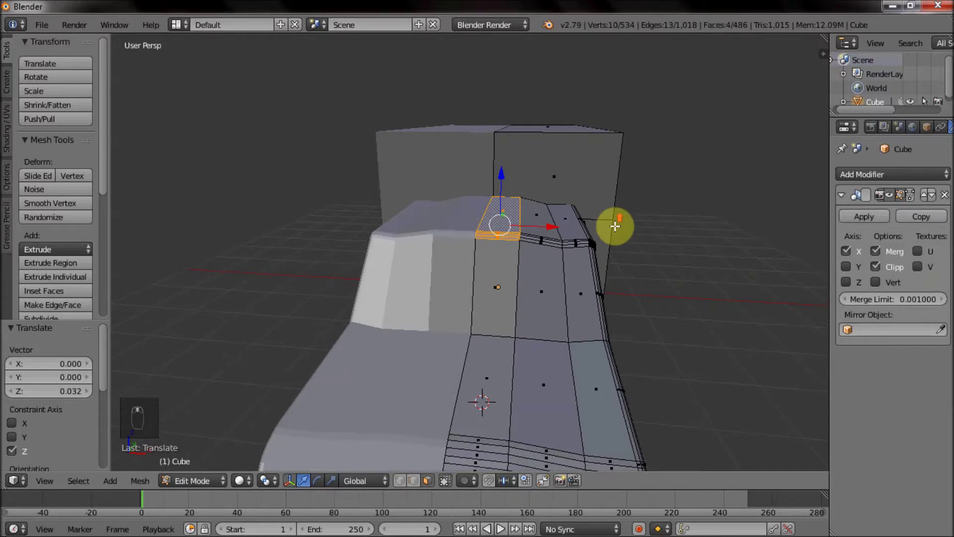
{"action": "left_click_drag", "start_coordinate": [421, 482], "coordinate": [532, 280]}
{"action": "left_click_drag", "start_coordinate": [448, 314], "coordinate": [591, 271]}
Select the hood-and-cab edge loops and re-bevel them into three-segment bands
{"action": "key", "text": "z"}
{"action": "key", "text": "c"}
{"action": "left_click_drag", "start_coordinate": [498, 257], "coordinate": [595, 267]}
{"action": "key", "text": "z"}
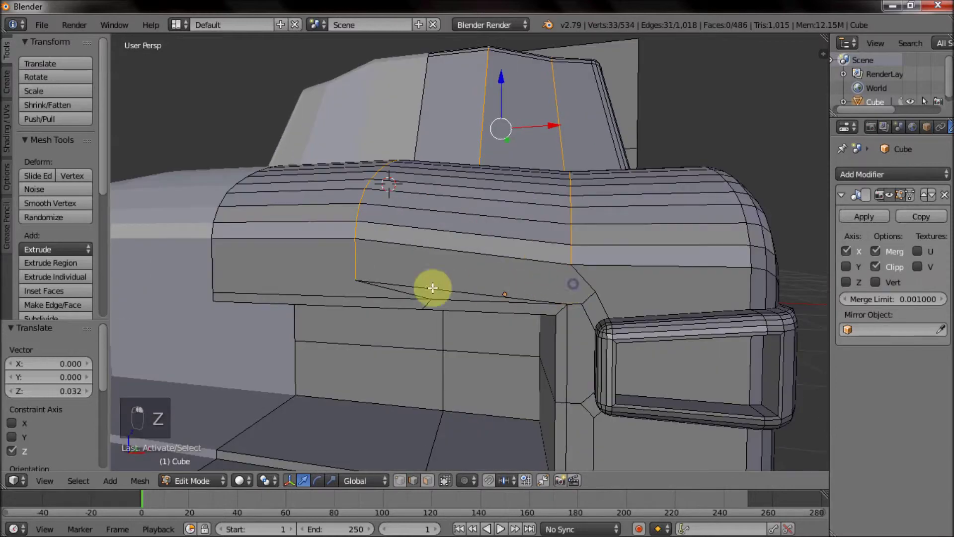
{"action": "key", "text": "ctrl+b"}
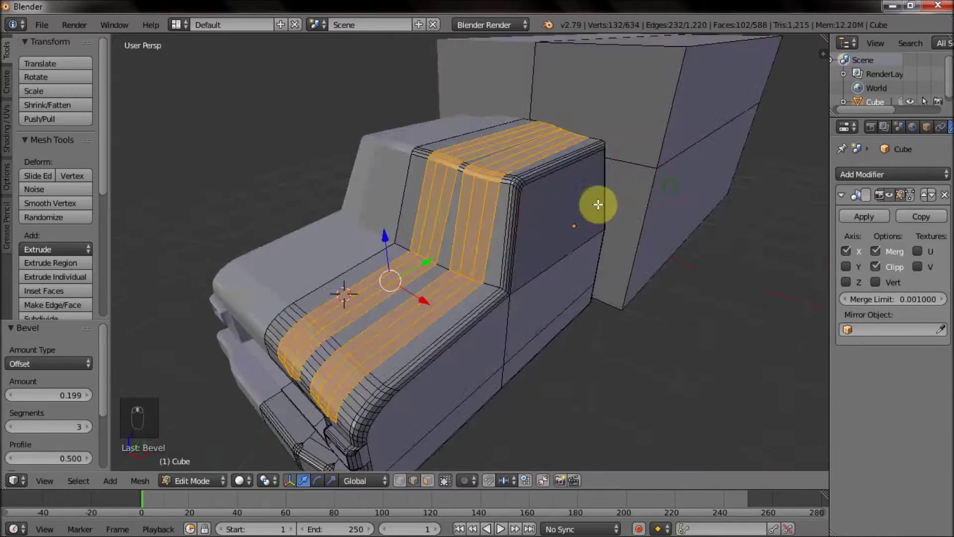
Shade the truck smooth with Auto Smooth enabled in Object Data, then return to Edit Mode
{"action": "key", "text": "z"}
{"action": "key", "text": "z"}
{"action": "key", "text": "Tab"}
{"action": "left_click", "coordinate": [38, 250]}
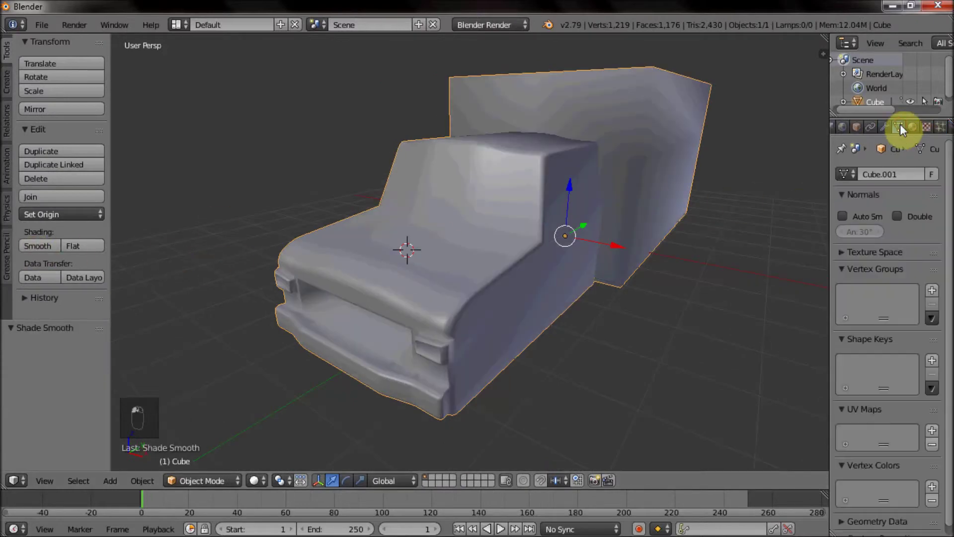
{"action": "left_click_drag", "start_coordinate": [877, 201], "coordinate": [549, 211]}
{"action": "key", "text": "Tab"}
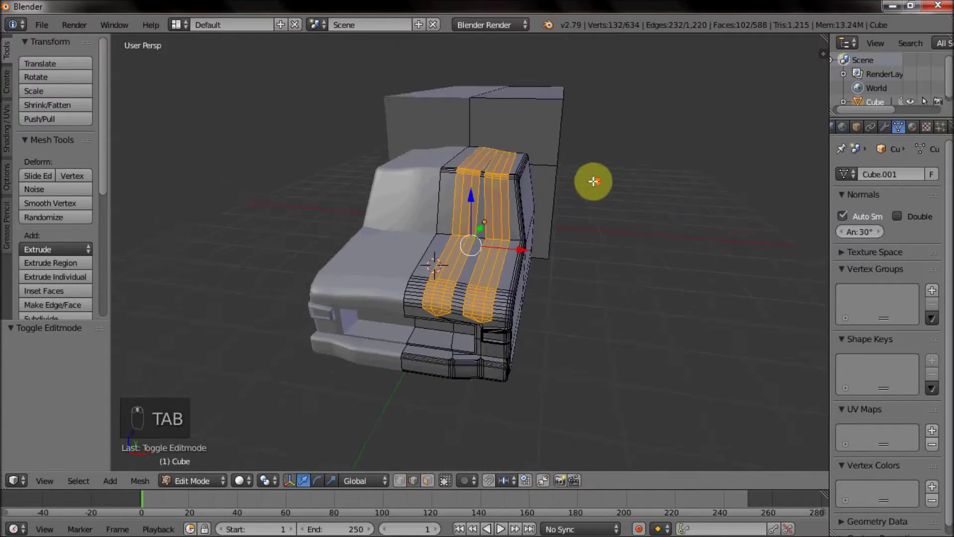
Select a face of the cargo box and orbit around the truck to inspect it
{"action": "middle_click", "coordinate": [622, 205]}
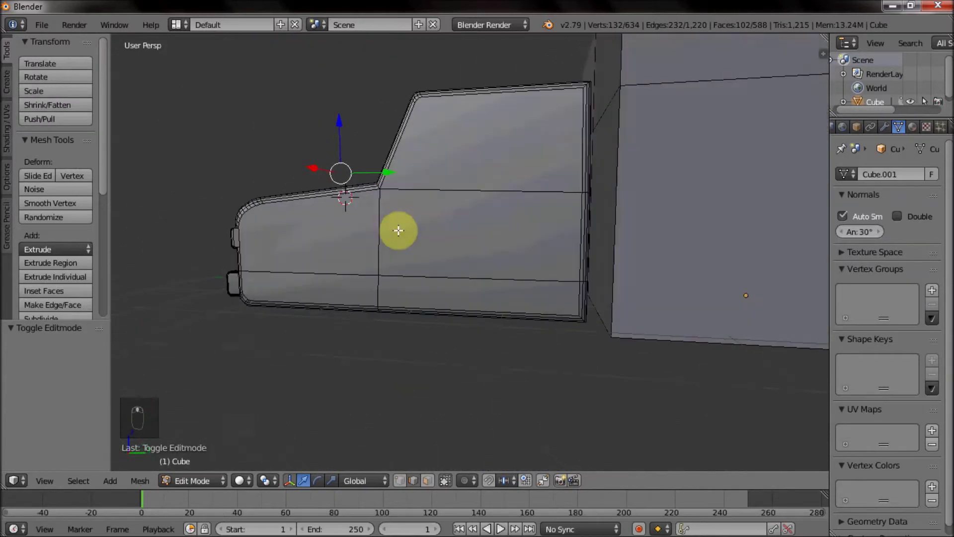
{"action": "left_click_drag", "start_coordinate": [435, 244], "coordinate": [463, 283]}
{"action": "left_click", "coordinate": [430, 481]}
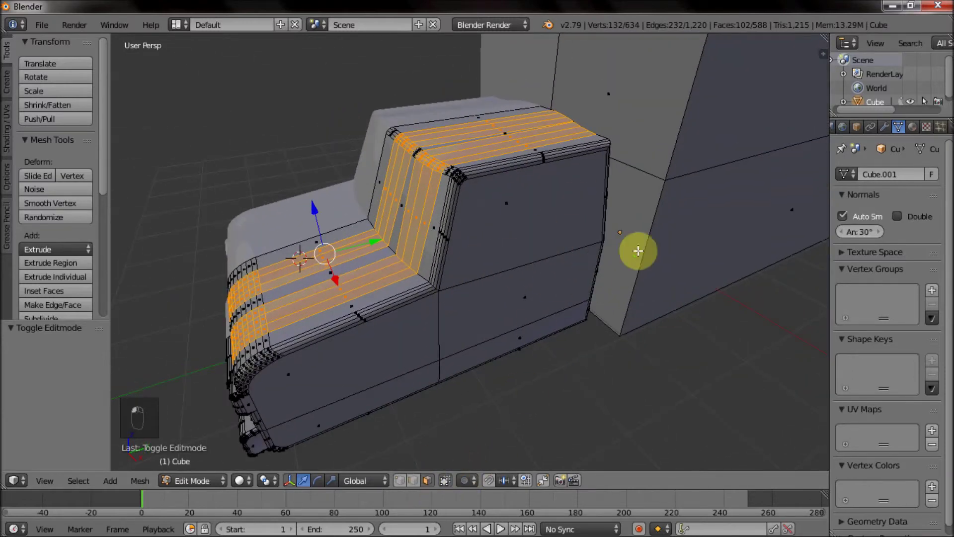
{"action": "left_click_drag", "start_coordinate": [610, 219], "coordinate": [565, 152]}
{"action": "left_click_drag", "start_coordinate": [537, 144], "coordinate": [604, 205]}
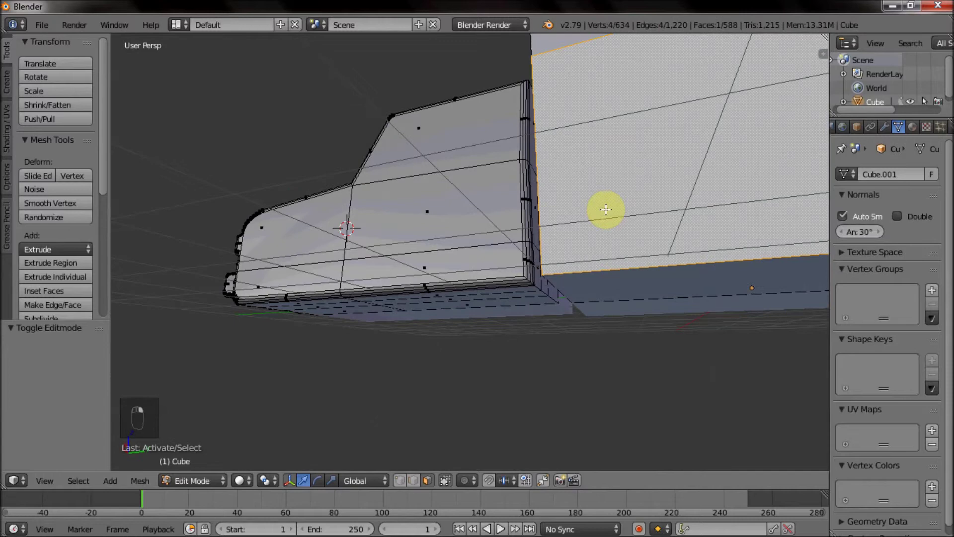
Hide the cargo box, raise the faces at the back of the cab along Z, then reveal the hidden mesh
{"action": "key", "text": "ctrl+l"}
{"action": "key", "text": "h"}
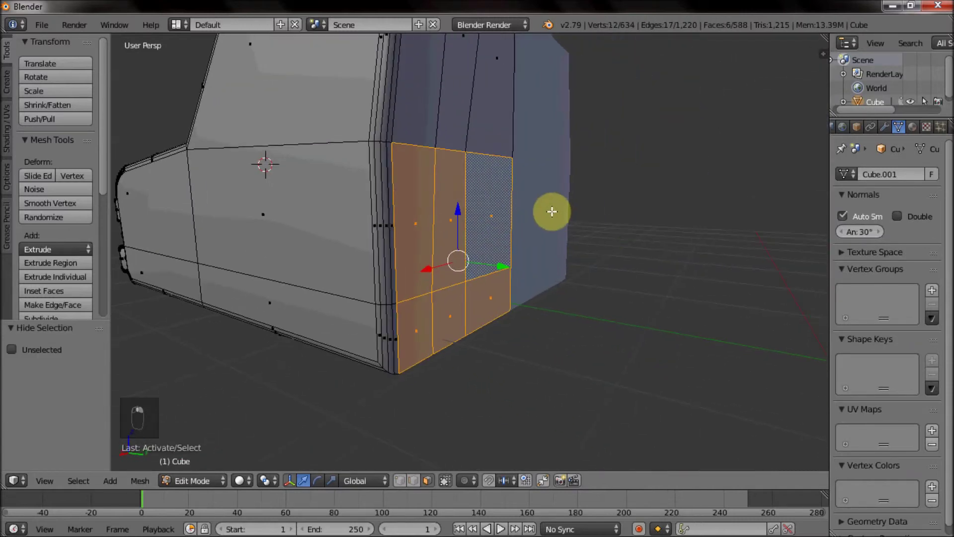
{"action": "key", "text": "e"}
{"action": "left_click_drag", "start_coordinate": [570, 212], "coordinate": [551, 221]}
{"action": "left_click_drag", "start_coordinate": [560, 254], "coordinate": [532, 282]}
{"action": "left_click_drag", "start_coordinate": [519, 181], "coordinate": [562, 270]}
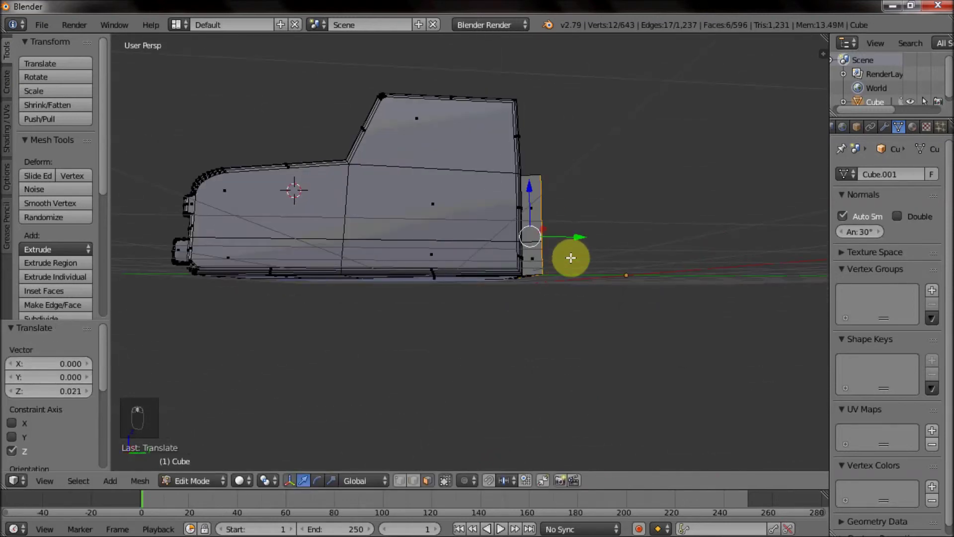
{"action": "key", "text": "alt+h"}
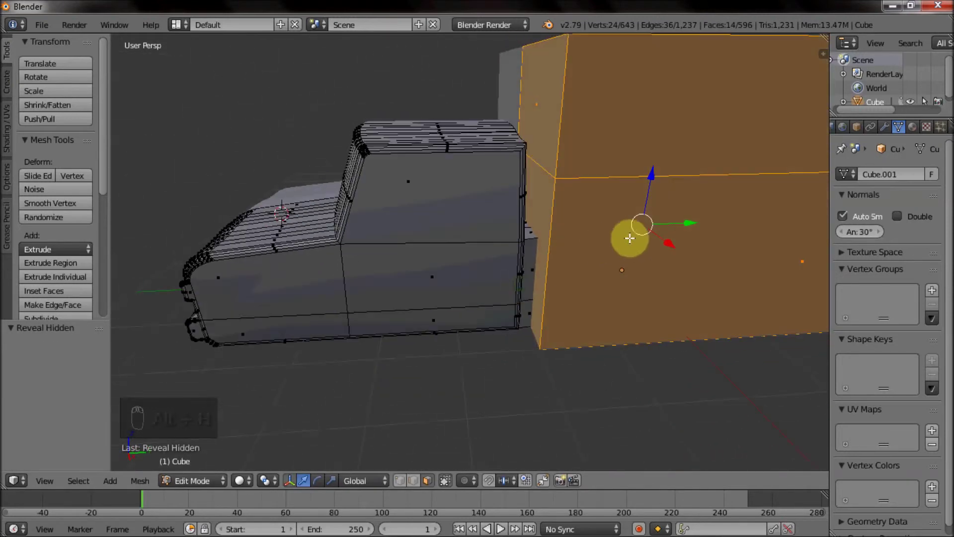
Move the linked cargo box forward against the cab and lower its bottom face slightly
{"action": "key", "text": "ctrl+l"}
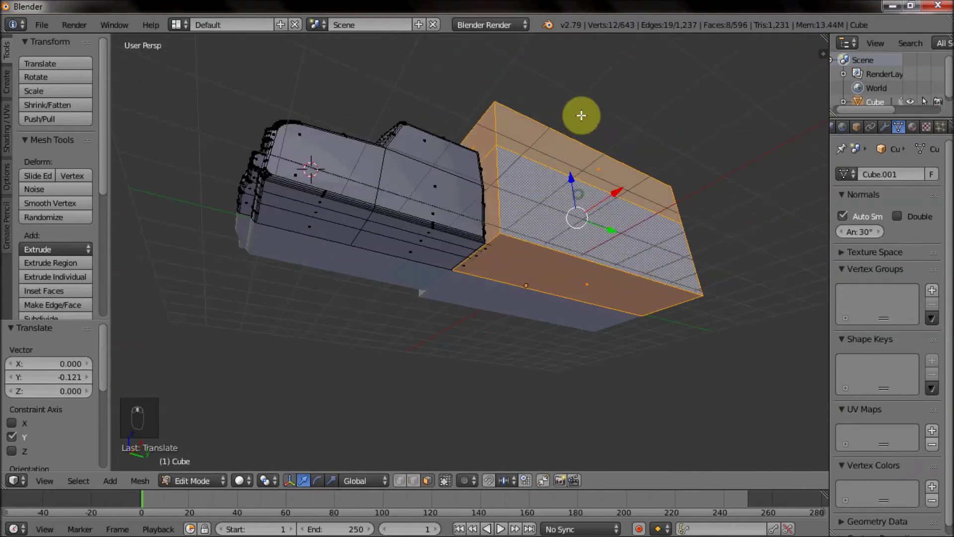
{"action": "left_click_drag", "start_coordinate": [579, 195], "coordinate": [532, 272]}
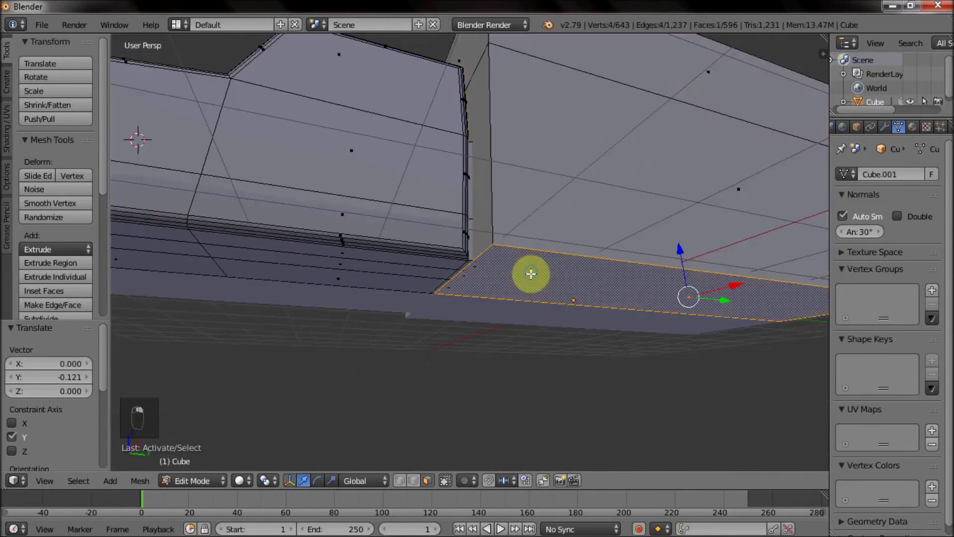
{"action": "middle_click", "coordinate": [681, 242]}
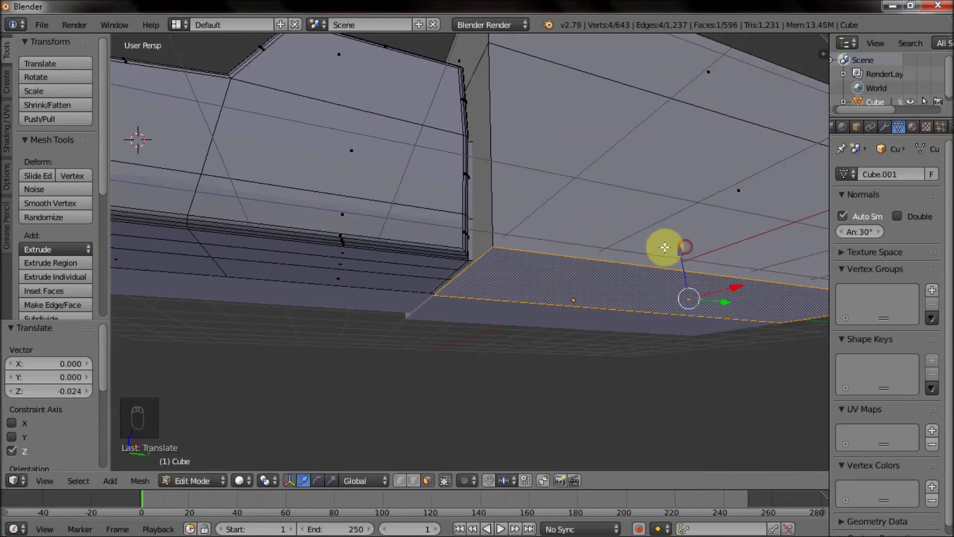
{"action": "left_click_drag", "start_coordinate": [581, 244], "coordinate": [526, 198]}
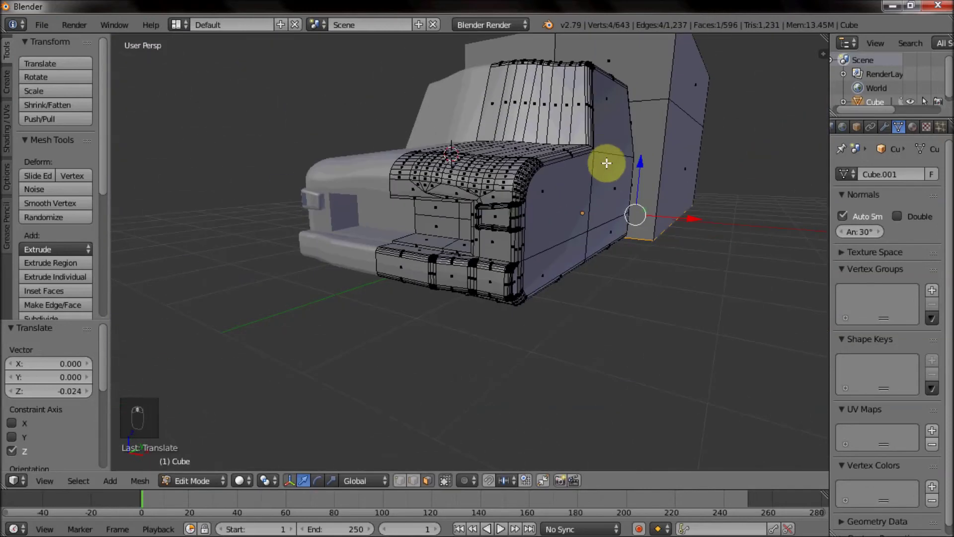
{"action": "key", "text": "Tab"}
{"action": "key", "text": "Tab"}
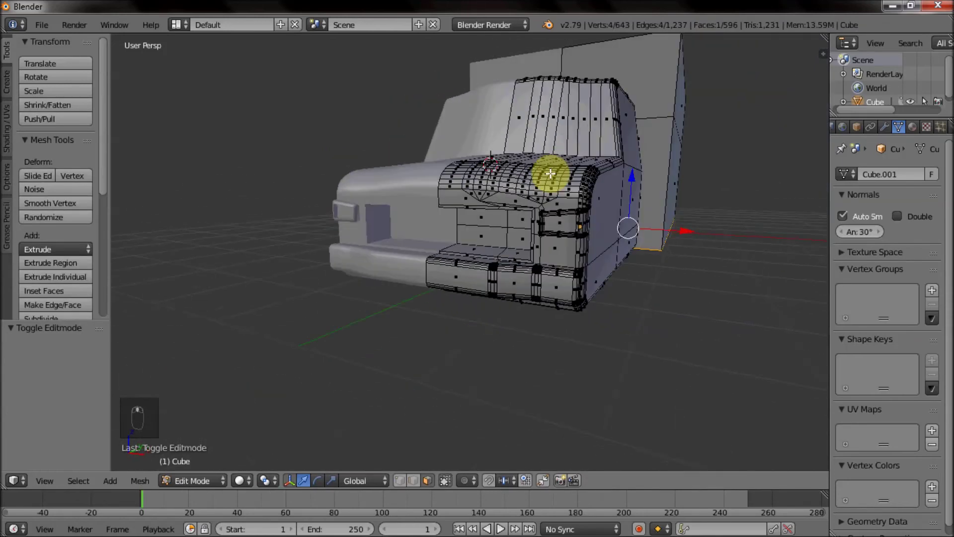